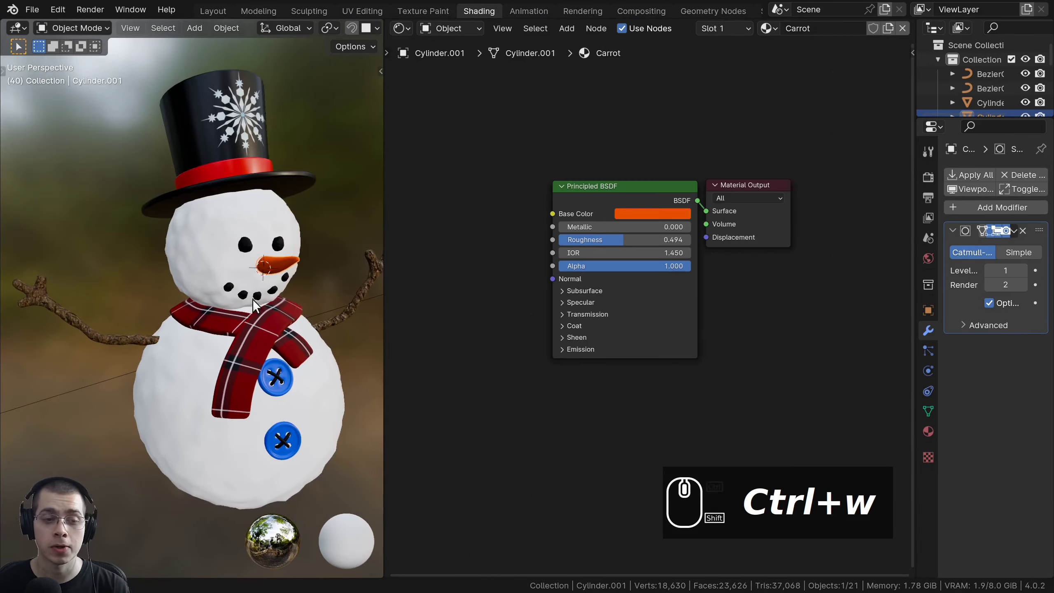
Reframe the snowman and select the carrot nose to show its material nodes
{"action": "scroll", "scroll_direction": "down", "scroll_amount": 3}
{"action": "middle_click", "coordinate": [189, 293]}
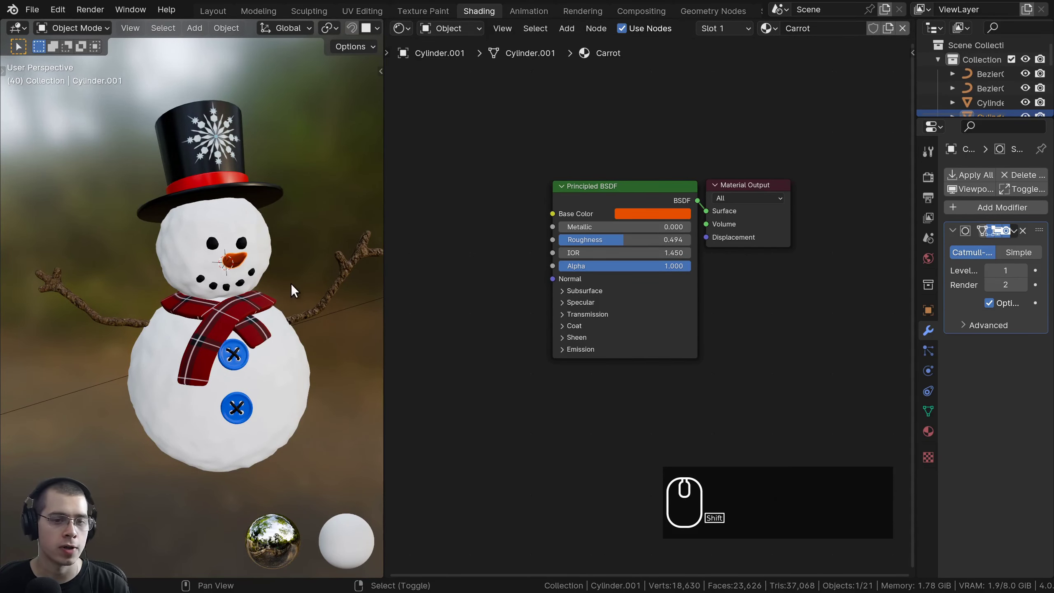
{"action": "middle_click", "coordinate": [505, 347]}
{"action": "scroll", "scroll_direction": "up", "scroll_amount": 3}
{"action": "scroll", "scroll_direction": "up", "scroll_amount": 3}
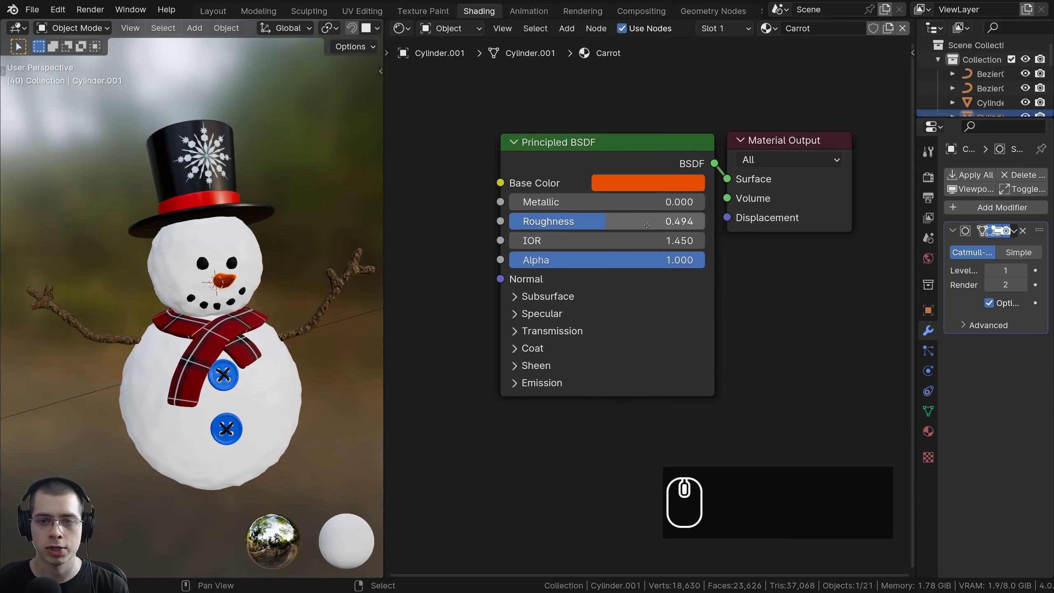
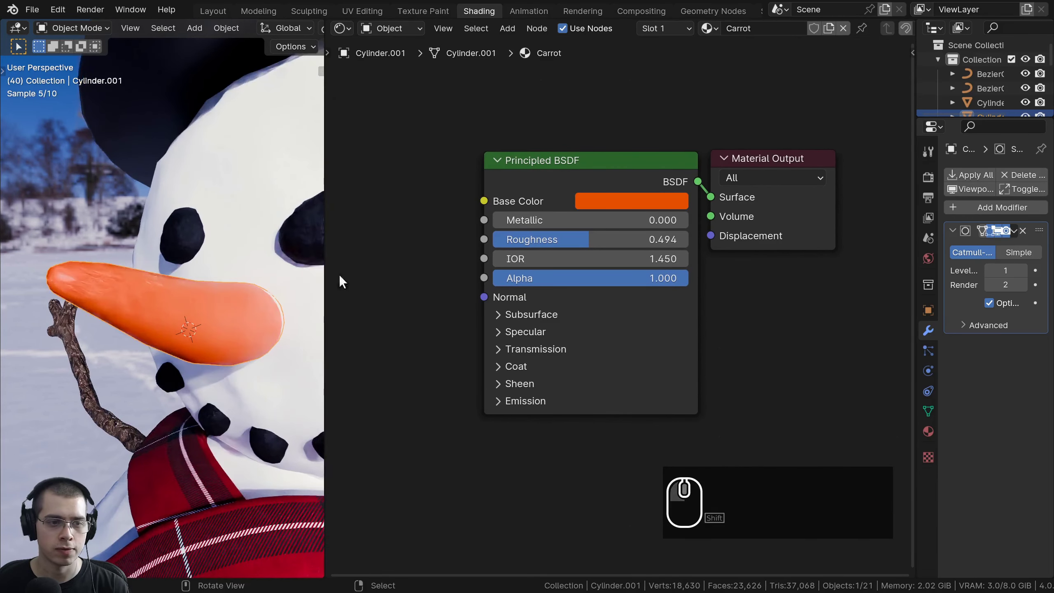
{"action": "scroll", "scroll_direction": "down", "scroll_amount": 3}
{"action": "scroll", "scroll_direction": "down", "scroll_amount": 3}
{"action": "left_click", "coordinate": [643, 191]}
{"action": "double_click", "coordinate": [668, 183]}
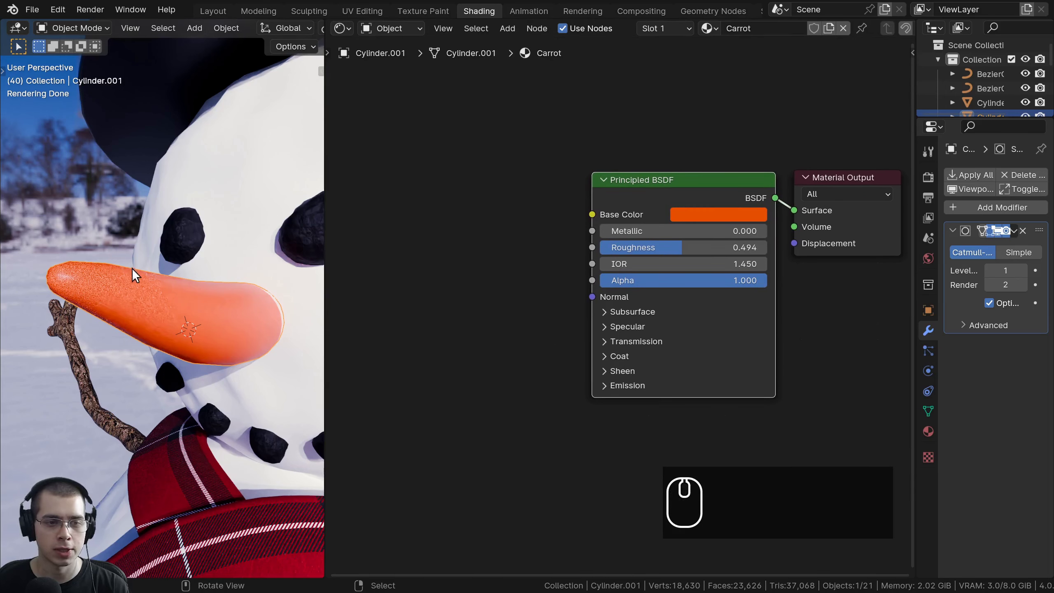
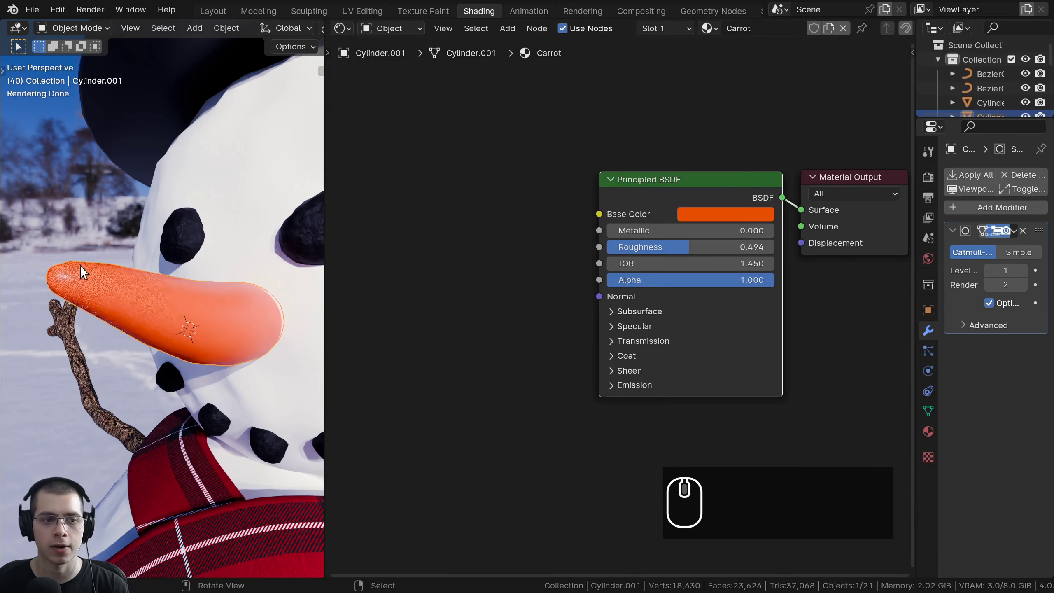
Add an unconnected Noise Texture node left of the carrot's Principled BSDF
{"action": "left_click_drag", "start_coordinate": [536, 219], "coordinate": [532, 185]}
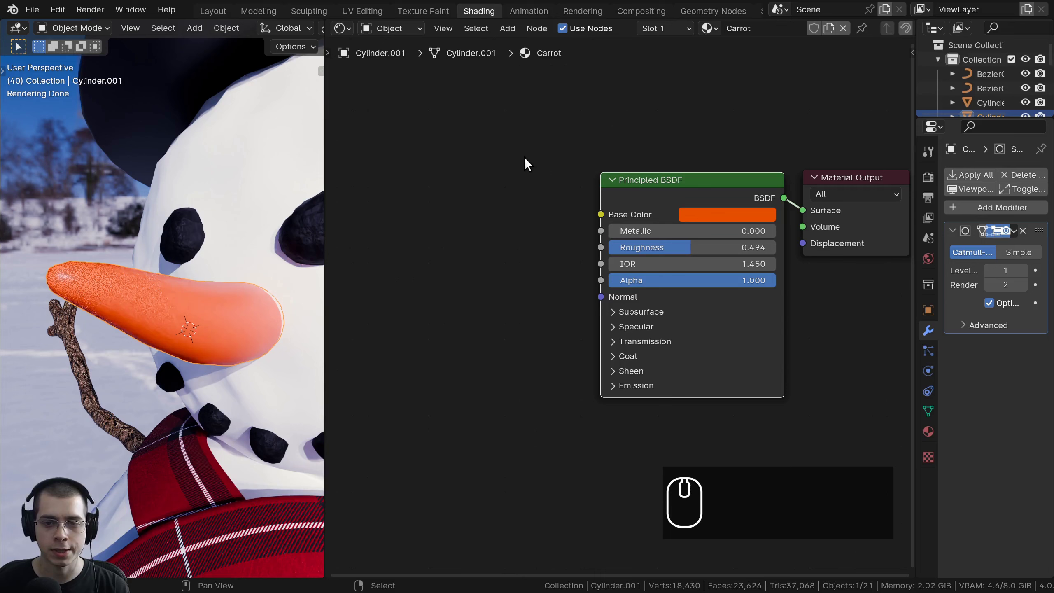
{"action": "key", "text": "shift+a"}
{"action": "left_click", "coordinate": [528, 162]}
{"action": "type", "text": "anois"}
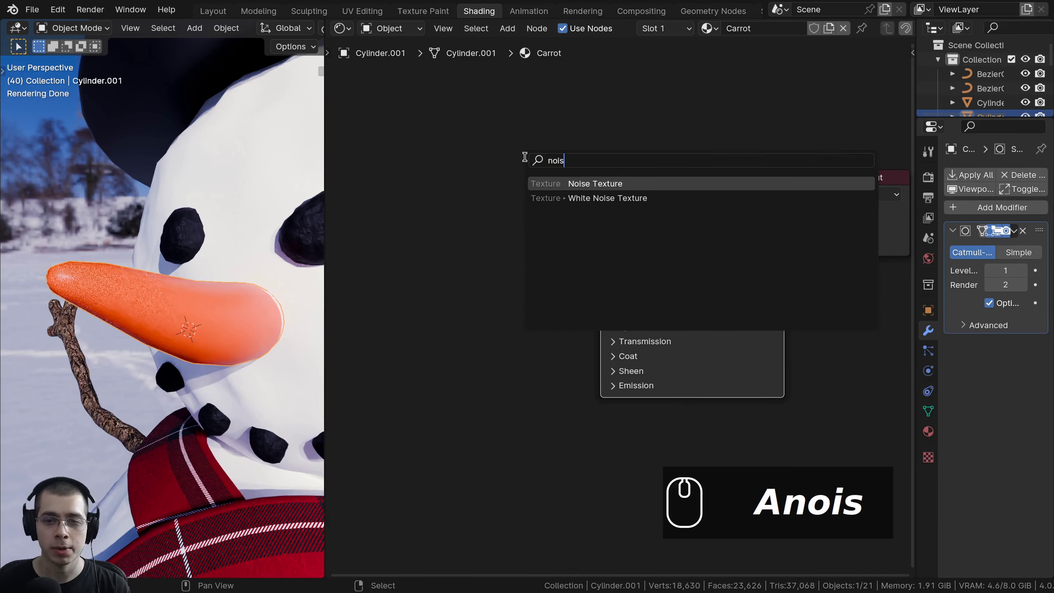
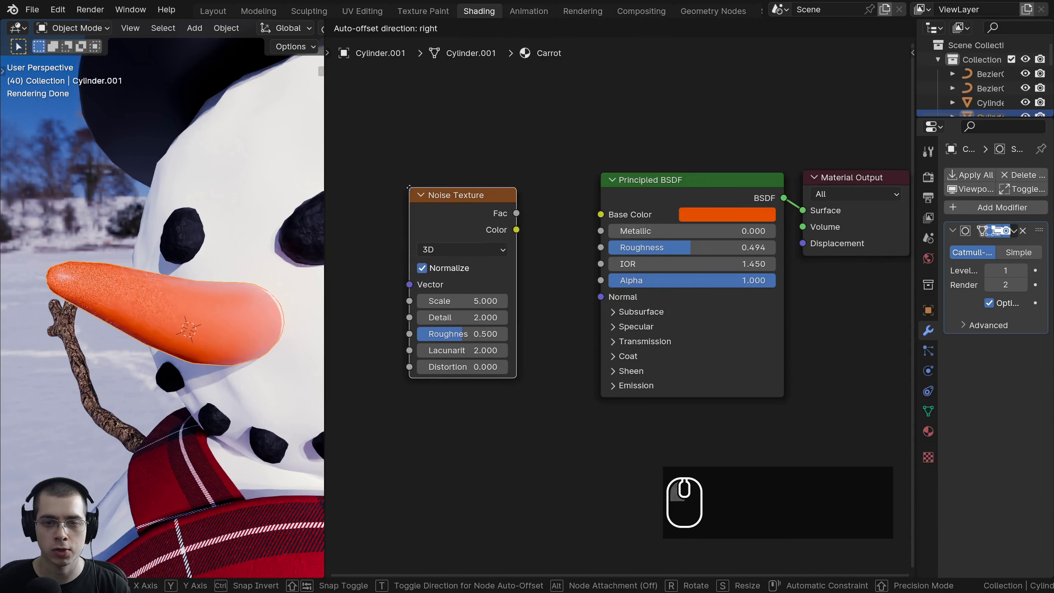
{"action": "left_click", "coordinate": [415, 191]}
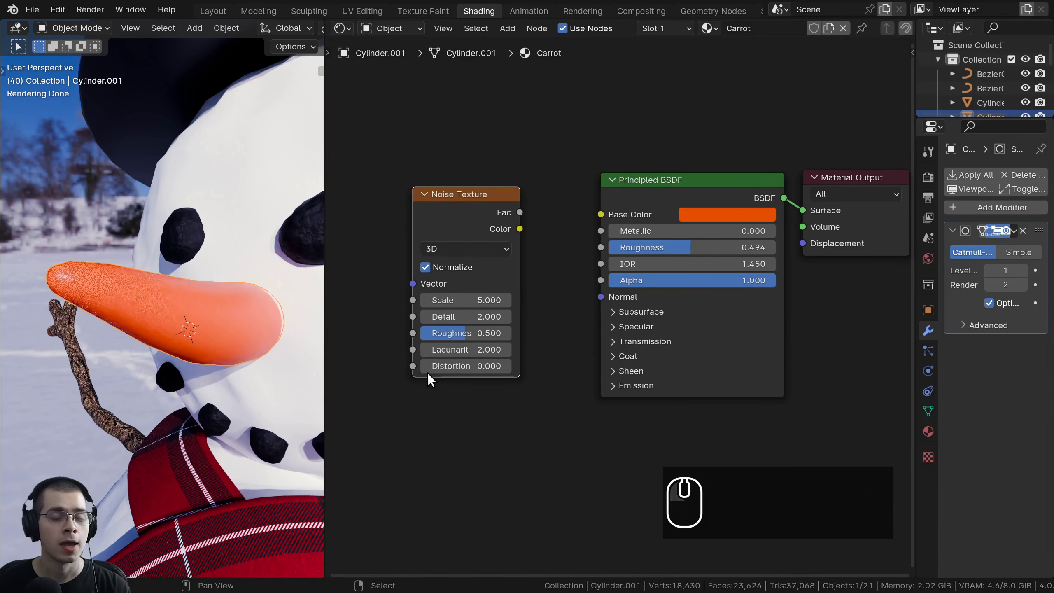
{"action": "left_click_drag", "start_coordinate": [454, 300], "coordinate": [466, 221]}
{"action": "left_click", "coordinate": [469, 225]}
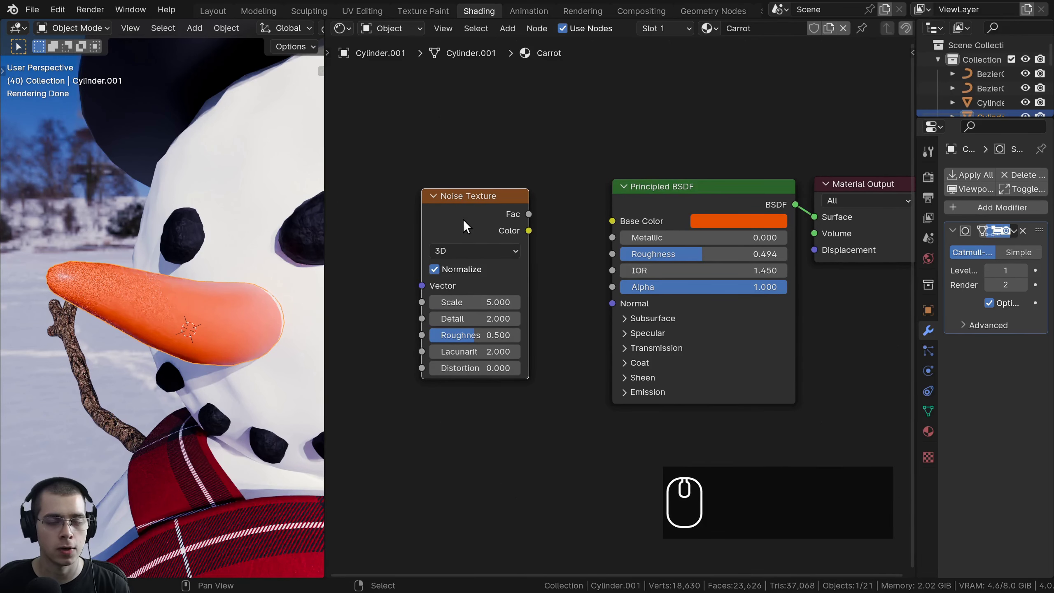
{"action": "left_click", "coordinate": [494, 215]}
{"action": "scroll", "scroll_direction": "up", "scroll_amount": 3}
{"action": "left_click", "coordinate": [472, 238]}
{"action": "left_click_drag", "start_coordinate": [469, 237], "coordinate": [146, 136]}
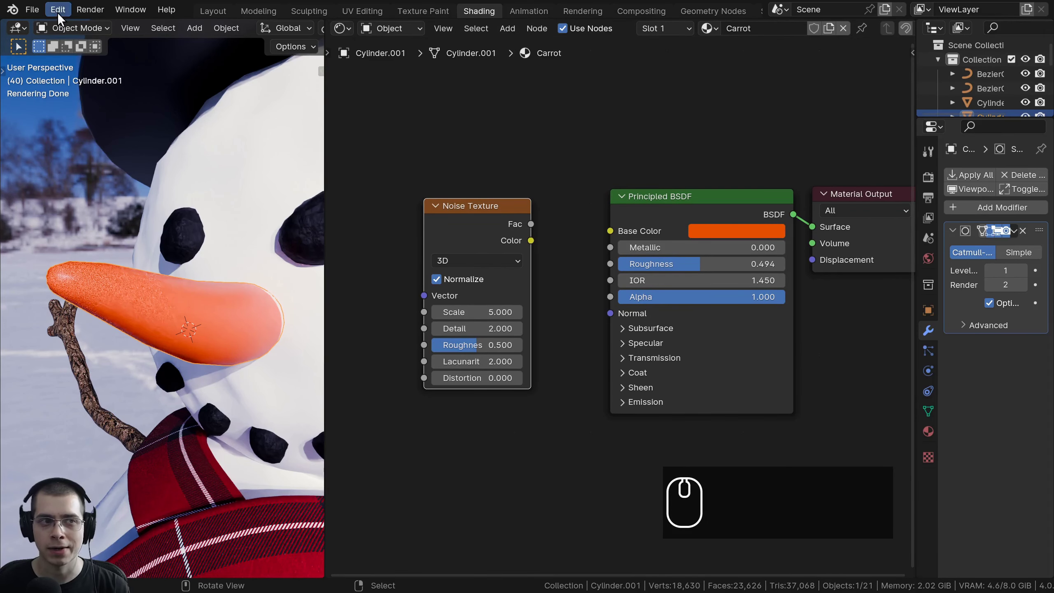
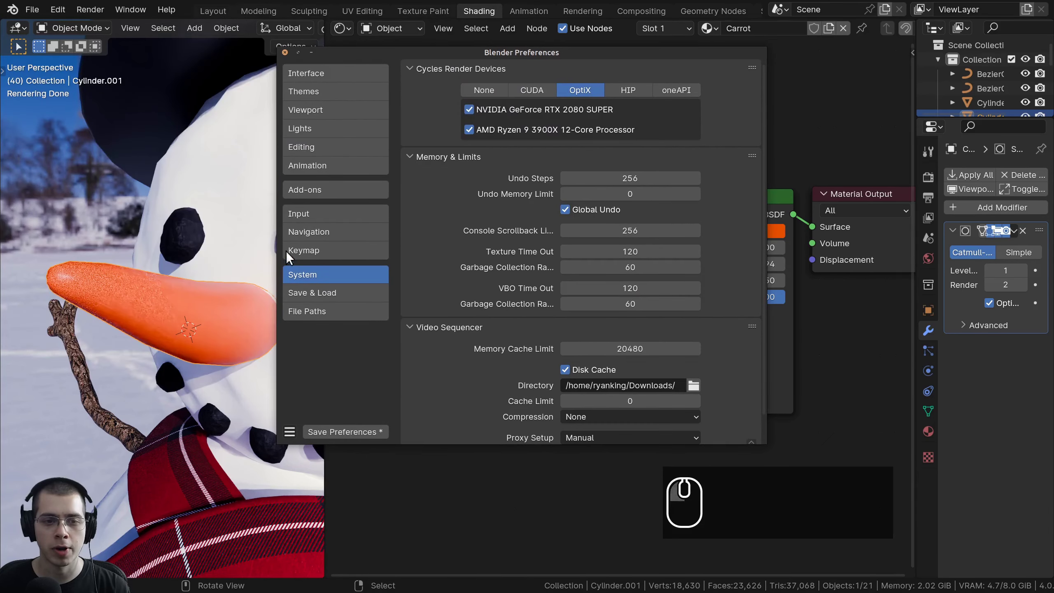
Enable the Node Wrangler add-on found by searching 'node', then leave Preferences
{"action": "left_click", "coordinate": [305, 193]}
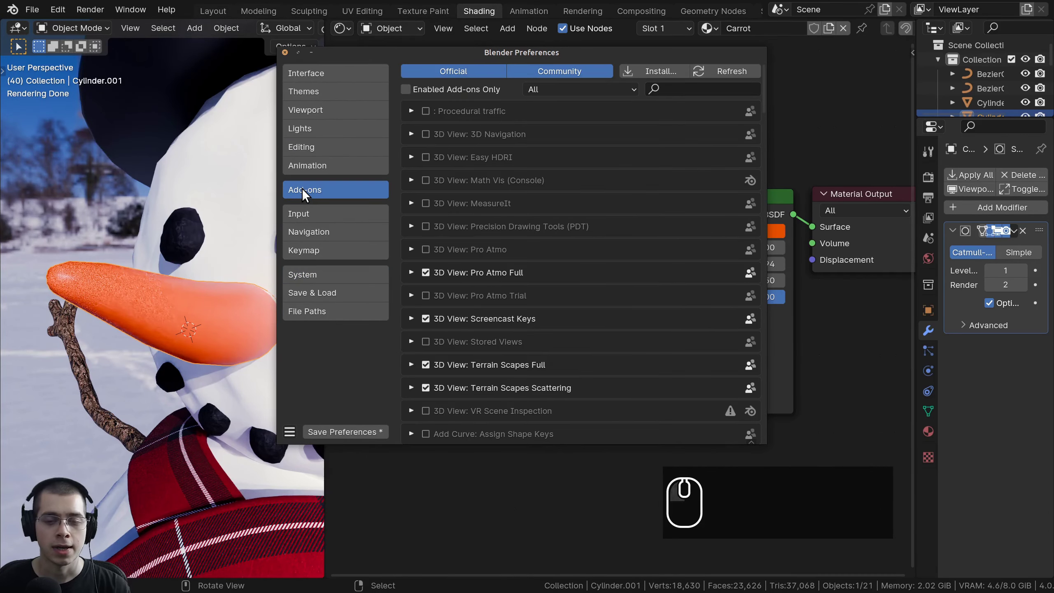
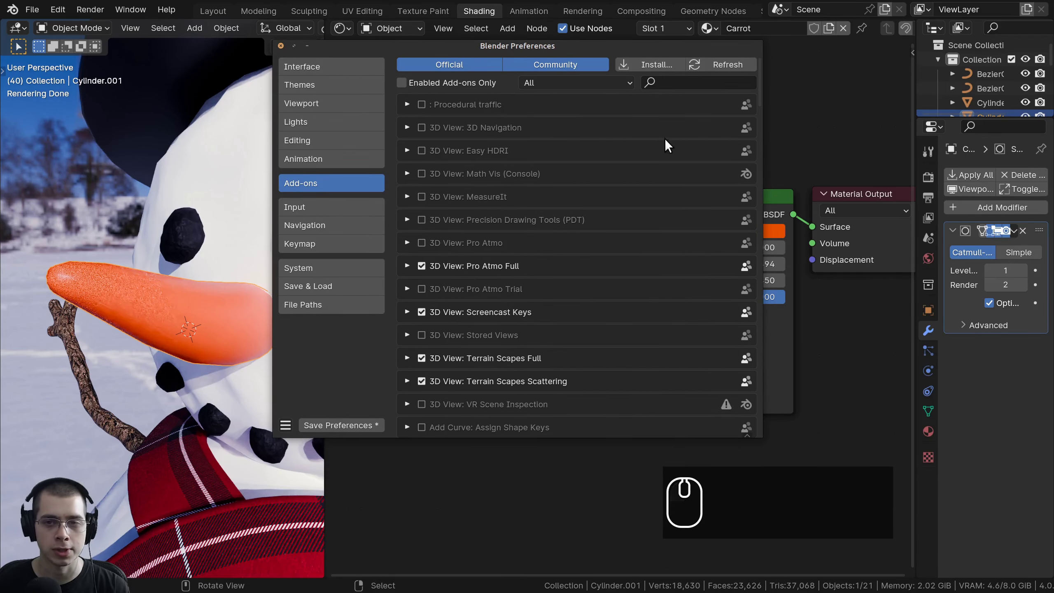
{"action": "left_click", "coordinate": [677, 84]}
{"action": "key", "text": "n"}
{"action": "type", "text": "node"}
{"action": "left_click", "coordinate": [679, 211]}
{"action": "left_click", "coordinate": [409, 153]}
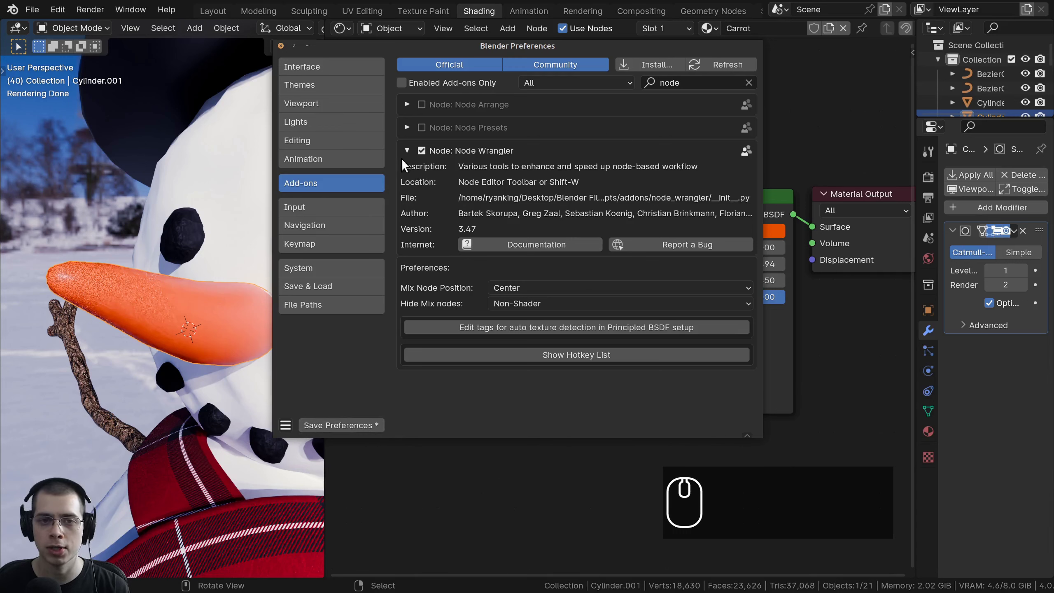
{"action": "left_click", "coordinate": [284, 47]}
{"action": "scroll", "scroll_direction": "down", "scroll_amount": 3}
{"action": "middle_click", "coordinate": [567, 364]}
Preview the Noise Texture's Fac output directly through the Material Output
{"action": "middle_click", "coordinate": [137, 331]}
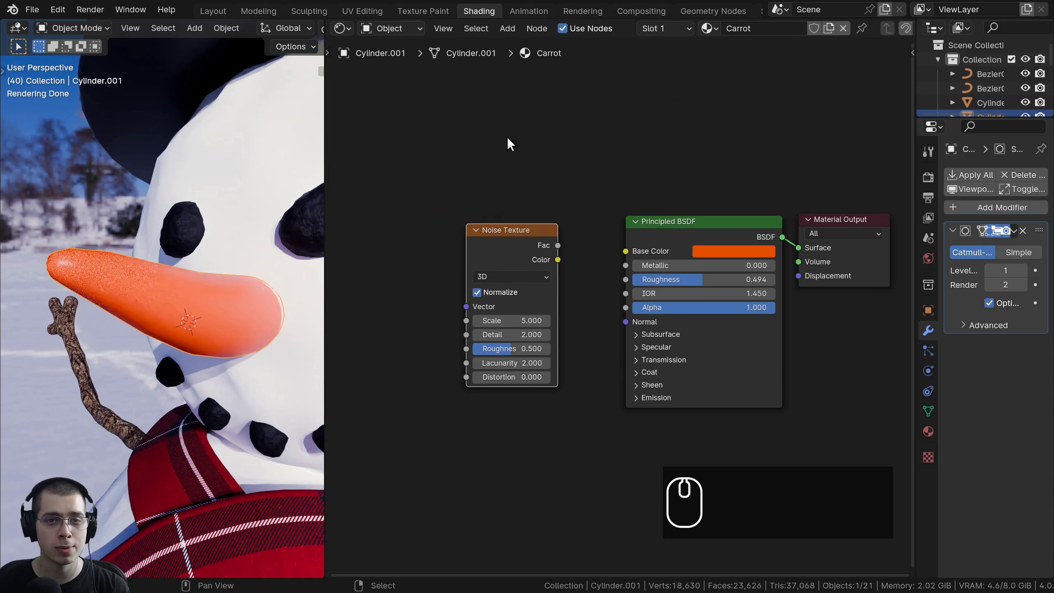
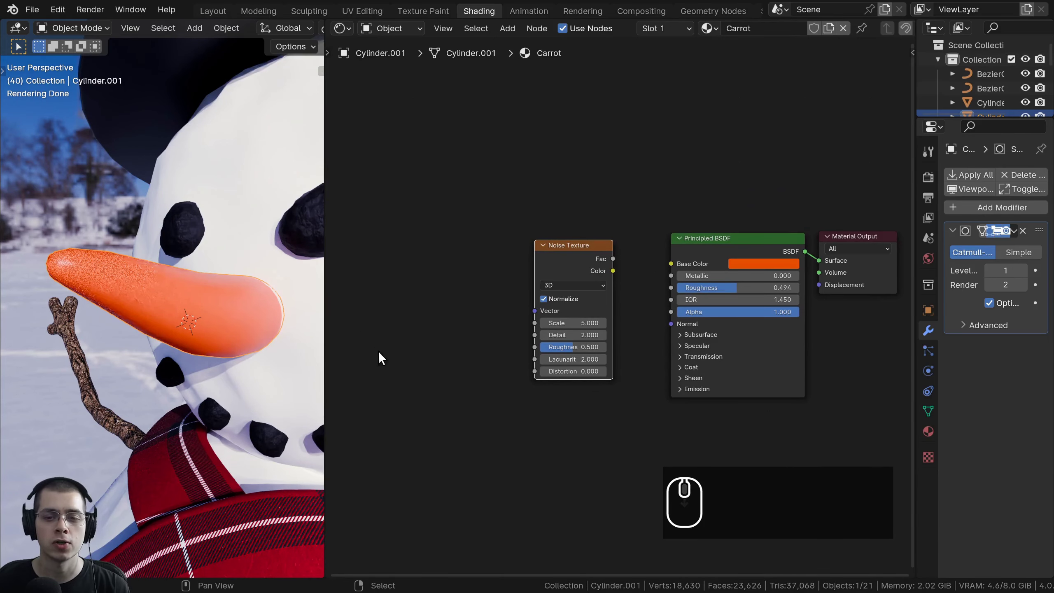
{"action": "scroll", "scroll_direction": "up", "scroll_amount": 3}
{"action": "scroll", "scroll_direction": "up", "scroll_amount": 3}
{"action": "left_click", "coordinate": [575, 257]}
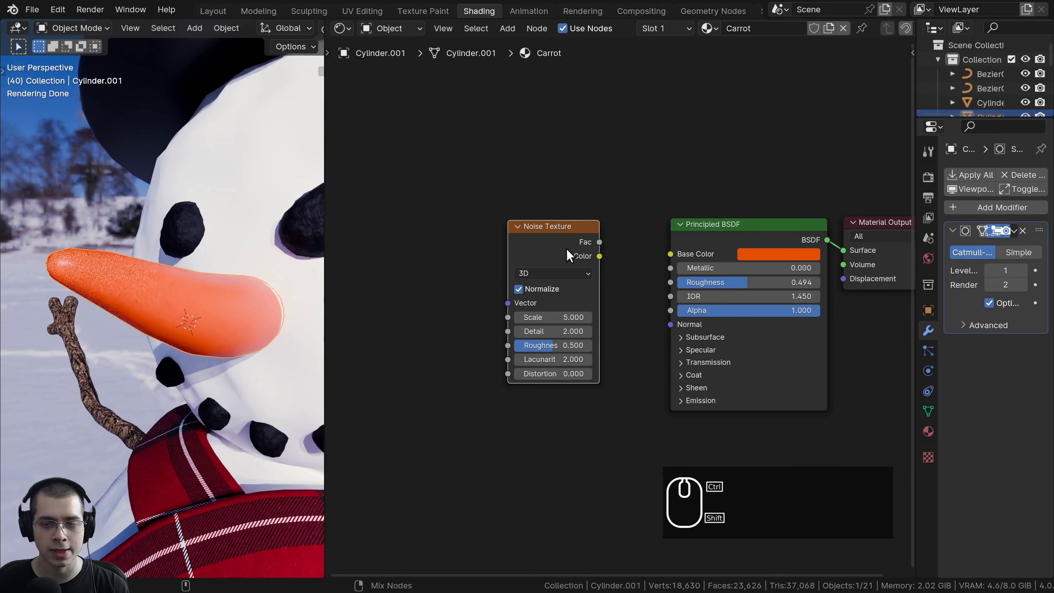
{"action": "left_click", "coordinate": [555, 238]}
{"action": "left_click", "coordinate": [773, 239]}
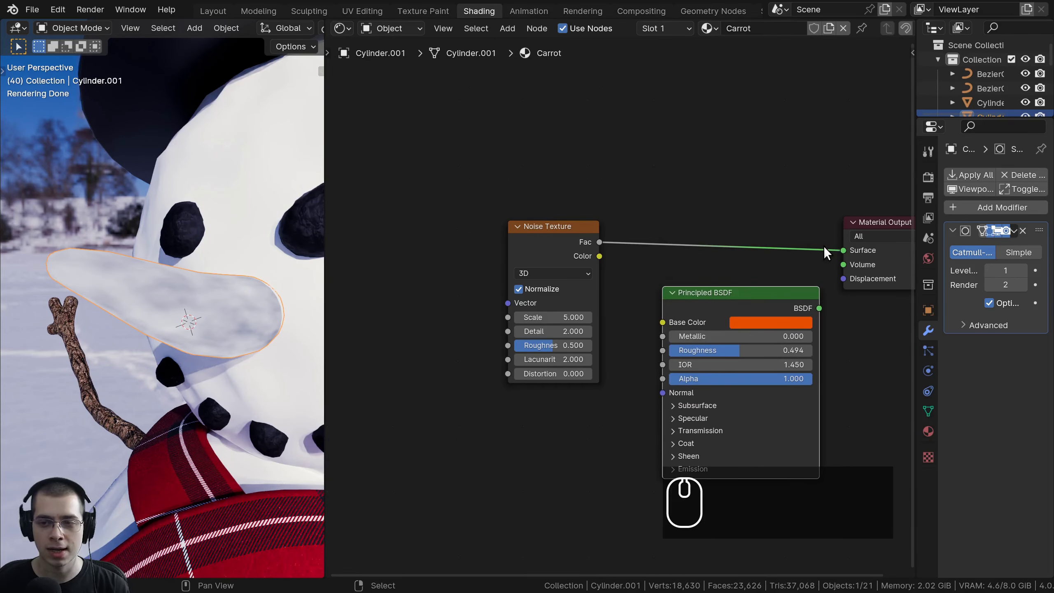
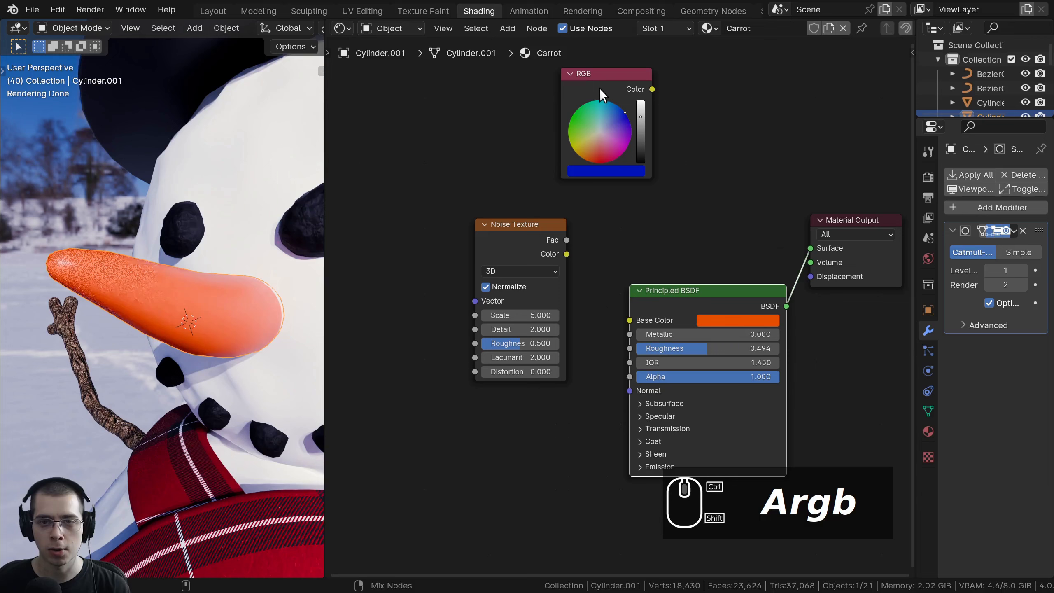
Re-apply the noise preview and inspect the grey noisy carrot from several angles
{"action": "left_click", "coordinate": [605, 92]}
{"action": "type", "text": "Argb"}
{"action": "left_click", "coordinate": [512, 250]}
{"action": "left_click", "coordinate": [652, 302]}
{"action": "left_click", "coordinate": [620, 82]}
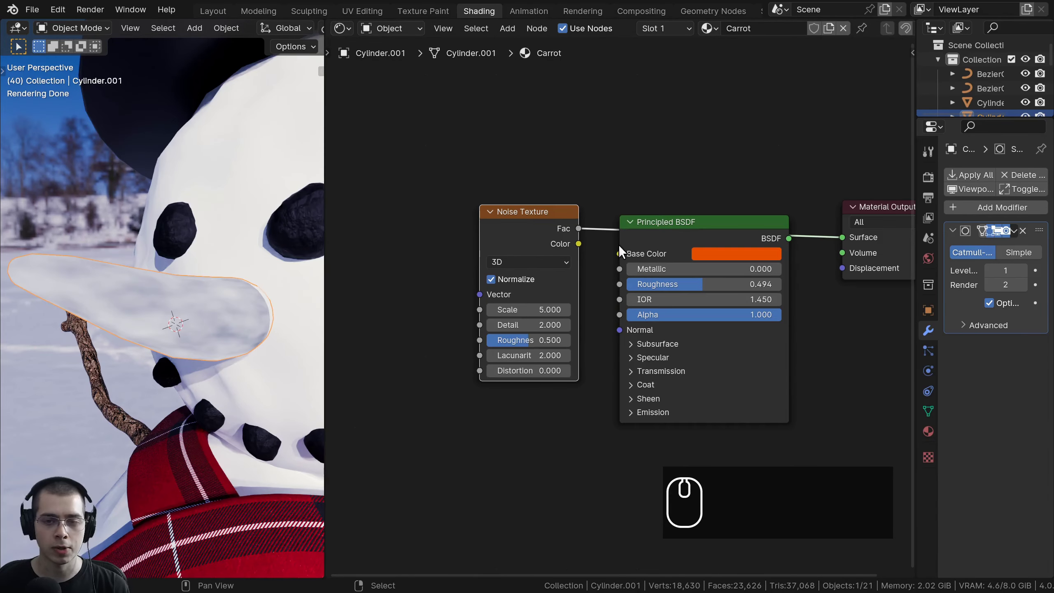
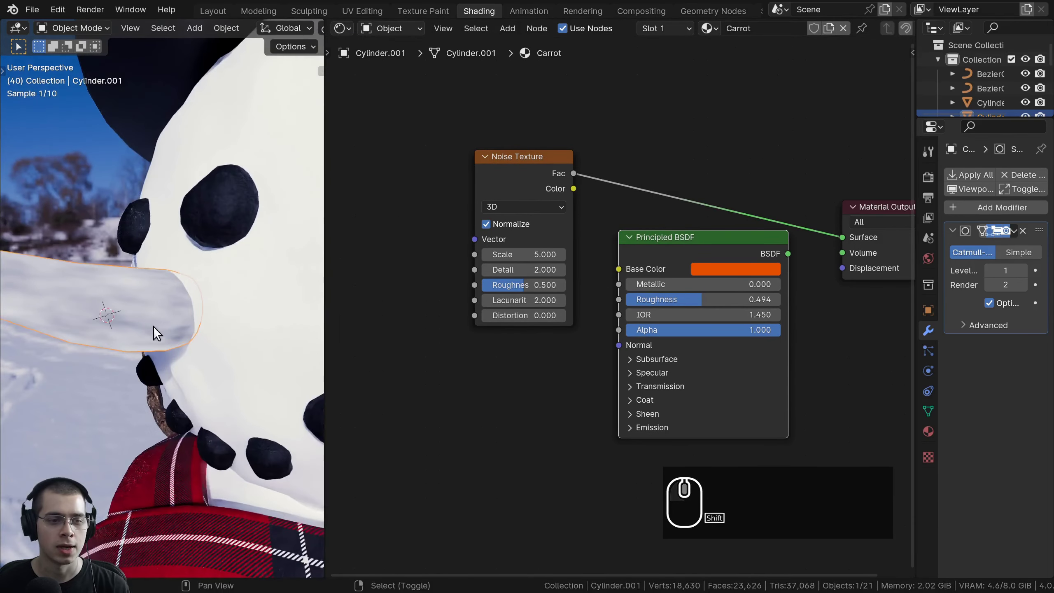
{"action": "left_click_drag", "start_coordinate": [223, 333], "coordinate": [162, 237]}
{"action": "scroll", "scroll_direction": "up", "scroll_amount": 3}
{"action": "left_click_drag", "start_coordinate": [243, 299], "coordinate": [159, 269]}
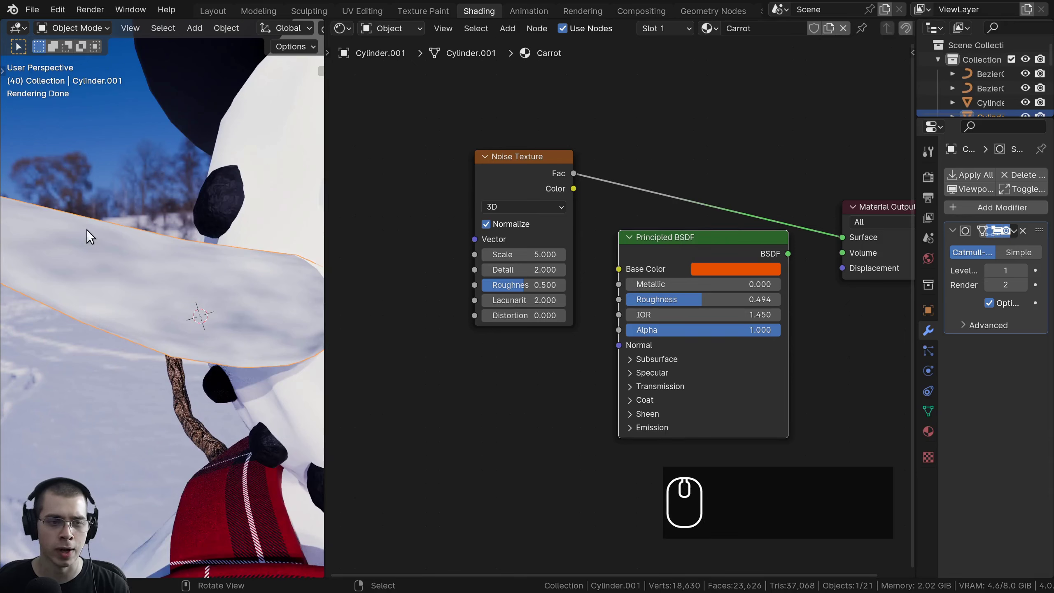
{"action": "middle_click", "coordinate": [514, 323]}
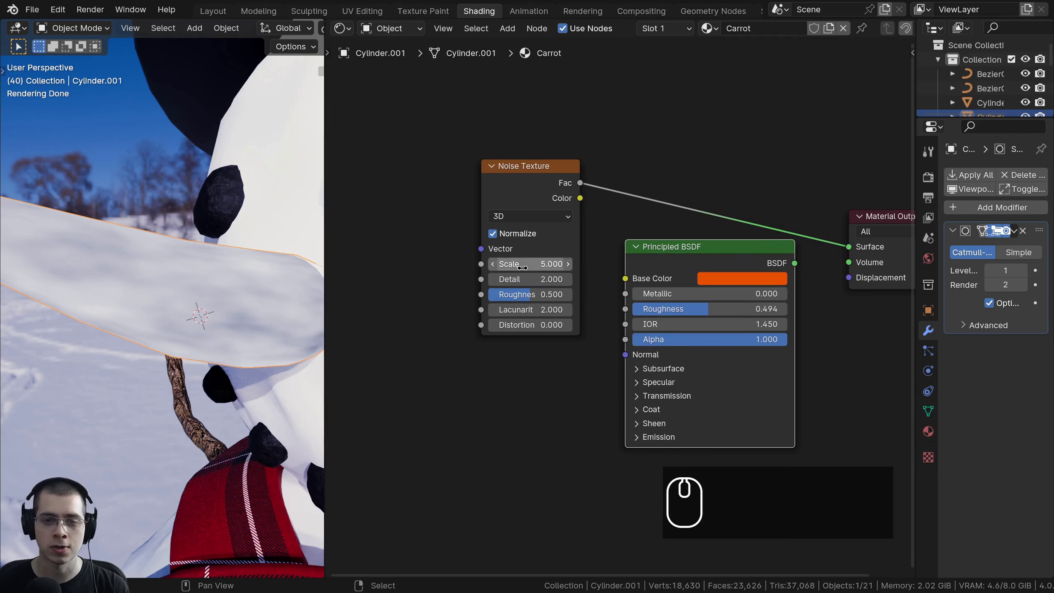
{"action": "left_click", "coordinate": [526, 174]}
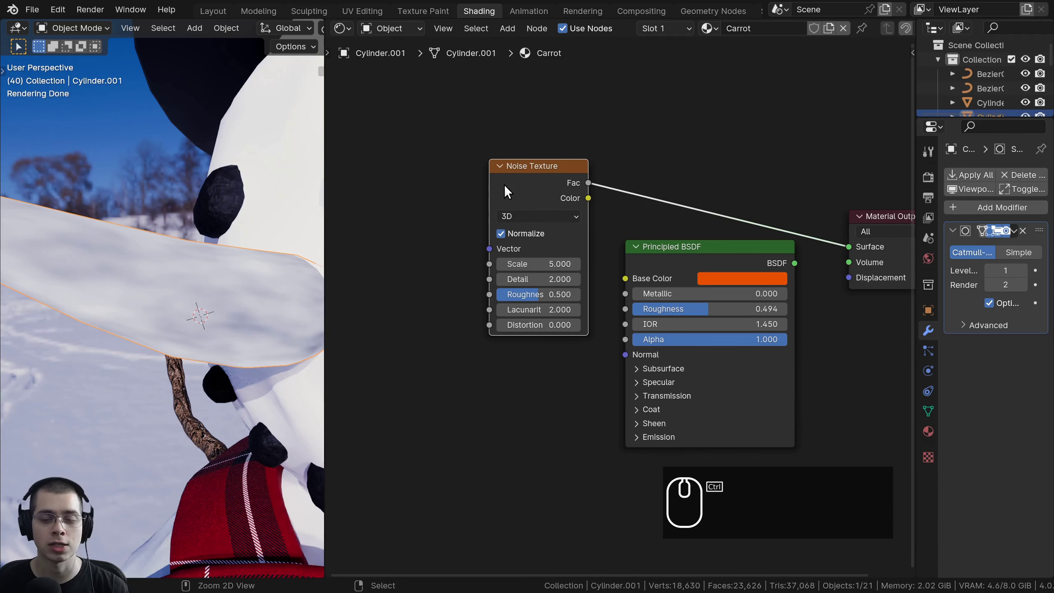
Feed the Noise Texture from Texture Coordinate (Object) and Mapping nodes via Ctrl+T
{"action": "key", "text": "ctrl+t"}
{"action": "middle_click", "coordinate": [657, 158]}
{"action": "middle_click", "coordinate": [618, 161]}
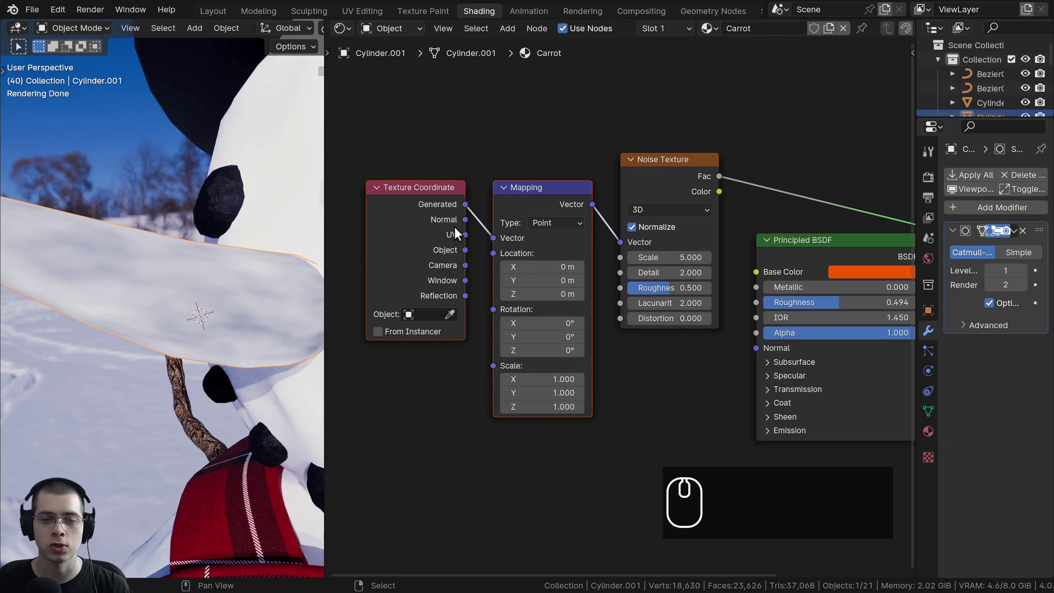
{"action": "left_click", "coordinate": [546, 195]}
{"action": "left_click", "coordinate": [529, 196]}
{"action": "left_click", "coordinate": [412, 214]}
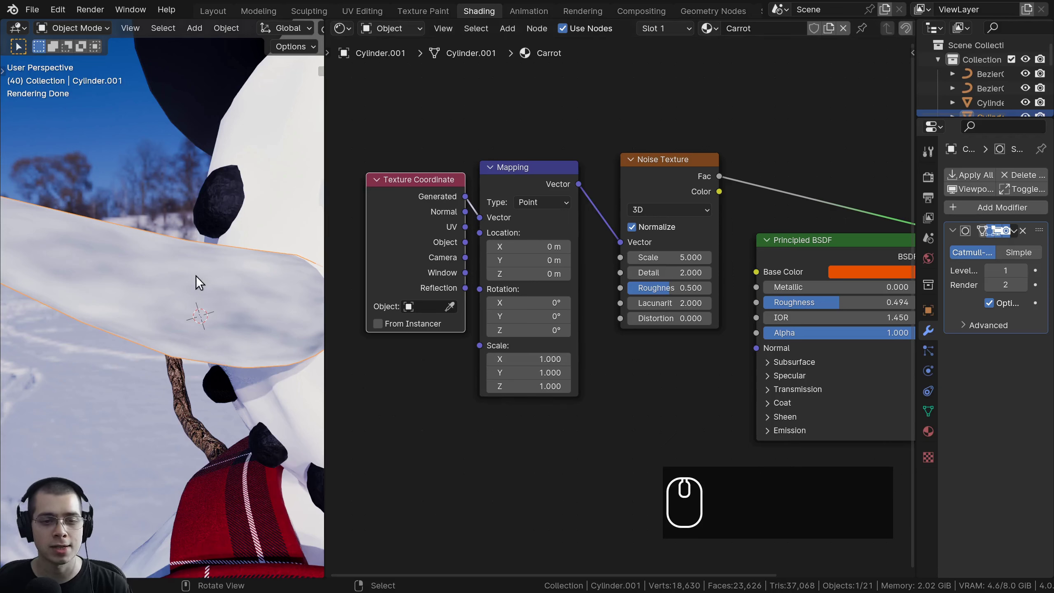
{"action": "left_click", "coordinate": [411, 261]}
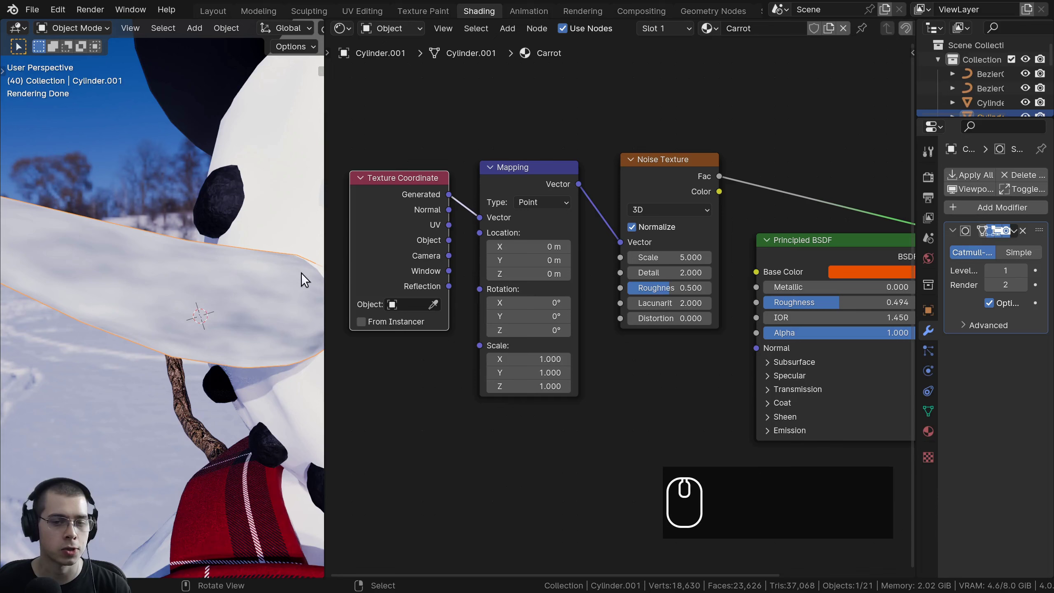
Set noise Scale 35, Detail 15 and Mapping Z scale 6, streaking the carrot lengthwise
{"action": "left_click_drag", "start_coordinate": [451, 244], "coordinate": [484, 217]}
{"action": "scroll", "scroll_direction": "down", "scroll_amount": 3}
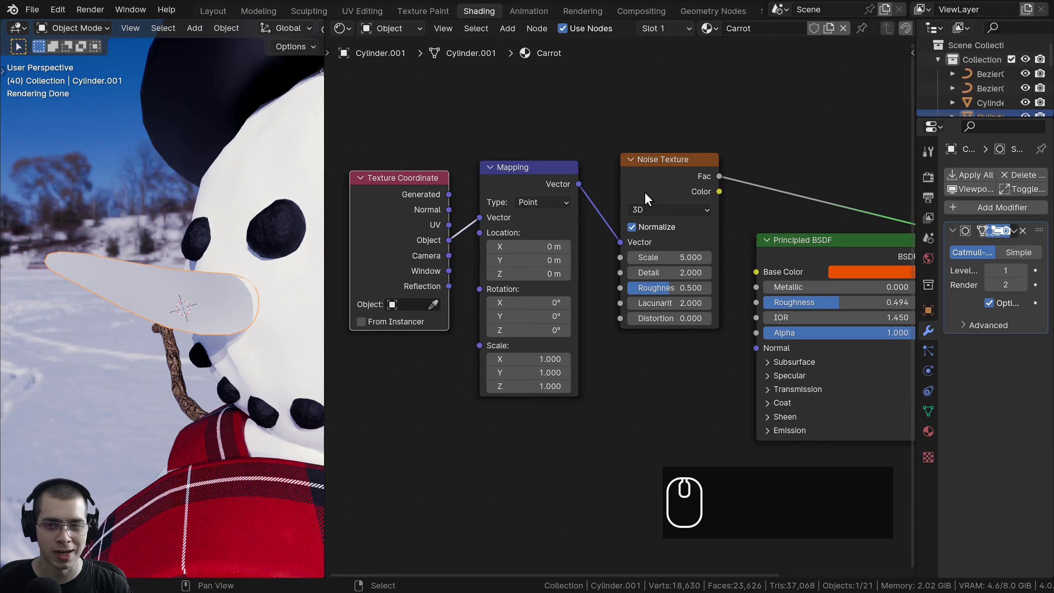
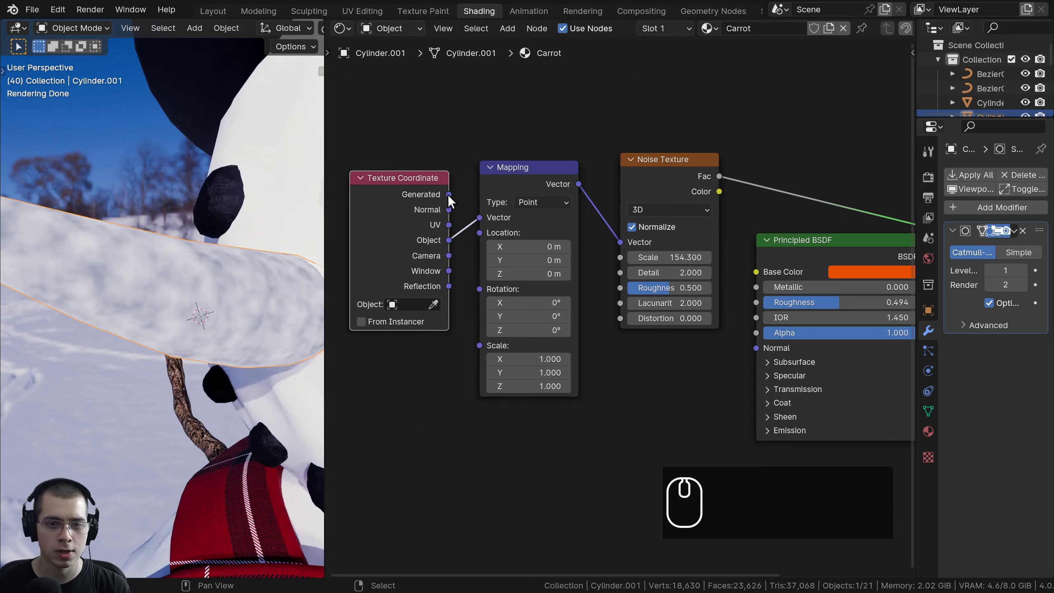
{"action": "left_click_drag", "start_coordinate": [453, 200], "coordinate": [475, 224]}
{"action": "left_click_drag", "start_coordinate": [456, 225], "coordinate": [462, 227]}
{"action": "left_click_drag", "start_coordinate": [451, 197], "coordinate": [481, 219]}
{"action": "left_click_drag", "start_coordinate": [450, 246], "coordinate": [341, 258]}
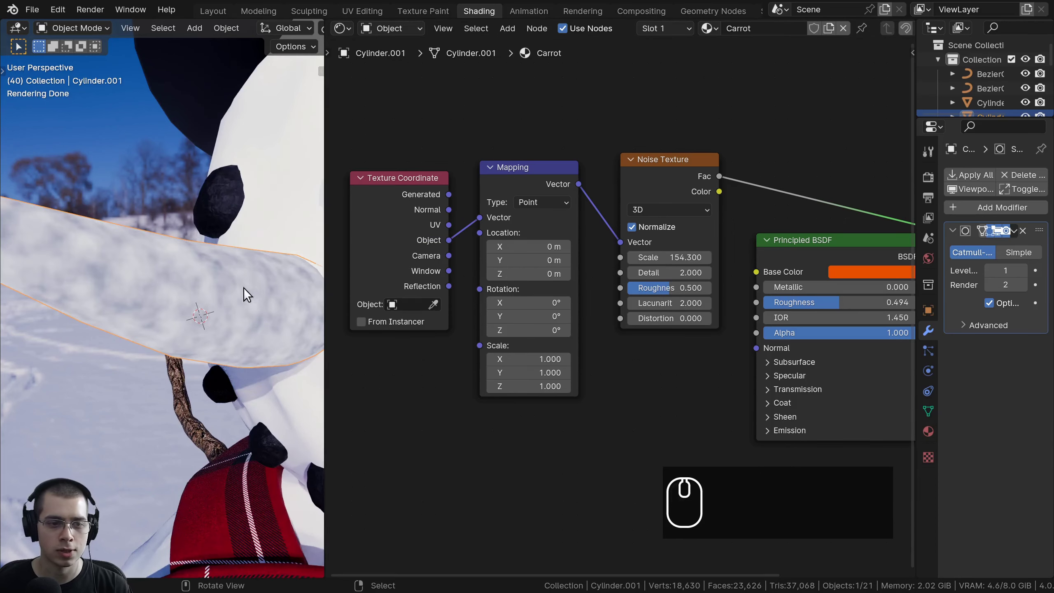
{"action": "left_click_drag", "start_coordinate": [217, 287], "coordinate": [285, 301]}
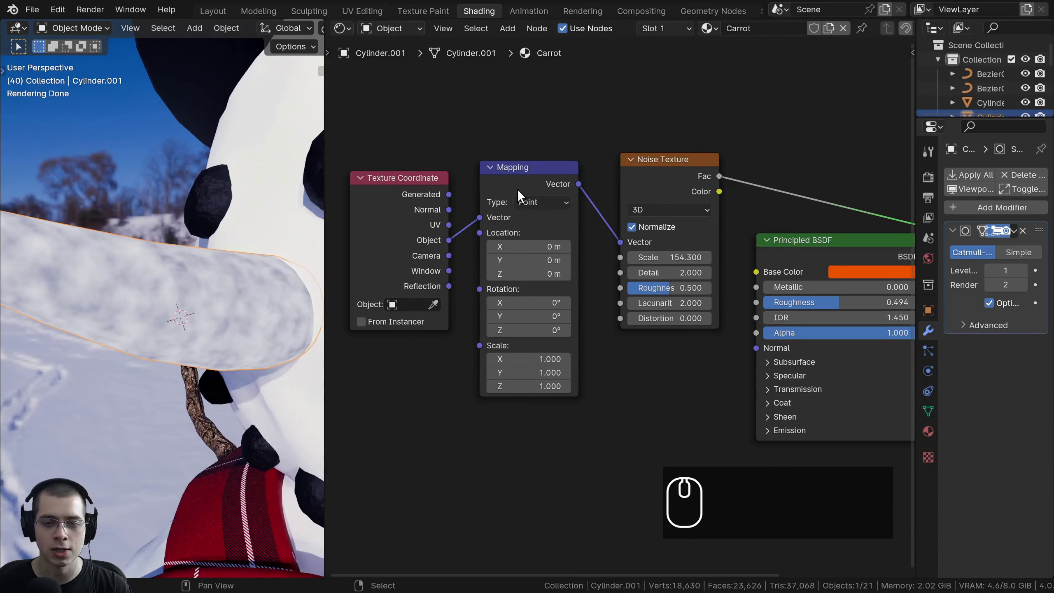
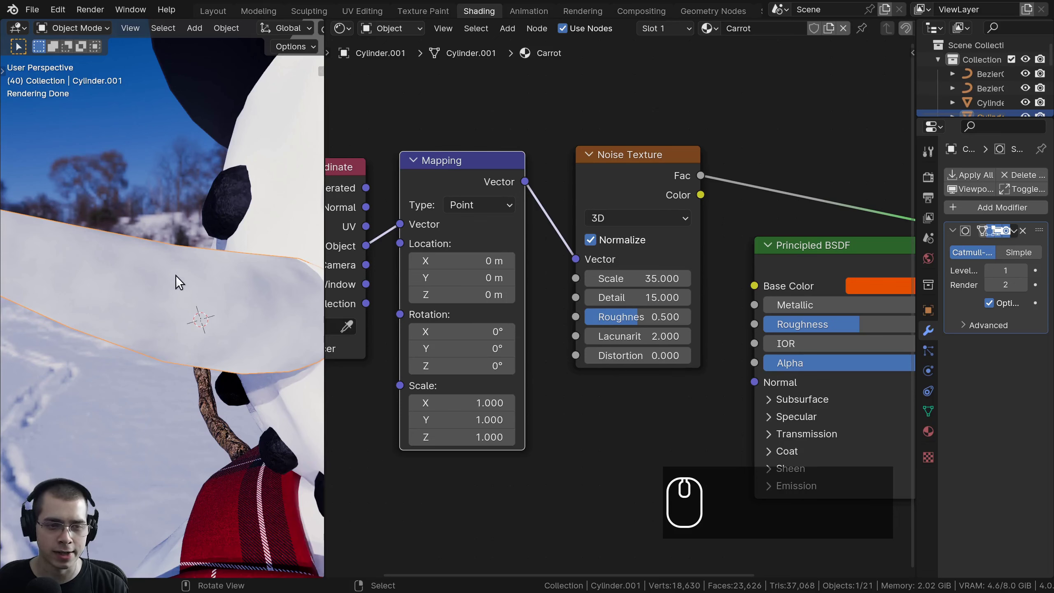
{"action": "scroll", "scroll_direction": "down", "scroll_amount": 3}
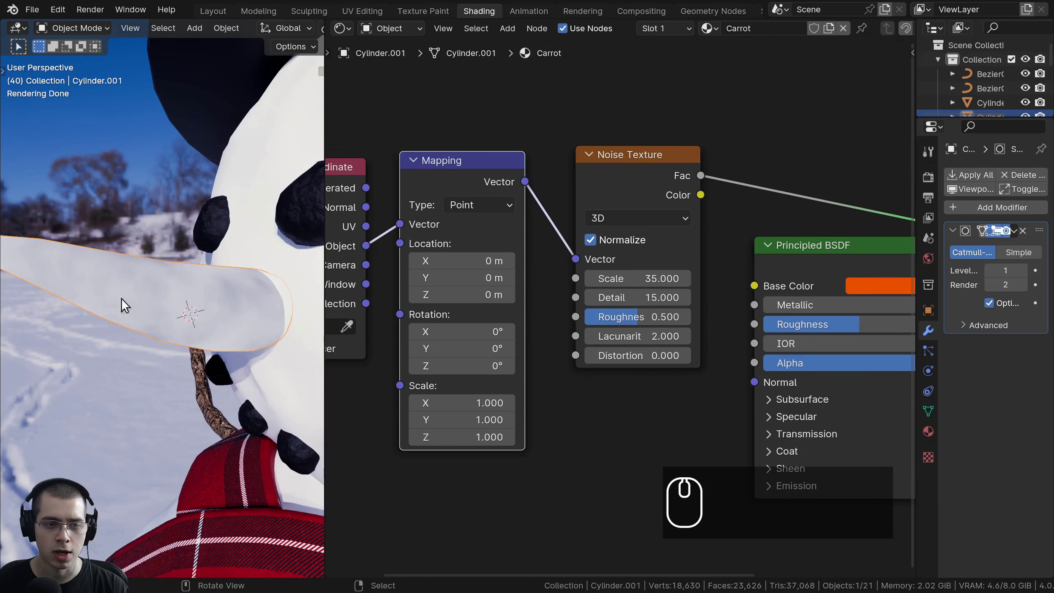
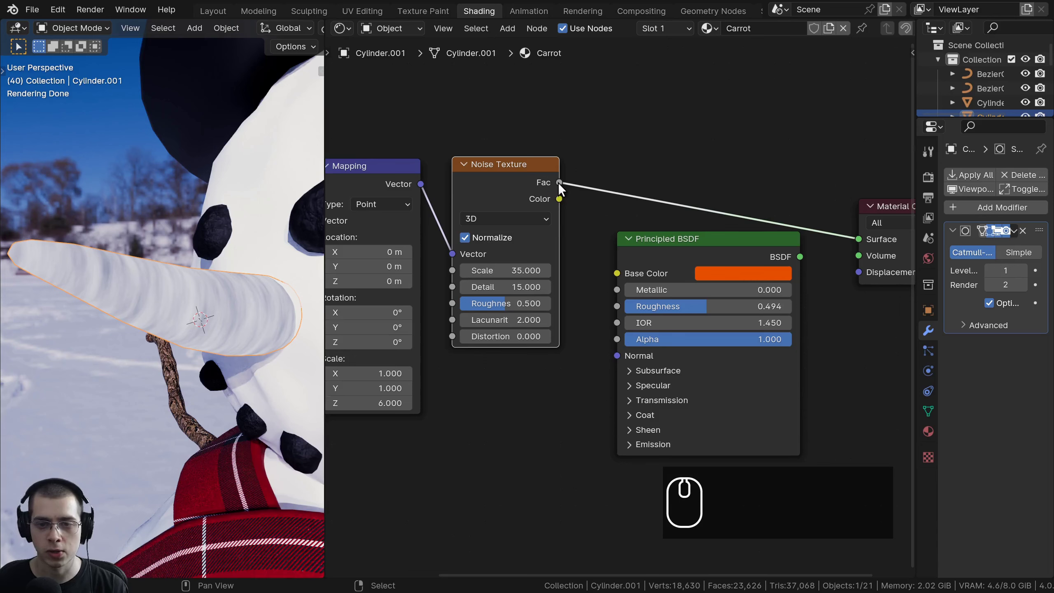
Route the noise Fac into Base Color and the Principled BSDF back into Material Output
{"action": "left_click_drag", "start_coordinate": [561, 188], "coordinate": [625, 274]}
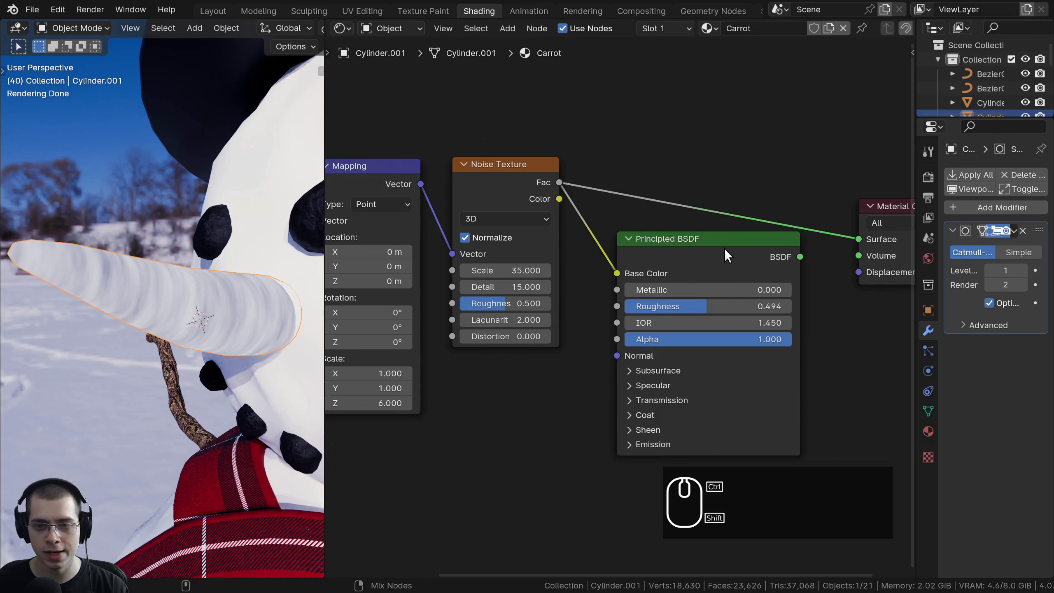
{"action": "left_click", "coordinate": [728, 252]}
{"action": "left_click", "coordinate": [696, 254]}
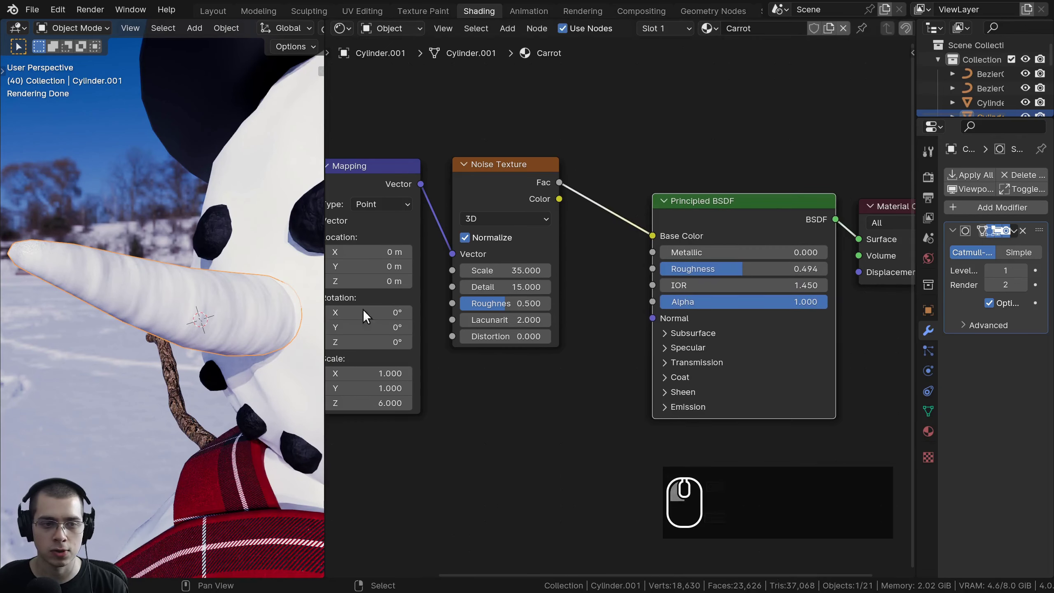
{"action": "left_click_drag", "start_coordinate": [218, 328], "coordinate": [132, 283]}
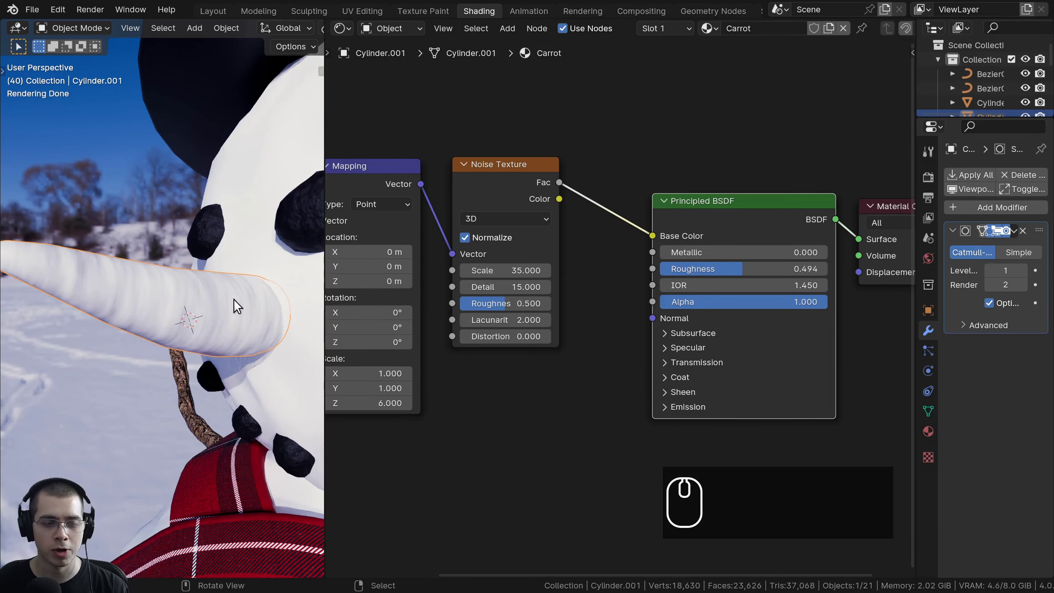
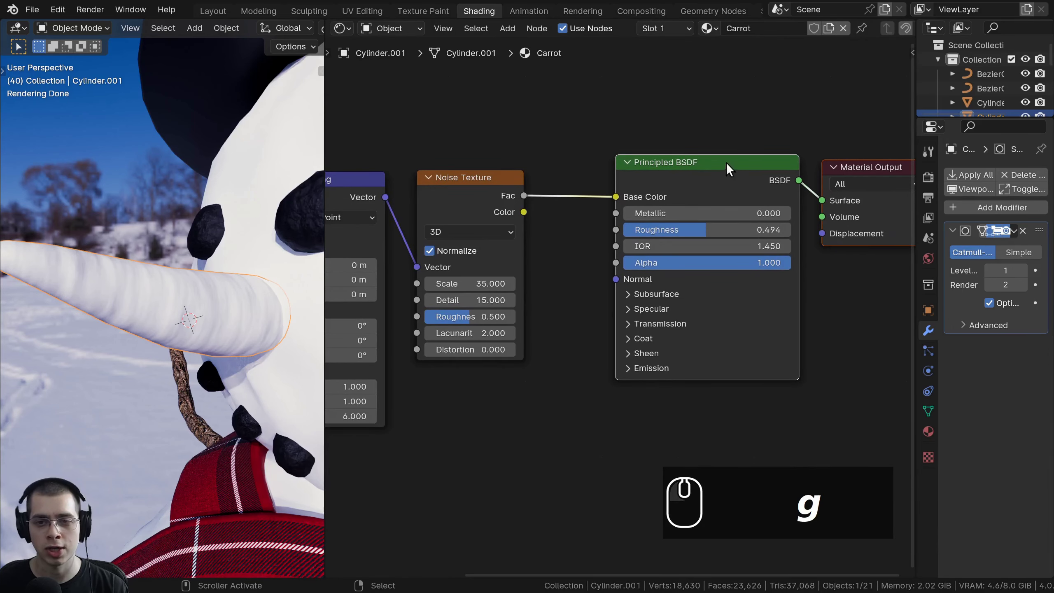
{"action": "left_click_drag", "start_coordinate": [631, 212], "coordinate": [504, 179]}
{"action": "scroll", "scroll_direction": "down", "scroll_amount": 3}
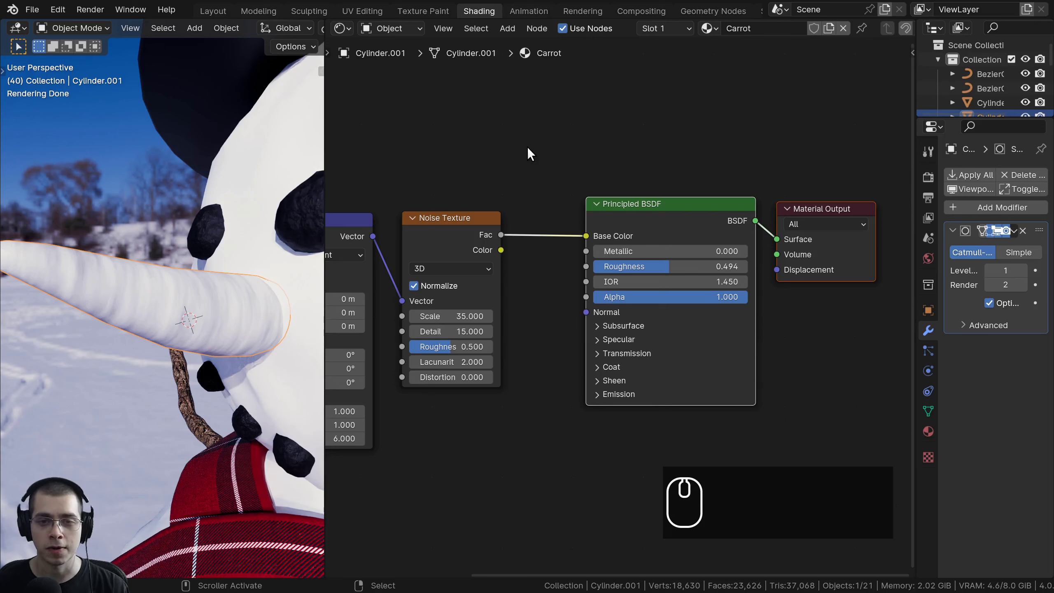
Insert a Color Ramp before Base Color with stops at about 0.254 and 0.495
{"action": "key", "text": "shift+a"}
{"action": "type", "text": "col"}
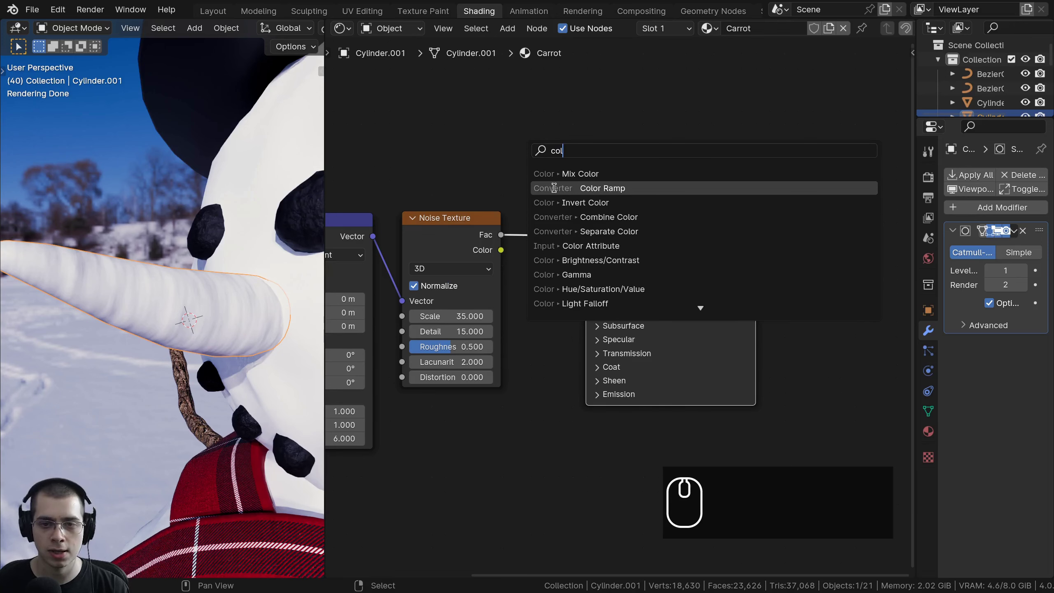
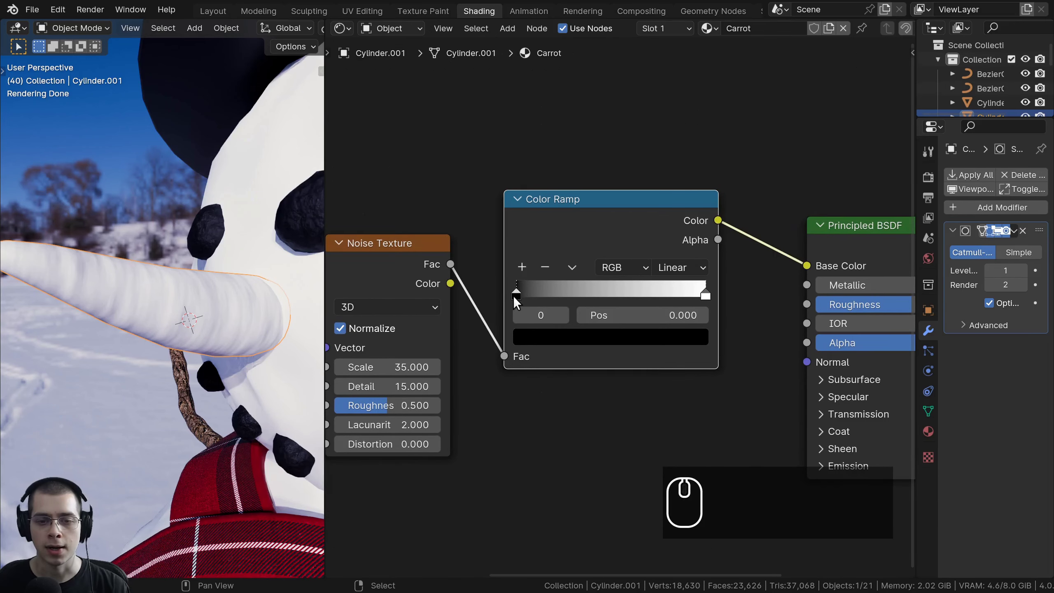
{"action": "left_click_drag", "start_coordinate": [706, 293], "coordinate": [682, 295]}
{"action": "left_click_drag", "start_coordinate": [525, 294], "coordinate": [535, 305]}
{"action": "left_click_drag", "start_coordinate": [125, 353], "coordinate": [168, 329]}
{"action": "scroll", "scroll_direction": "up", "scroll_amount": 3}
{"action": "scroll", "scroll_direction": "up", "scroll_amount": 3}
{"action": "left_click_drag", "start_coordinate": [249, 309], "coordinate": [603, 294]}
{"action": "left_click_drag", "start_coordinate": [604, 296], "coordinate": [259, 329]}
{"action": "left_click_drag", "start_coordinate": [246, 290], "coordinate": [157, 286]}
{"action": "left_click_drag", "start_coordinate": [691, 293], "coordinate": [635, 292]}
{"action": "left_click_drag", "start_coordinate": [611, 294], "coordinate": [580, 298]}
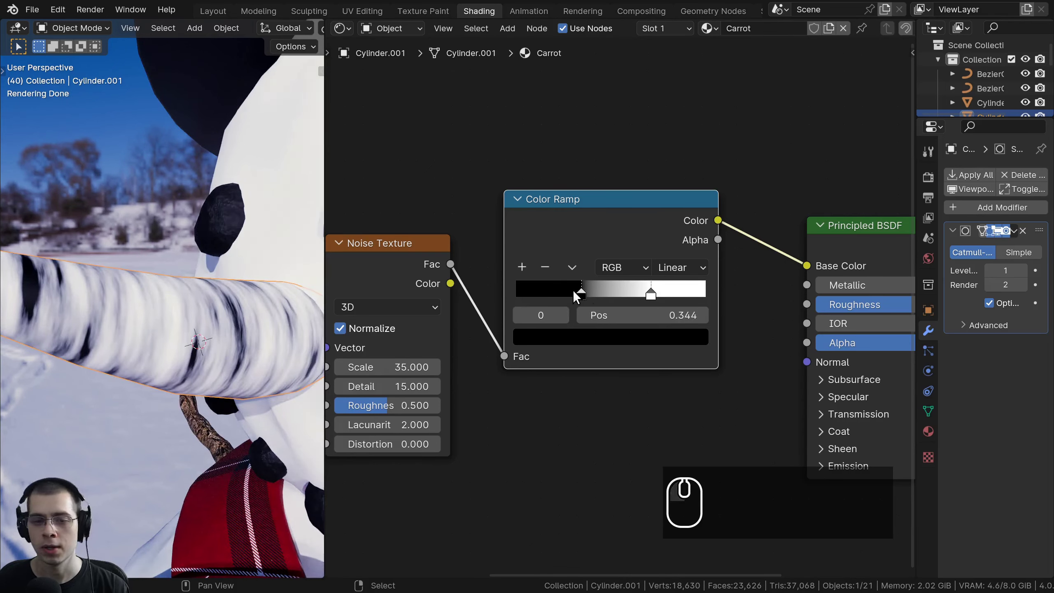
{"action": "left_click_drag", "start_coordinate": [578, 292], "coordinate": [597, 297]}
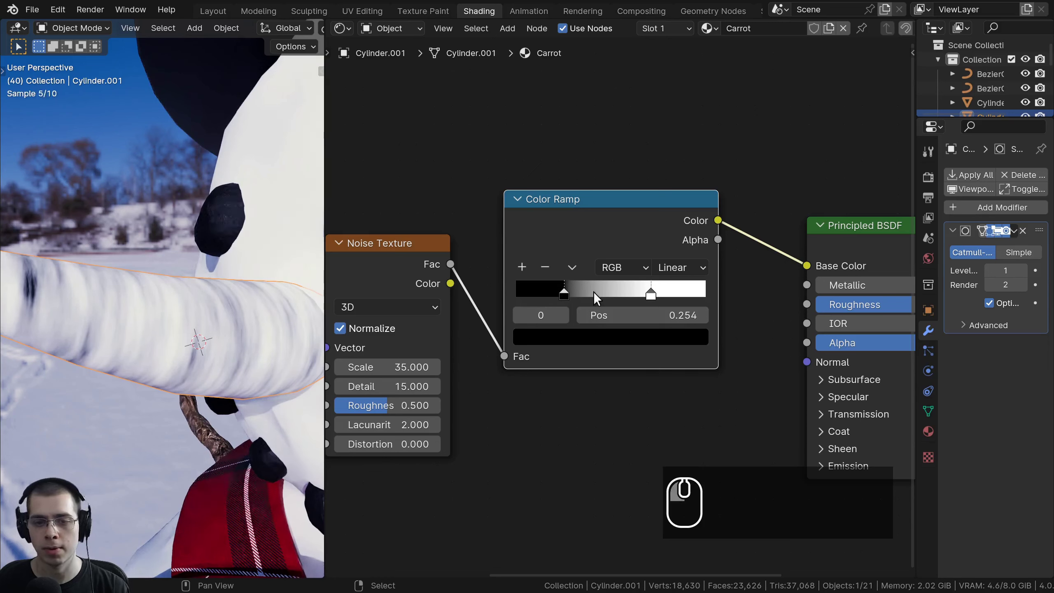
{"action": "left_click_drag", "start_coordinate": [648, 292], "coordinate": [607, 290]}
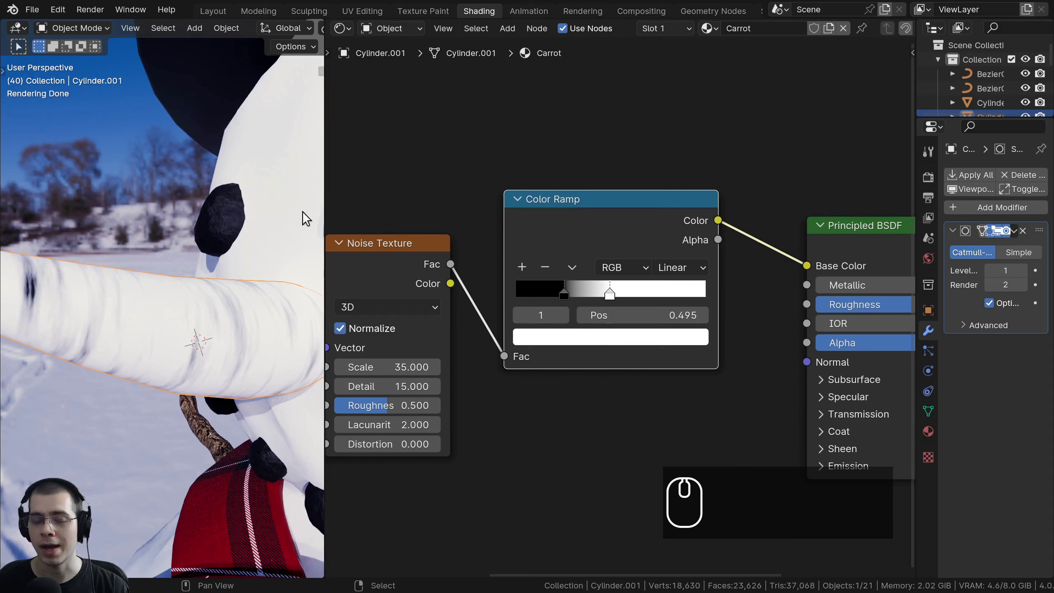
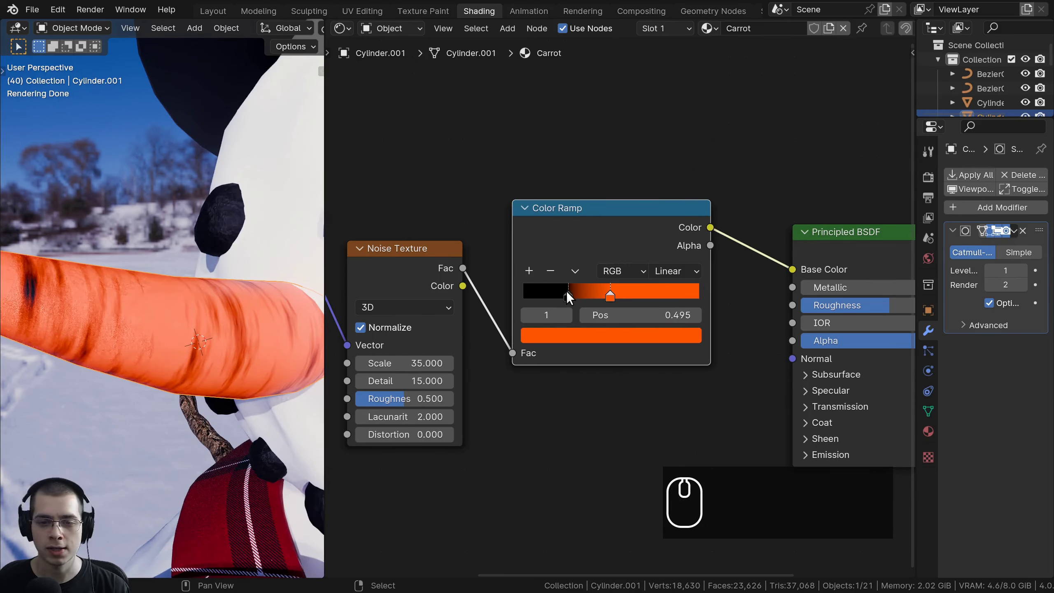
Colour the ramp's first stop deep brown for dark streaks and tidy the node placement
{"action": "left_click", "coordinate": [569, 296]}
{"action": "left_click_drag", "start_coordinate": [570, 296], "coordinate": [572, 340]}
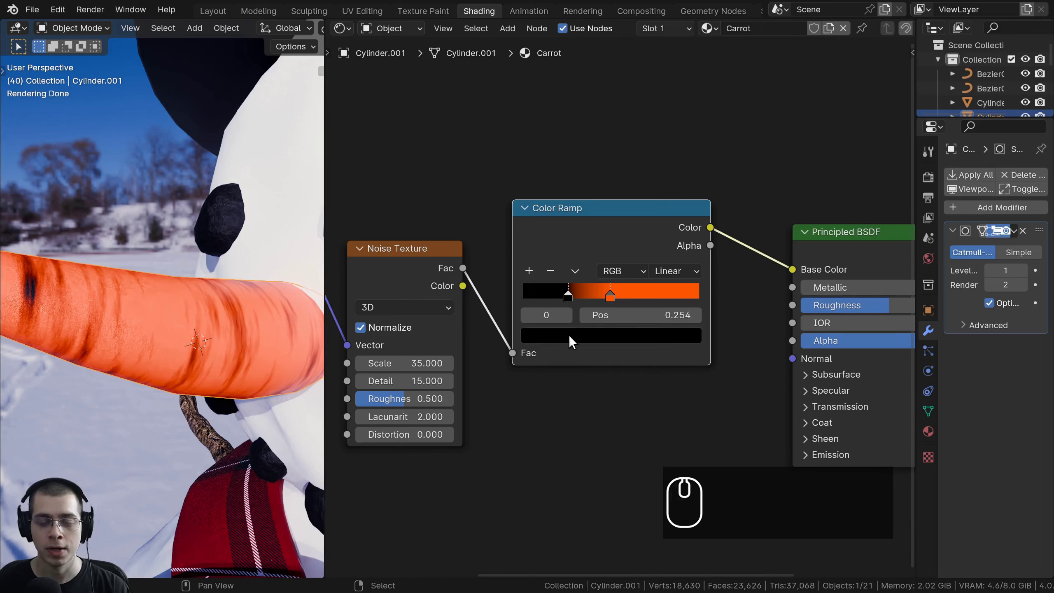
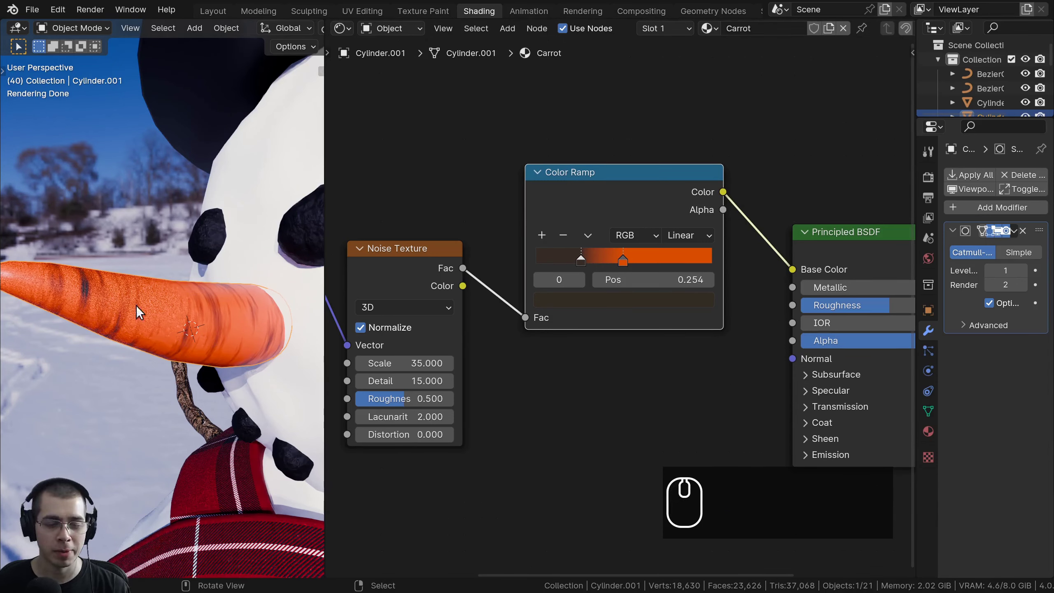
{"action": "left_click_drag", "start_coordinate": [601, 220], "coordinate": [539, 240]}
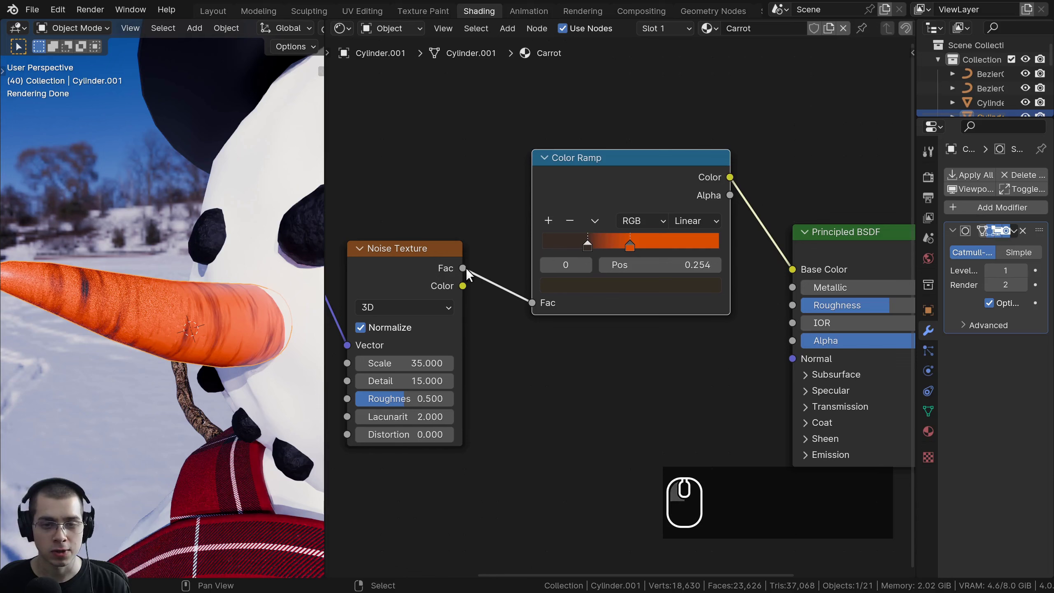
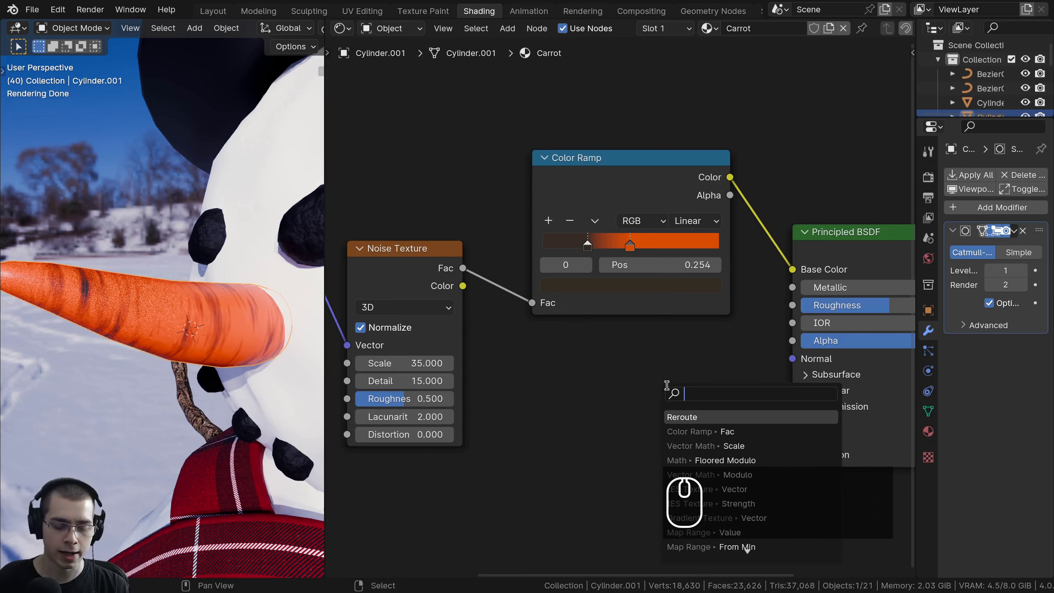
Add a Bump node of strength 0.2 from the noise Fac into the shader Normal
{"action": "type", "text": "bump"}
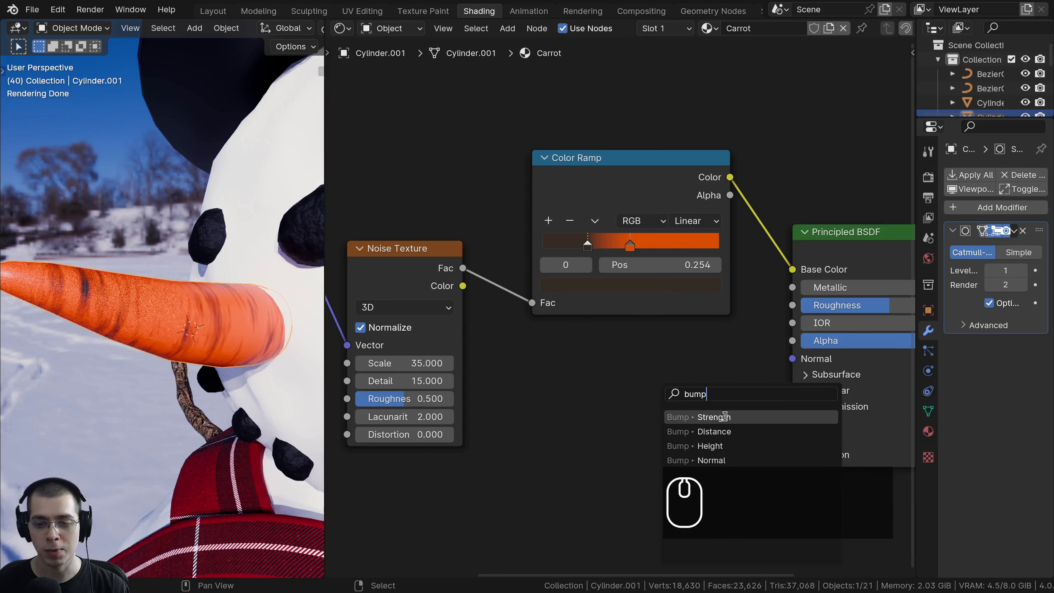
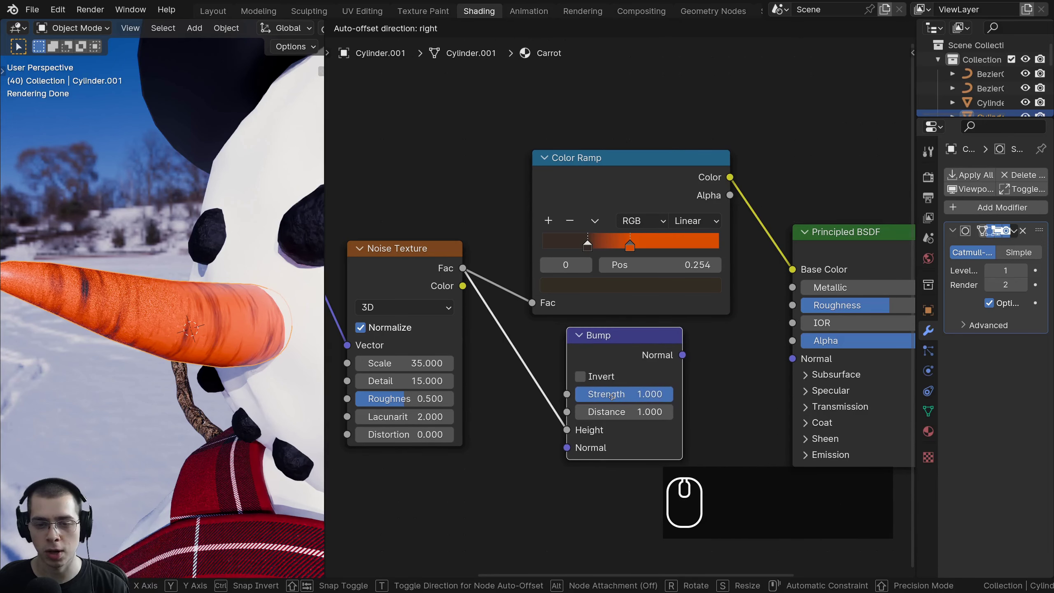
{"action": "left_click_drag", "start_coordinate": [615, 400], "coordinate": [488, 287]}
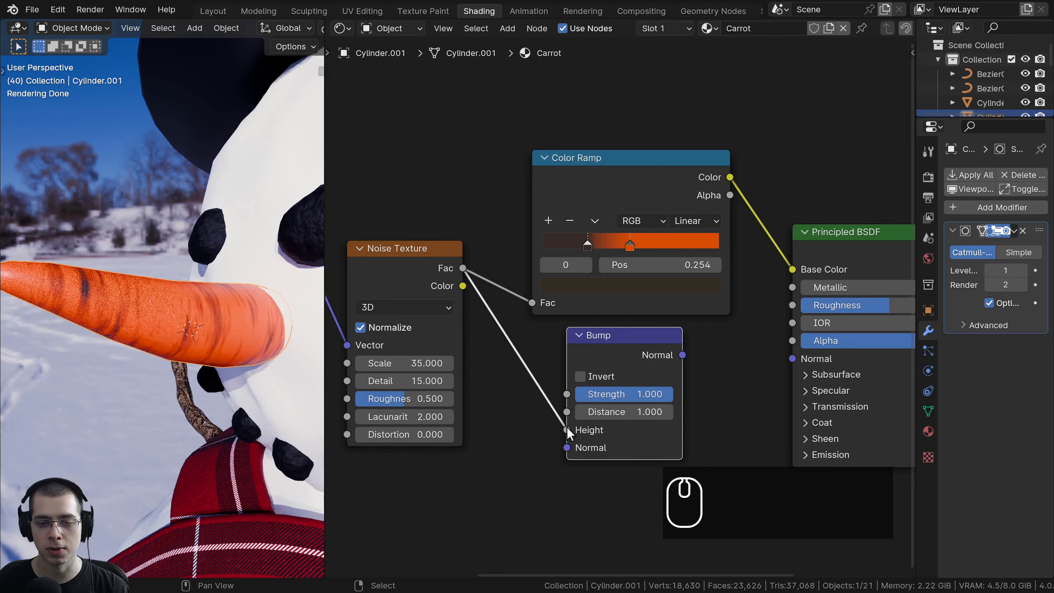
{"action": "left_click", "coordinate": [616, 358]}
{"action": "left_click_drag", "start_coordinate": [546, 434], "coordinate": [573, 434]}
{"action": "left_click", "coordinate": [620, 355]}
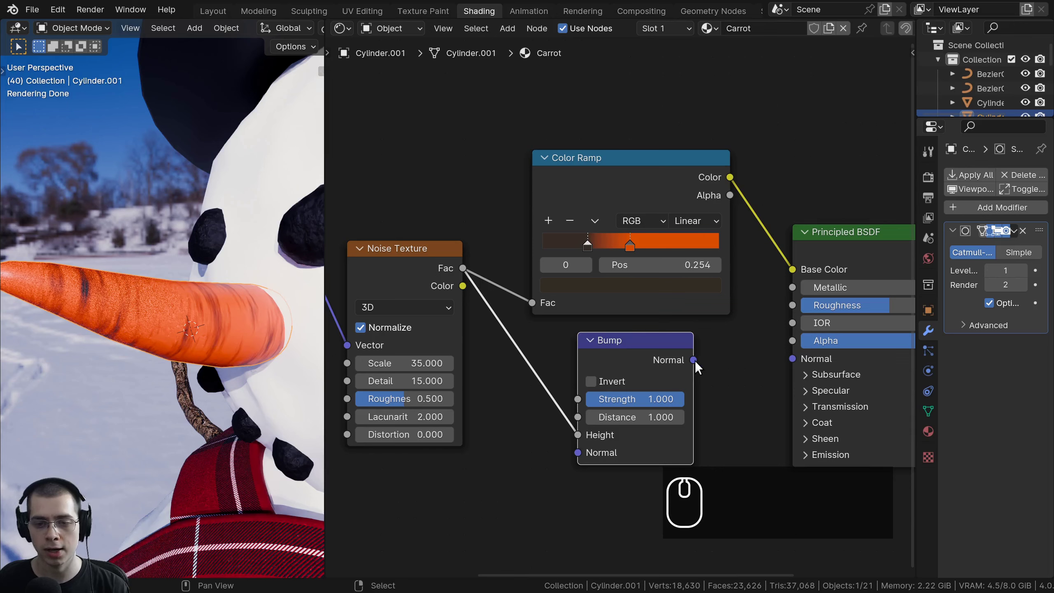
{"action": "left_click_drag", "start_coordinate": [698, 362], "coordinate": [796, 403]}
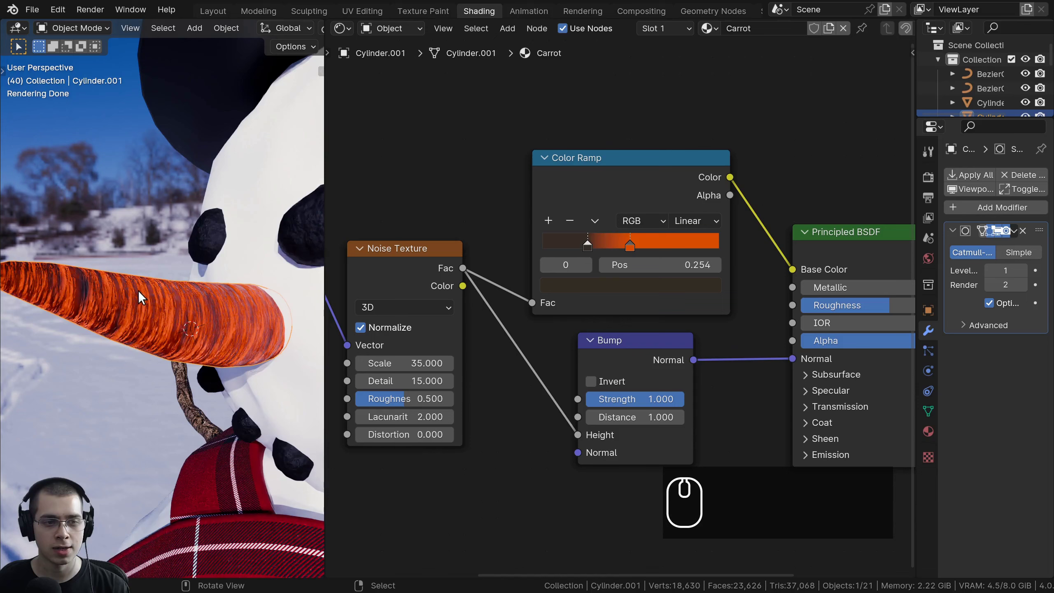
{"action": "scroll", "scroll_direction": "up", "scroll_amount": 3}
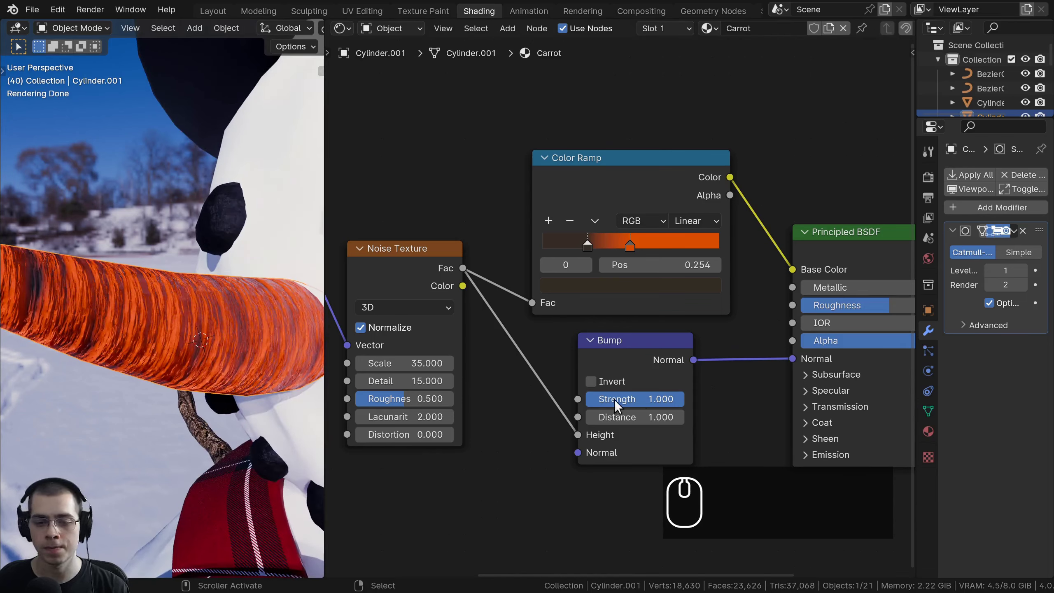
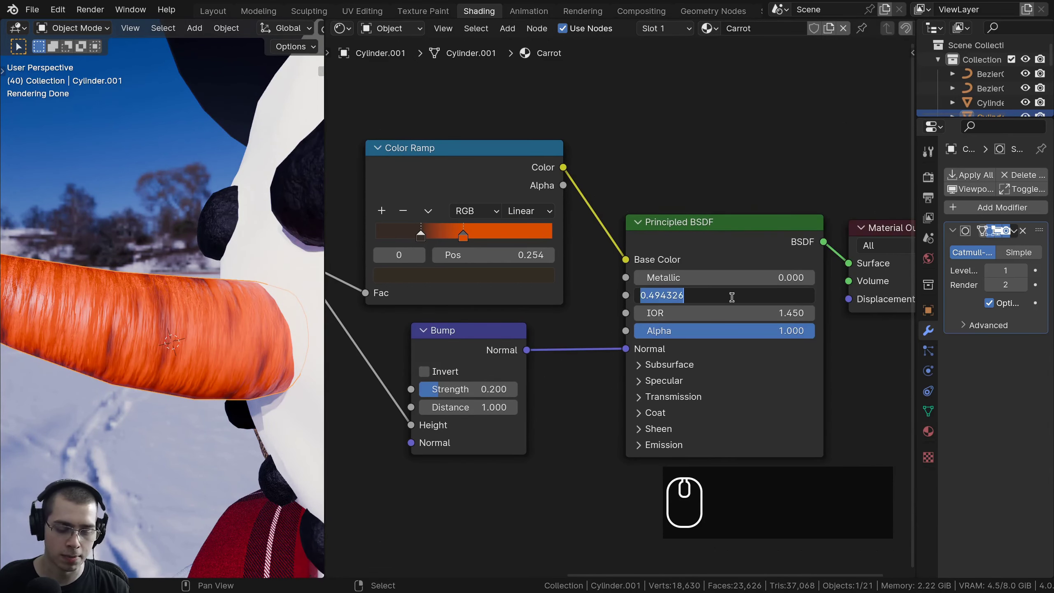
Set the carrot's Roughness to 0.6 and expand the Principled BSDF Subsurface panel
{"action": "type", "text": ".6"}
{"action": "key", "text": "Return"}
{"action": "middle_click", "coordinate": [301, 294]}
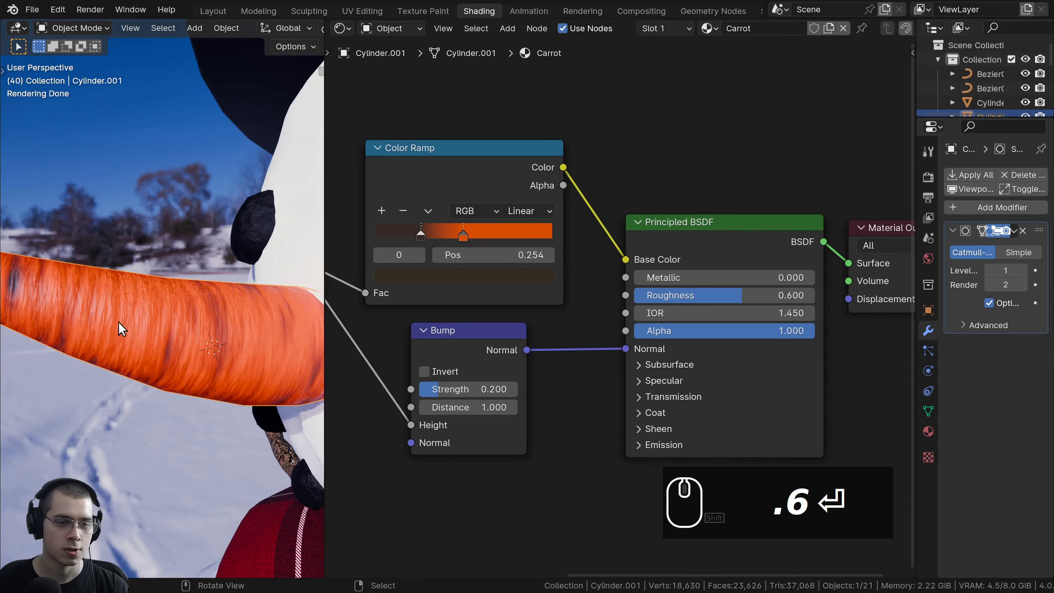
{"action": "left_click_drag", "start_coordinate": [172, 335], "coordinate": [267, 326]}
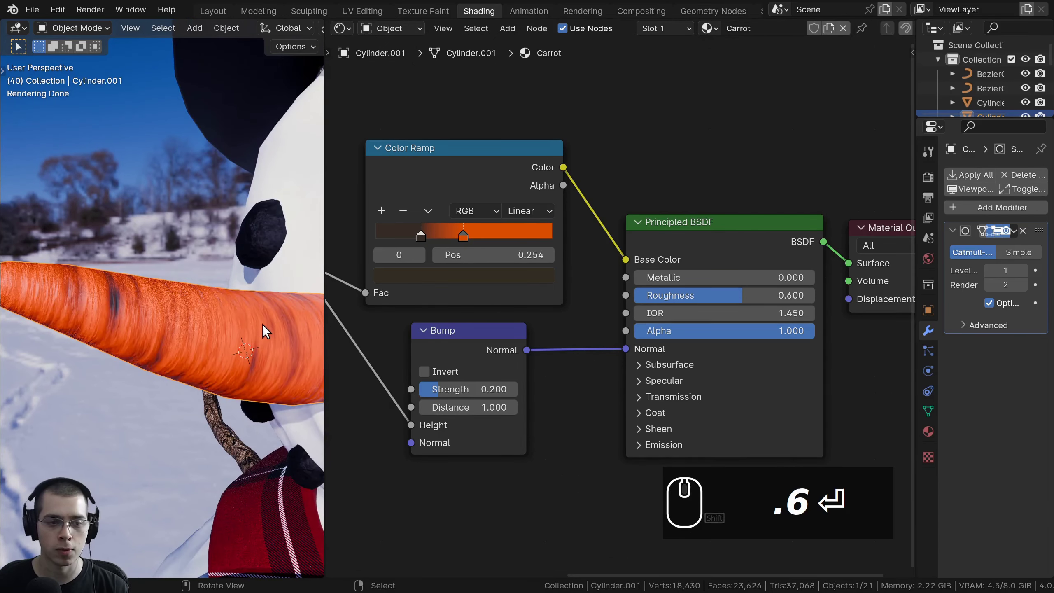
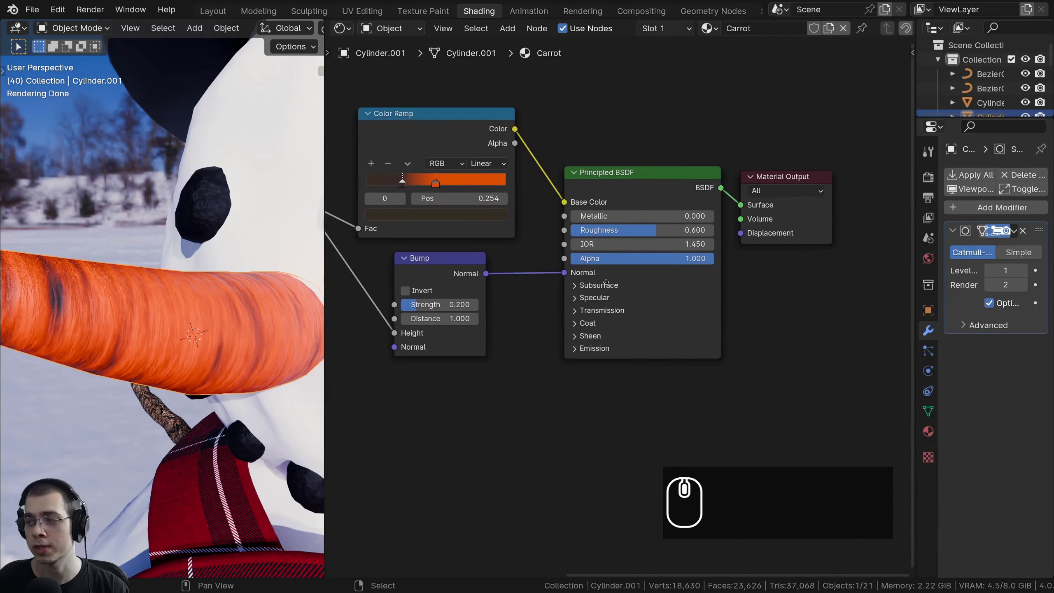
{"action": "middle_click", "coordinate": [608, 285]}
{"action": "scroll", "scroll_direction": "up", "scroll_amount": 3}
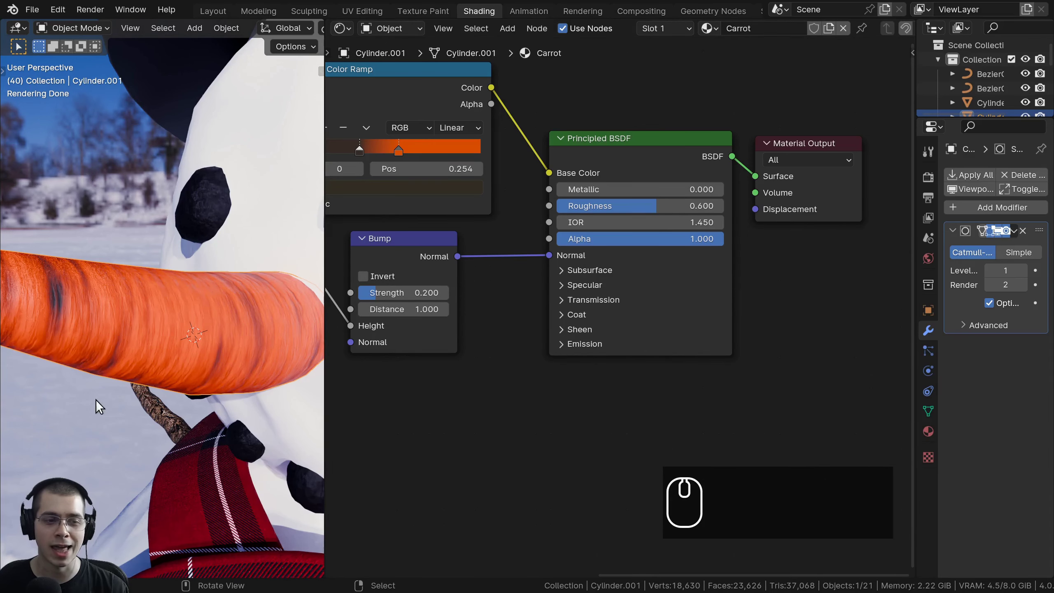
{"action": "scroll", "scroll_direction": "up", "scroll_amount": 3}
{"action": "scroll", "scroll_direction": "up", "scroll_amount": 3}
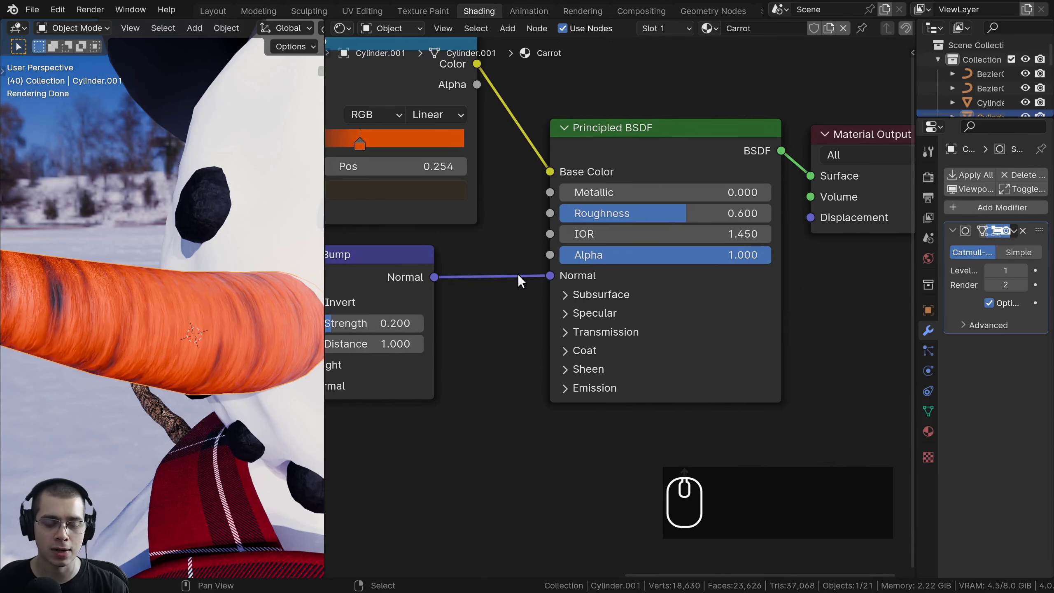
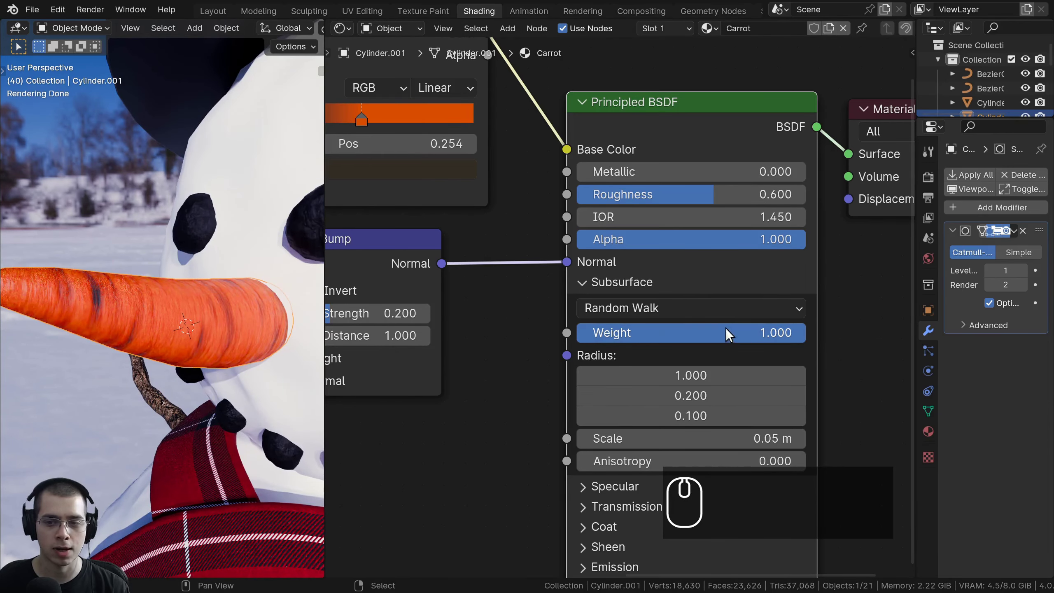
Set the carrot's Subsurface Weight to 0.3 and check the result in the viewport
{"action": "left_click_drag", "start_coordinate": [733, 333], "coordinate": [587, 332]}
{"action": "key", "text": "ctrl+z"}
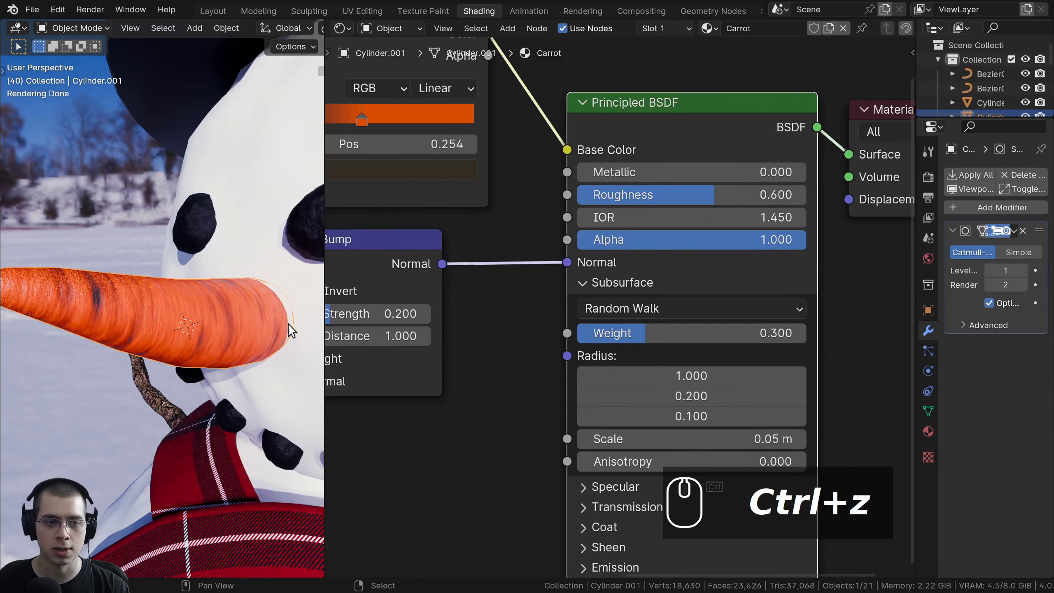
{"action": "middle_click", "coordinate": [171, 316]}
{"action": "left_click_drag", "start_coordinate": [177, 317], "coordinate": [217, 325]}
{"action": "scroll", "scroll_direction": "up", "scroll_amount": 3}
Inspect the carrot, then select the head sphere to show its Snow material nodes
{"action": "left_click_drag", "start_coordinate": [224, 326], "coordinate": [194, 326]}
{"action": "left_click_drag", "start_coordinate": [231, 329], "coordinate": [185, 326]}
{"action": "left_click_drag", "start_coordinate": [150, 328], "coordinate": [186, 286]}
{"action": "left_click_drag", "start_coordinate": [621, 337], "coordinate": [618, 310]}
{"action": "right_click", "coordinate": [810, 336]}
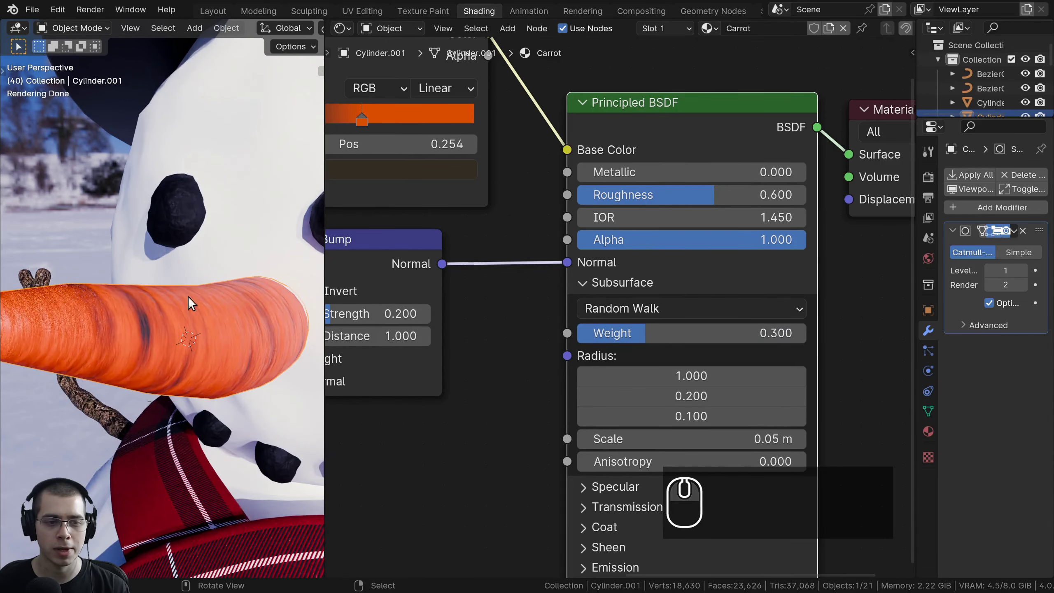
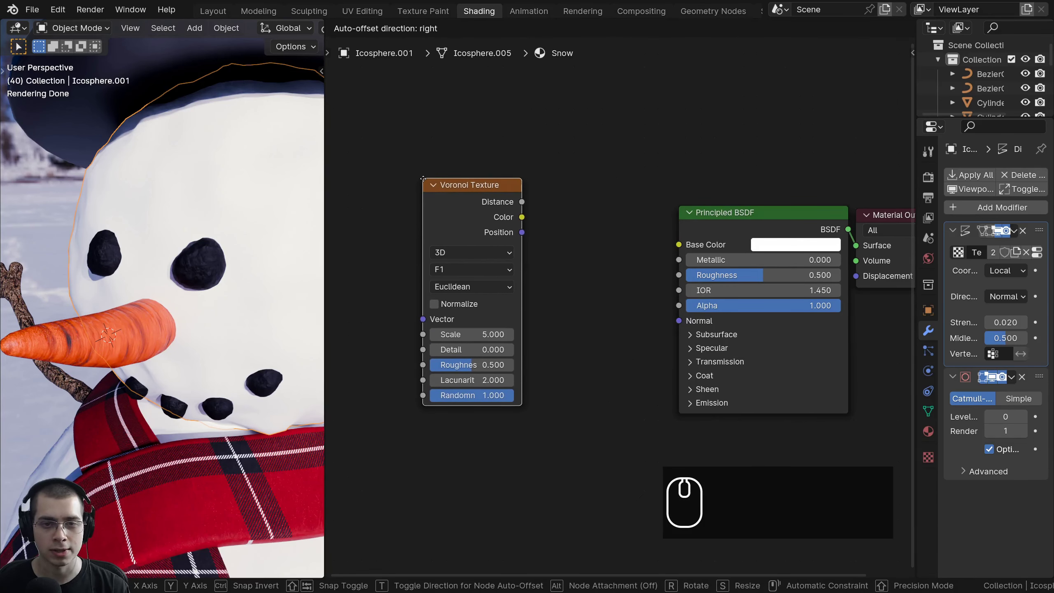
Add a Voronoi Texture with Object-linked Texture Coordinate and Mapping, previewing its Distance on the head
{"action": "left_click", "coordinate": [427, 182]}
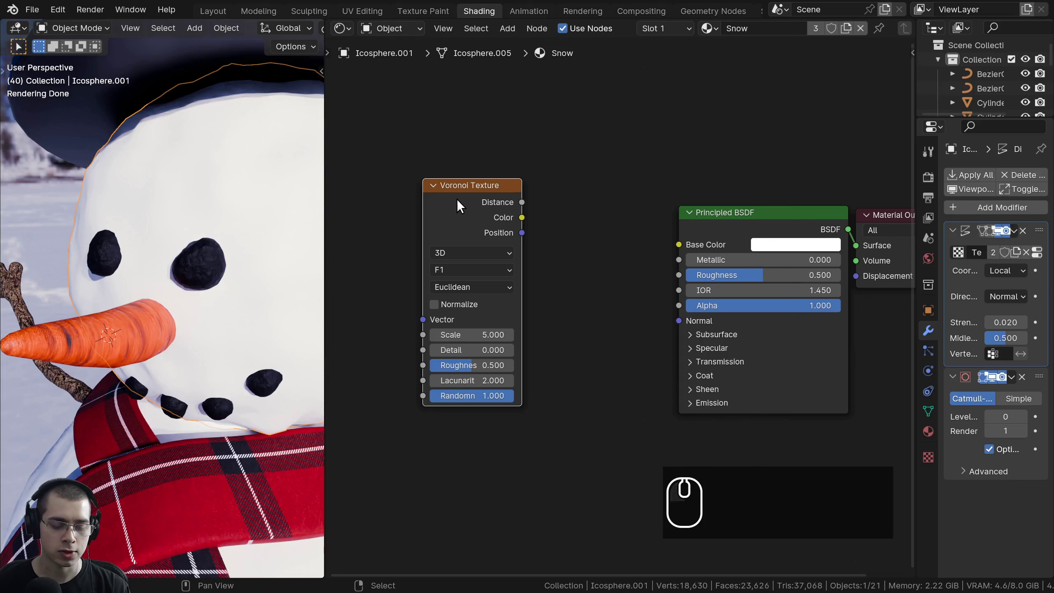
{"action": "key", "text": "ctrl+t"}
{"action": "middle_click", "coordinate": [628, 202]}
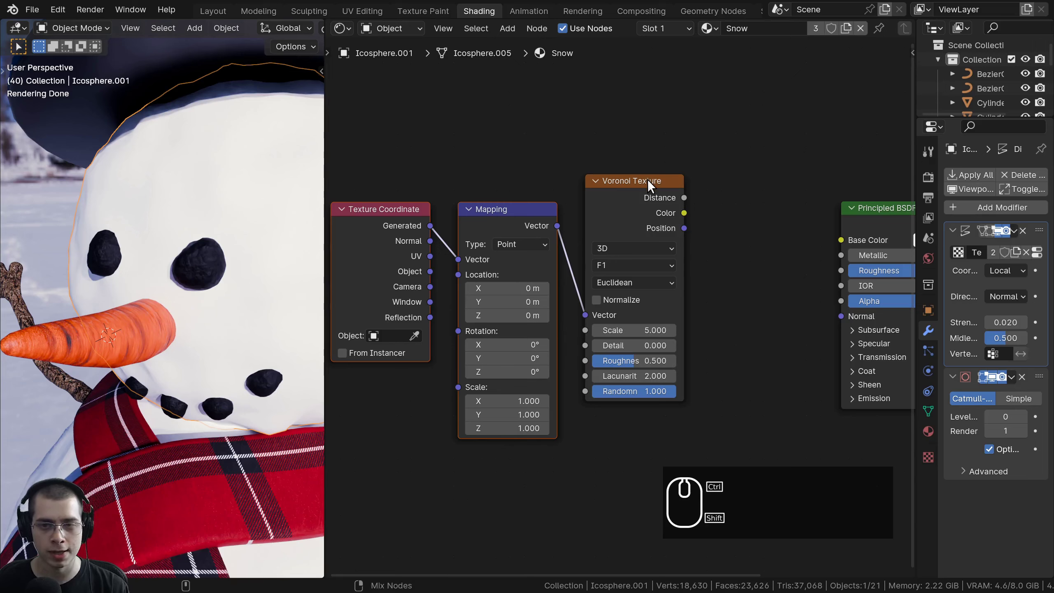
{"action": "left_click", "coordinate": [651, 183]}
{"action": "middle_click", "coordinate": [239, 235]}
{"action": "middle_click", "coordinate": [233, 238]}
{"action": "middle_click", "coordinate": [500, 233]}
{"action": "left_click_drag", "start_coordinate": [163, 229], "coordinate": [235, 157]}
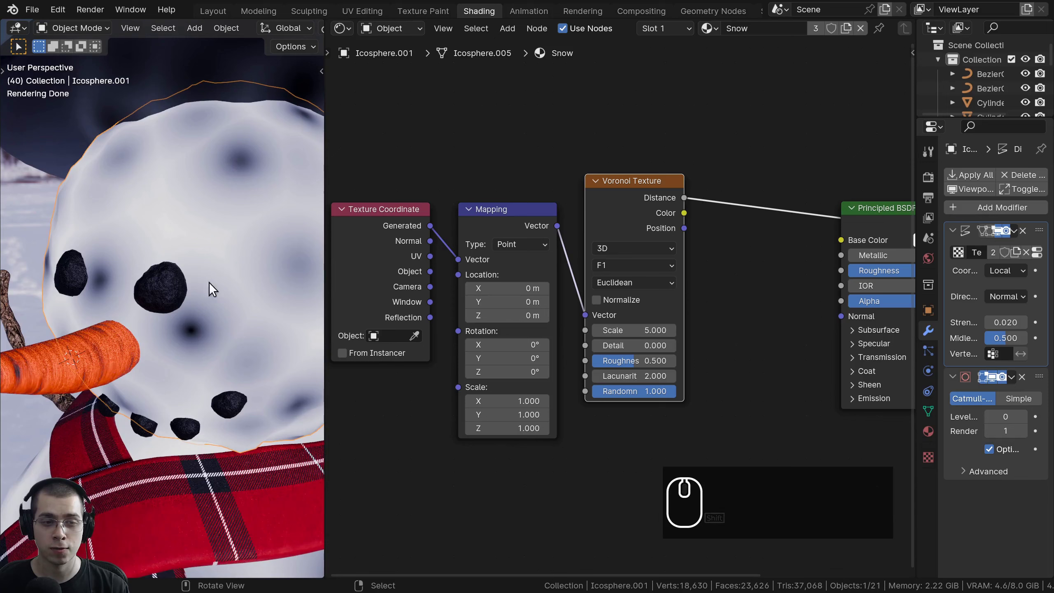
{"action": "left_click_drag", "start_coordinate": [467, 289], "coordinate": [440, 277]}
{"action": "left_click_drag", "start_coordinate": [441, 277], "coordinate": [500, 238]}
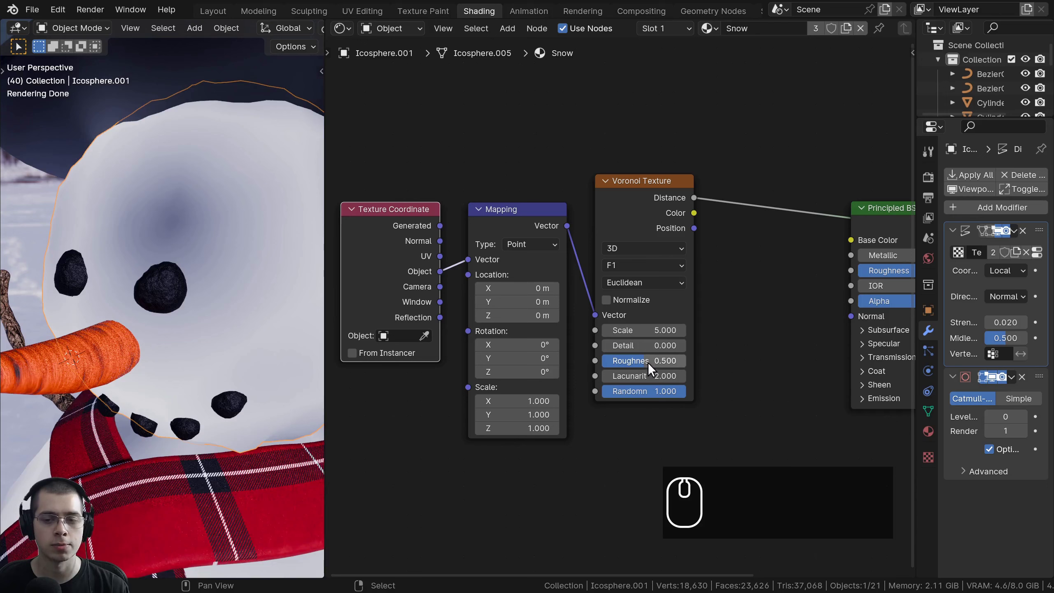
Switch the Voronoi distance metric to Chebychev and inspect the lumpy snowman
{"action": "scroll", "scroll_direction": "up", "scroll_amount": 3}
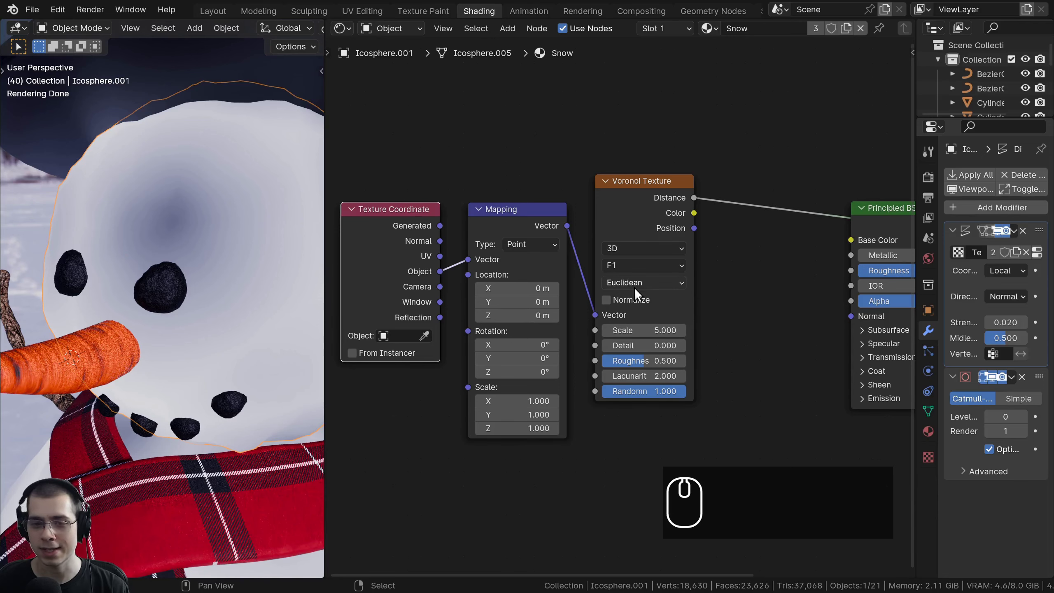
{"action": "left_click", "coordinate": [640, 285]}
{"action": "left_click", "coordinate": [646, 355]}
{"action": "scroll", "scroll_direction": "down", "scroll_amount": 3}
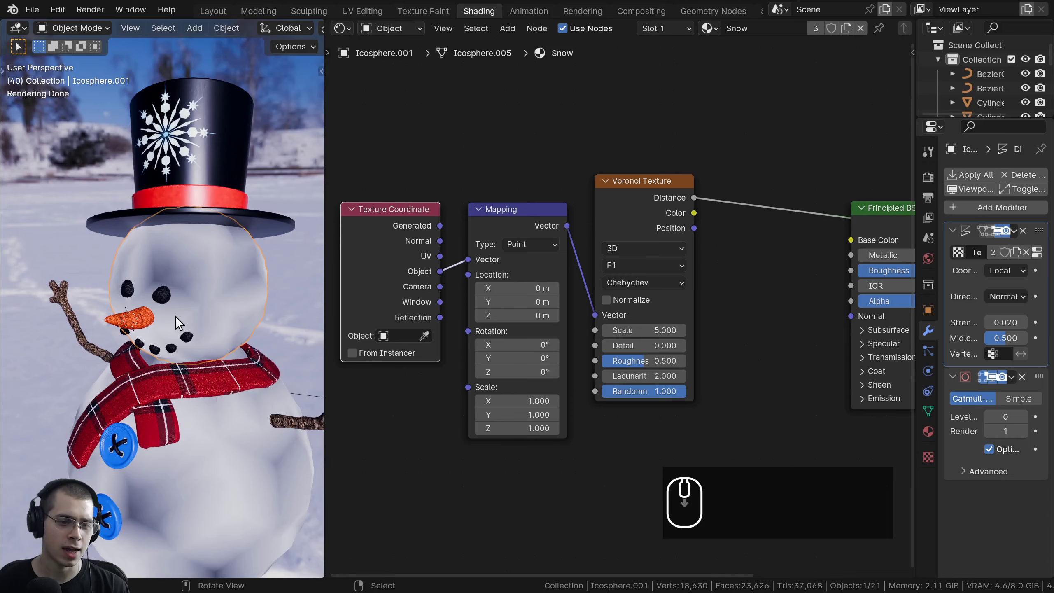
{"action": "scroll", "scroll_direction": "down", "scroll_amount": 3}
{"action": "left_click_drag", "start_coordinate": [177, 233], "coordinate": [137, 427]}
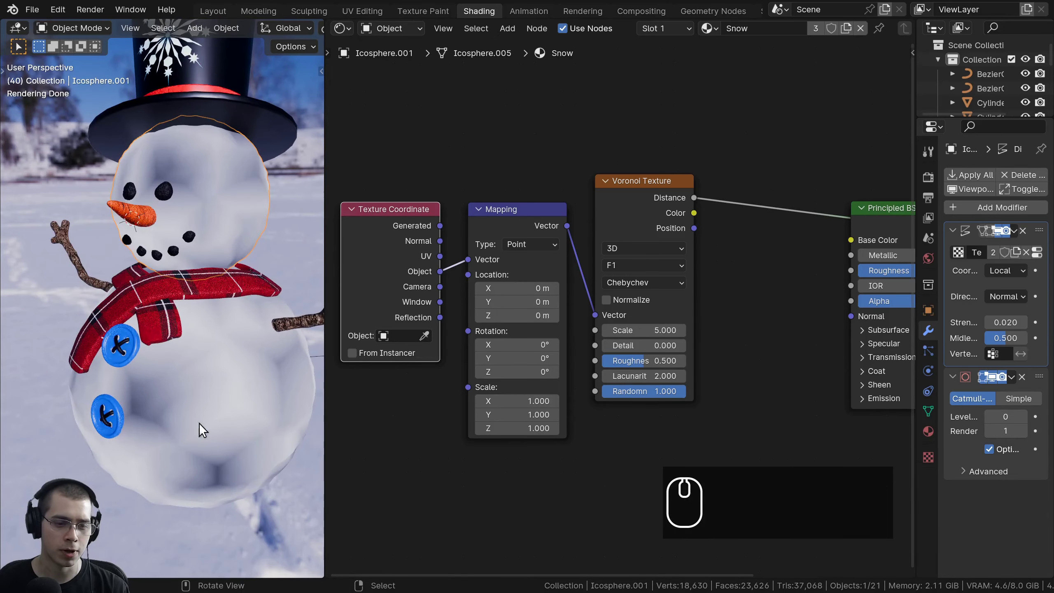
{"action": "left_click_drag", "start_coordinate": [201, 424], "coordinate": [215, 466]}
{"action": "middle_click", "coordinate": [183, 389]}
{"action": "scroll", "scroll_direction": "up", "scroll_amount": 3}
{"action": "middle_click", "coordinate": [186, 434]}
{"action": "scroll", "scroll_direction": "up", "scroll_amount": 3}
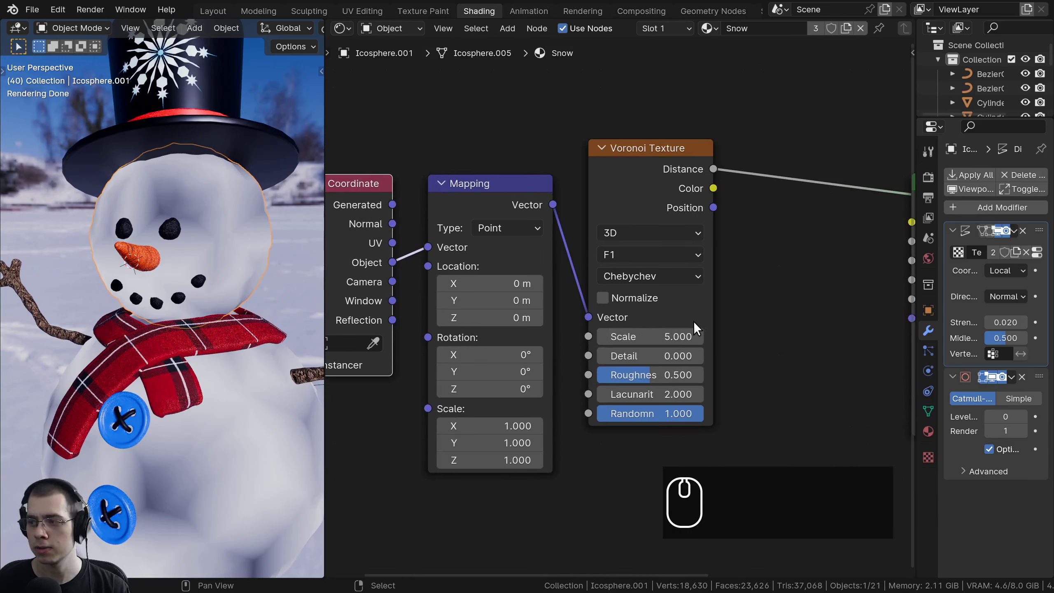
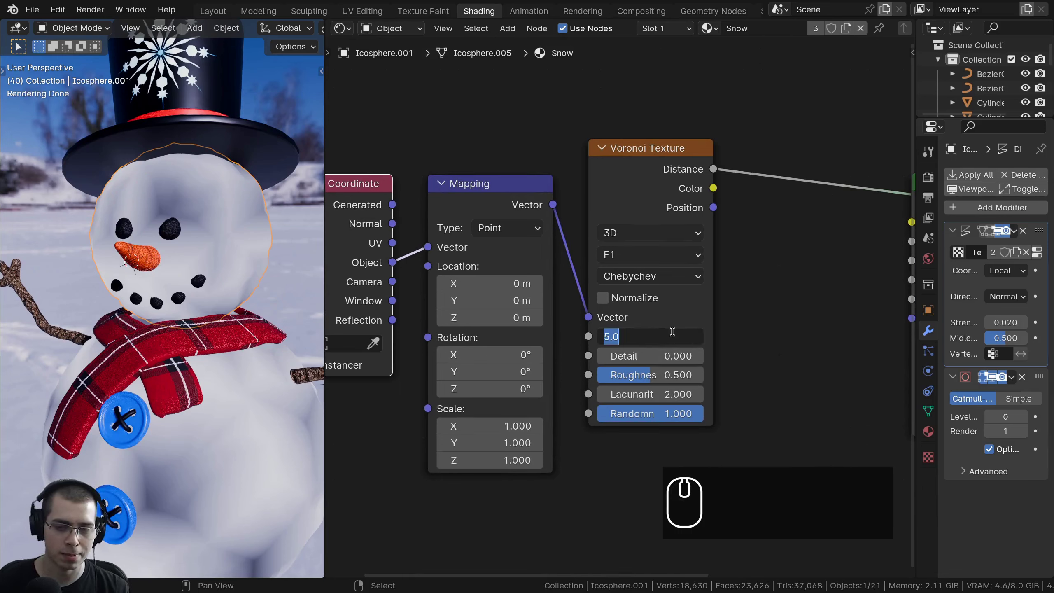
Set the snow Voronoi scale to 400 with detail 15 and inspect the fine speckle up close
{"action": "key", "text": "4"}
{"action": "type", "text": "400"}
{"action": "key", "text": "Return"}
{"action": "scroll", "scroll_direction": "up", "scroll_amount": 3}
{"action": "left_click_drag", "start_coordinate": [195, 310], "coordinate": [195, 226]}
{"action": "key", "text": "Return"}
{"action": "scroll", "scroll_direction": "up", "scroll_amount": 3}
{"action": "scroll", "scroll_direction": "up", "scroll_amount": 3}
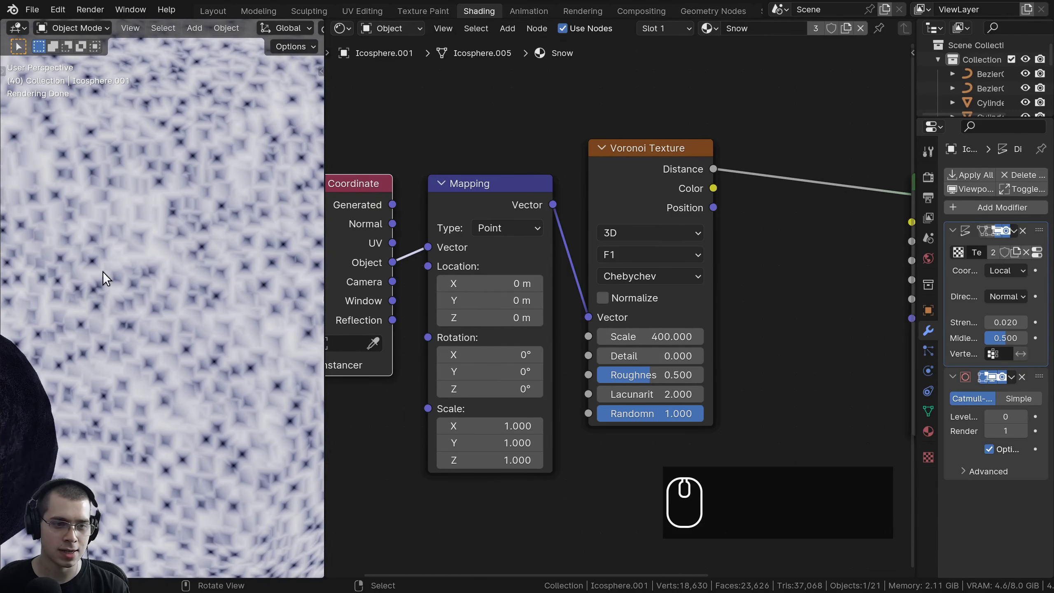
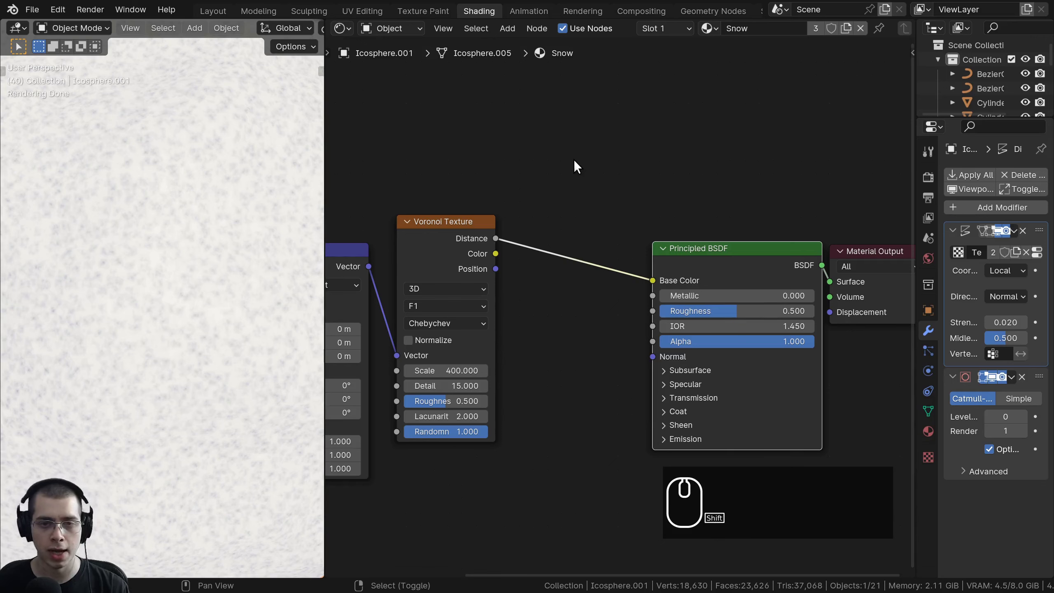
Insert a Mix Color node on the base-colour link with blue A and red B inputs
{"action": "type", "text": "a"}
{"action": "type", "text": "mix c"}
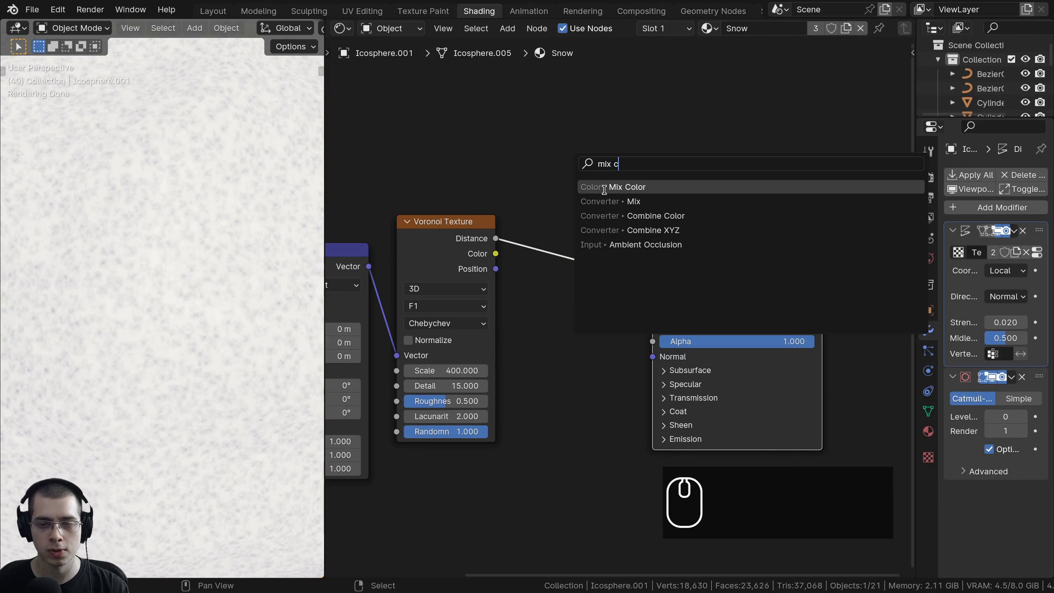
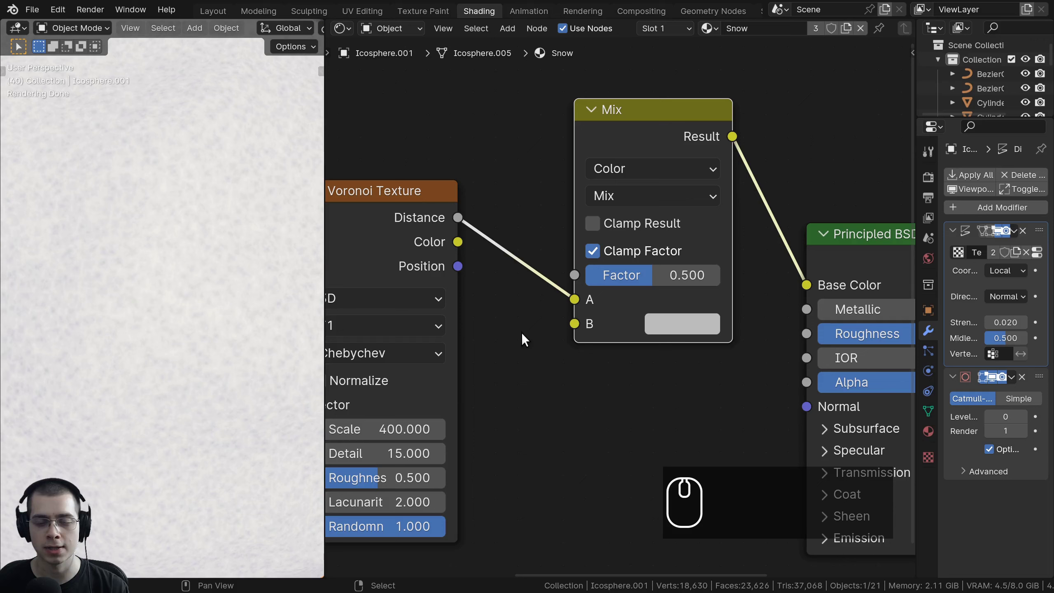
{"action": "left_click", "coordinate": [577, 305]}
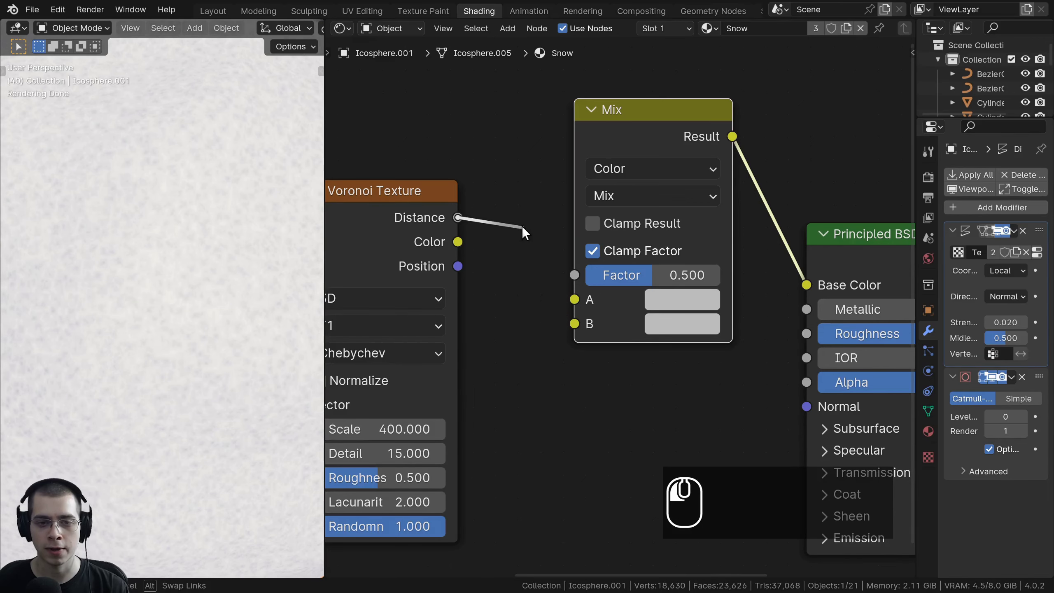
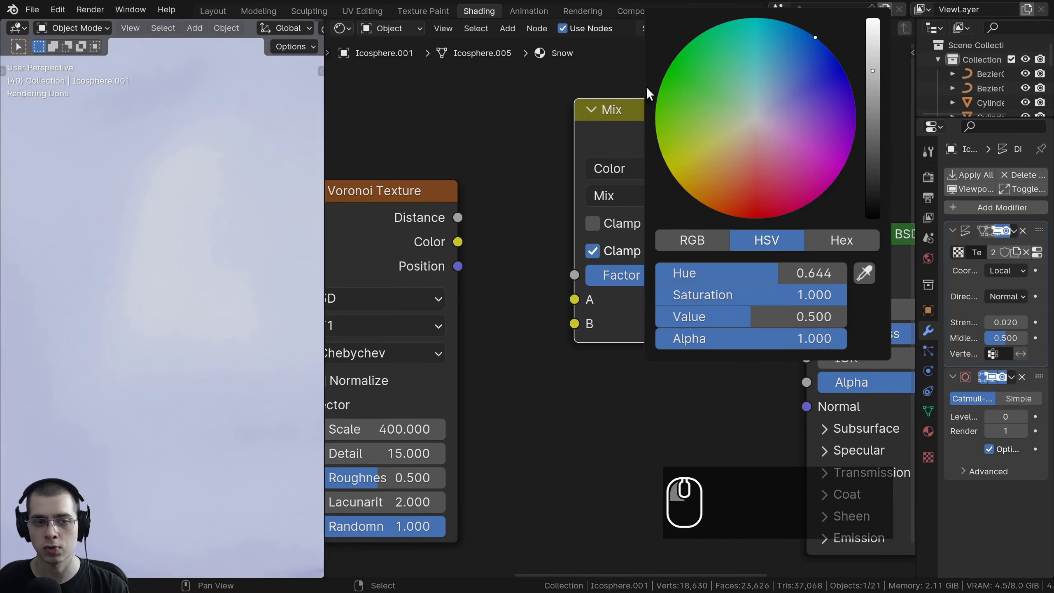
{"action": "left_click", "coordinate": [685, 328]}
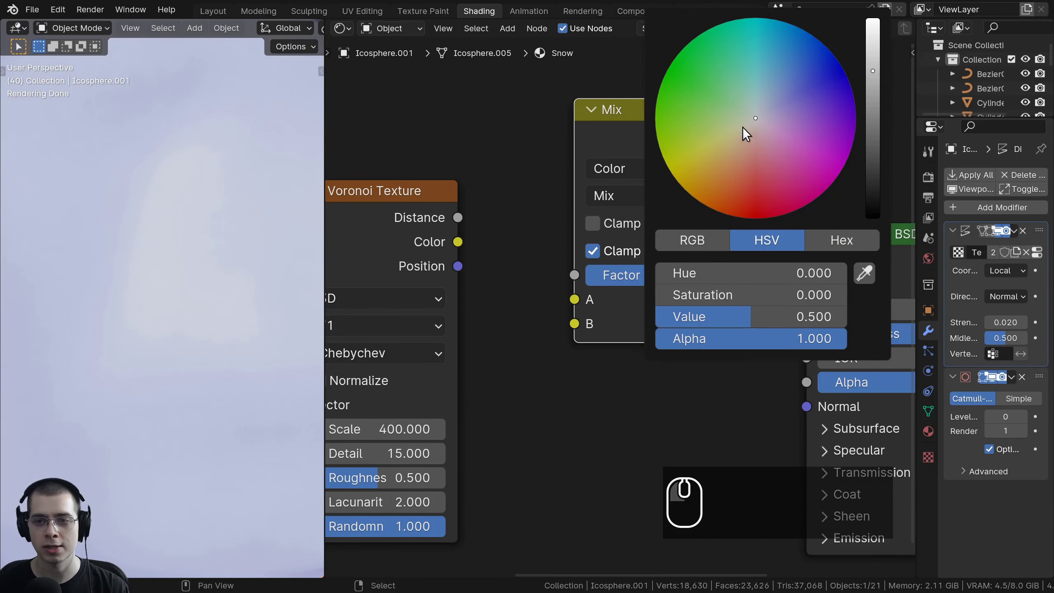
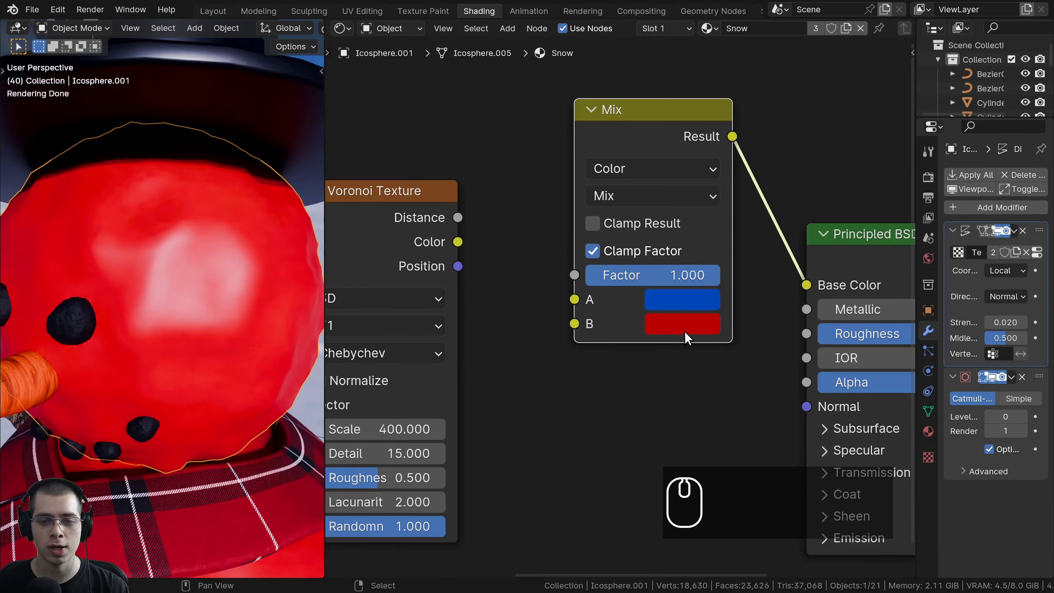
{"action": "scroll", "scroll_direction": "down", "scroll_amount": 3}
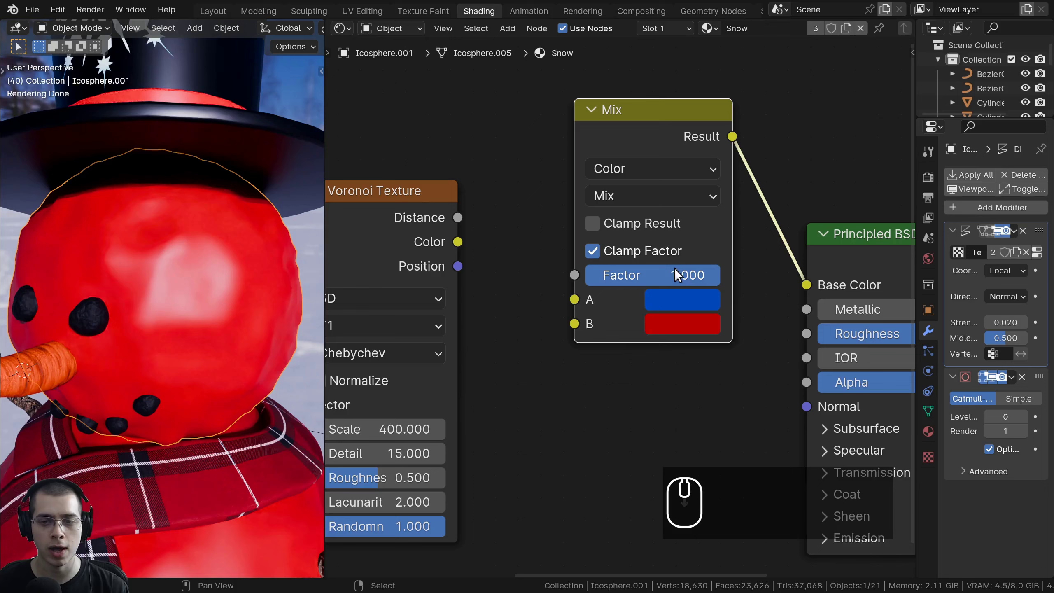
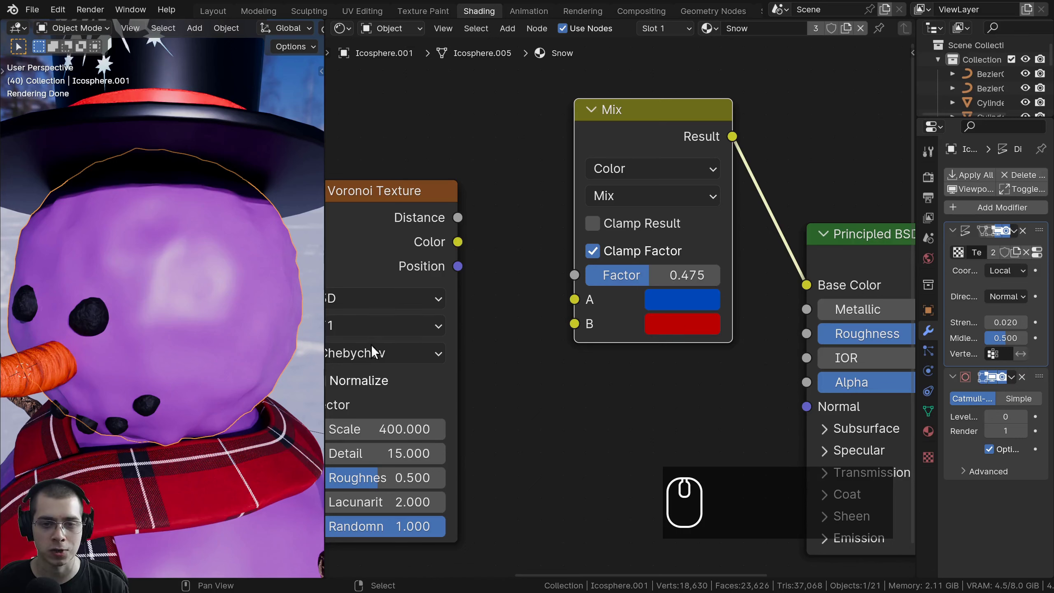
Drive the Mix Color factor with the Voronoi Distance and check the speckled result on the surface
{"action": "left_click_drag", "start_coordinate": [461, 223], "coordinate": [569, 412]}
{"action": "left_click", "coordinate": [176, 236]}
{"action": "scroll", "scroll_direction": "up", "scroll_amount": 3}
{"action": "scroll", "scroll_direction": "down", "scroll_amount": 3}
{"action": "left_click_drag", "start_coordinate": [189, 242], "coordinate": [178, 223]}
{"action": "scroll", "scroll_direction": "up", "scroll_amount": 3}
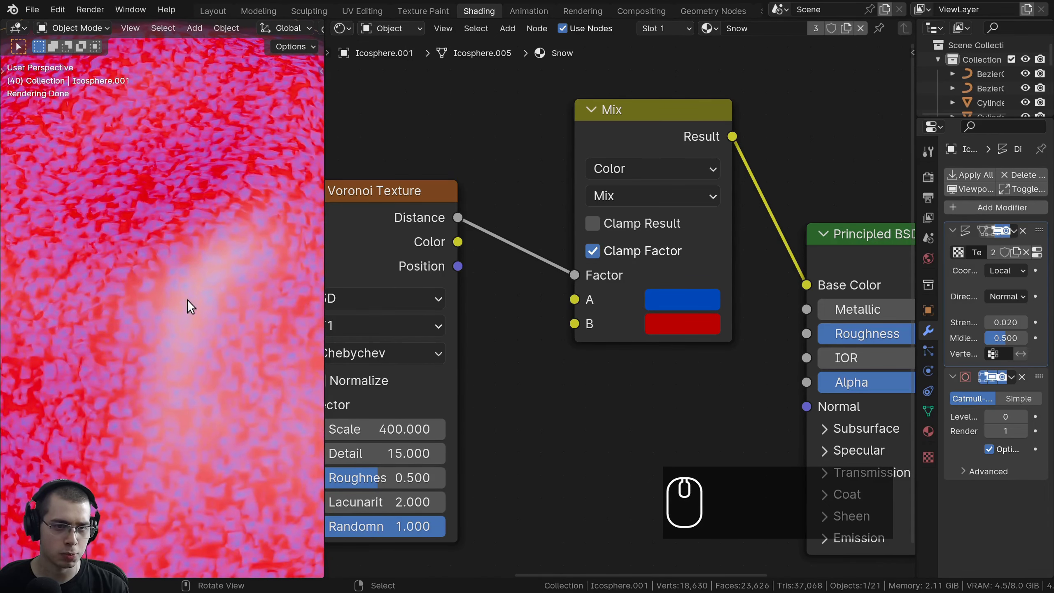
{"action": "scroll", "scroll_direction": "down", "scroll_amount": 3}
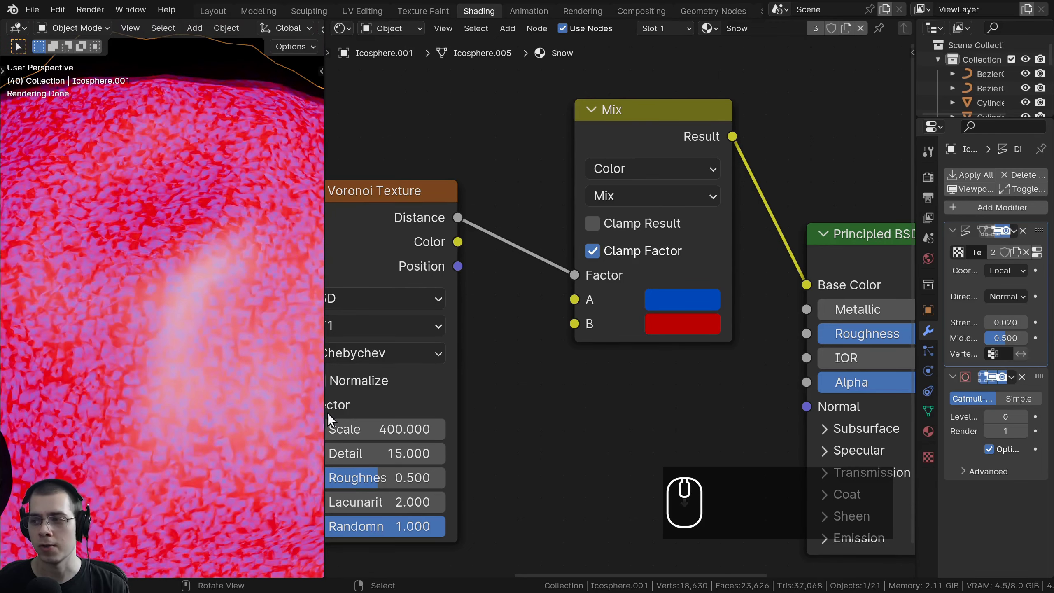
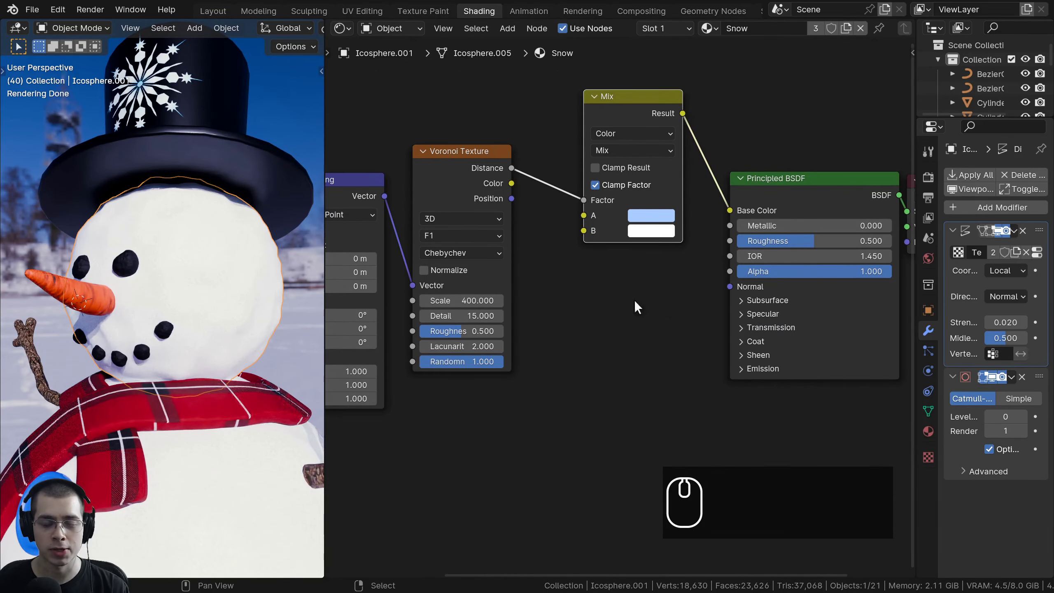
Add a Bump node to the snow material, placed below the Mix node
{"action": "key", "text": "shift+a"}
{"action": "left_click", "coordinate": [575, 158]}
{"action": "key", "text": "b"}
{"action": "type", "text": "um"}
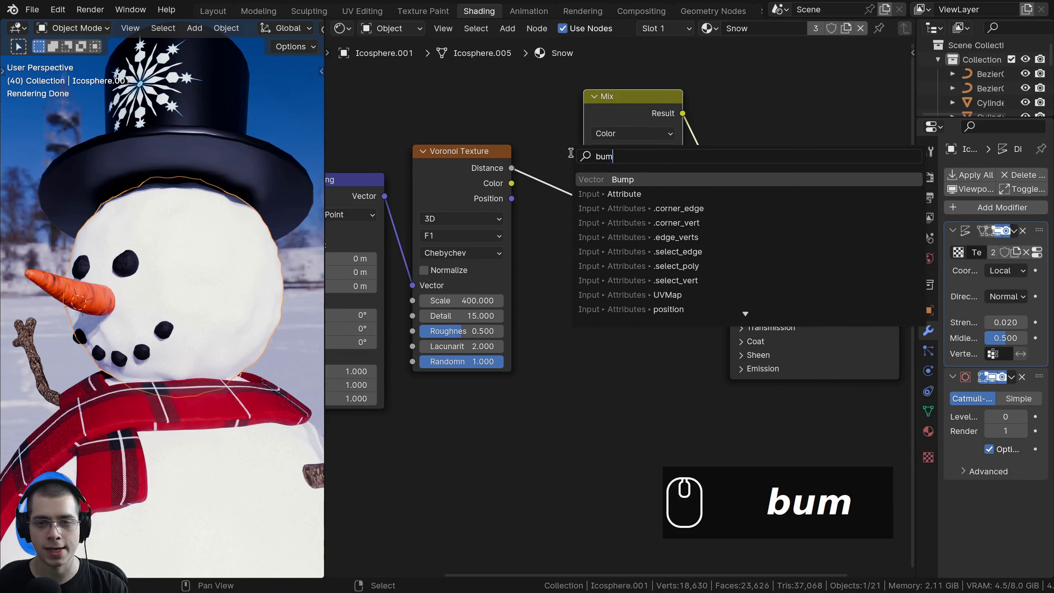
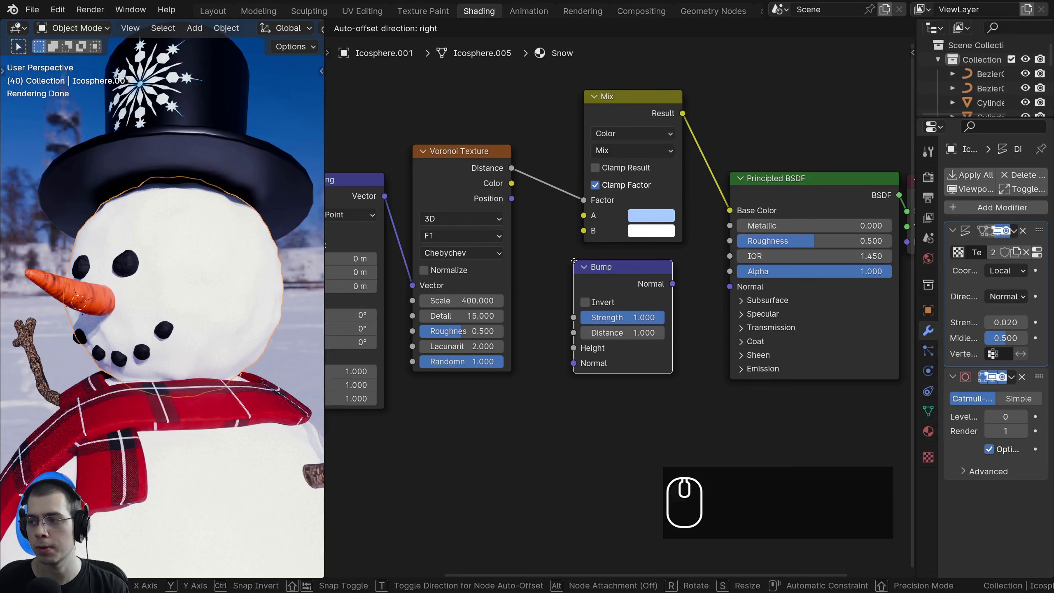
{"action": "left_click", "coordinate": [576, 264]}
{"action": "scroll", "scroll_direction": "up", "scroll_amount": 3}
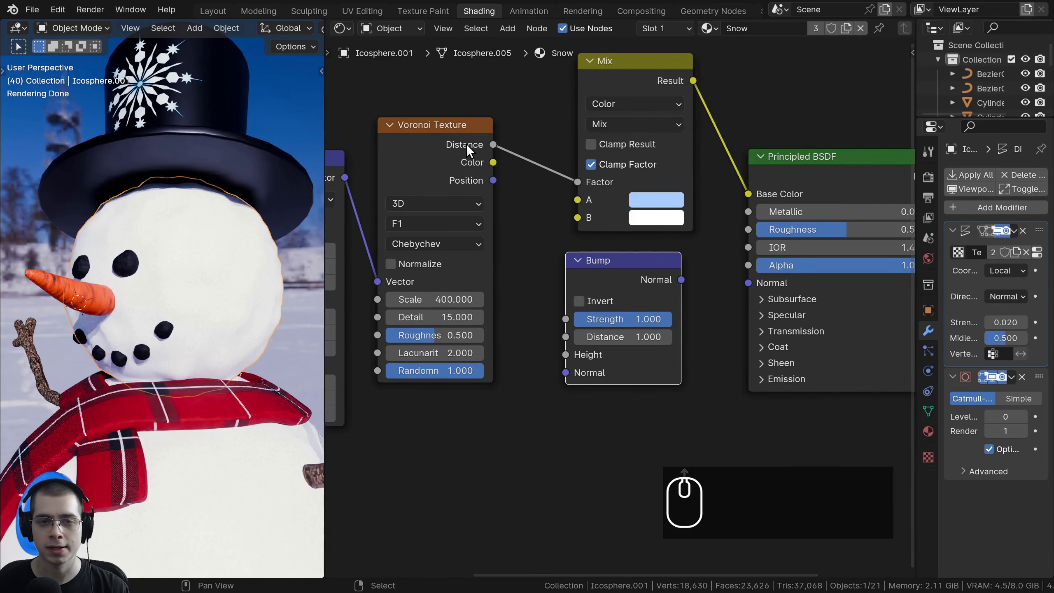
Wire Voronoi Distance into Bump Height and Bump Normal into the BSDF Normal, strength 0.1
{"action": "left_click", "coordinate": [467, 149]}
{"action": "left_click_drag", "start_coordinate": [495, 150], "coordinate": [564, 354]}
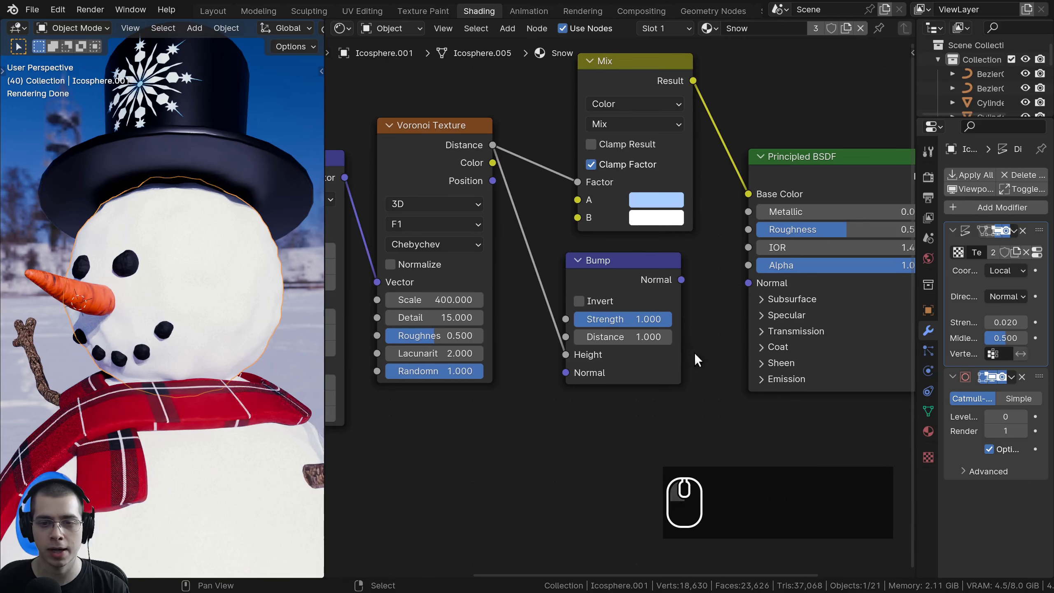
{"action": "left_click_drag", "start_coordinate": [684, 284], "coordinate": [752, 292]}
{"action": "scroll", "scroll_direction": "up", "scroll_amount": 3}
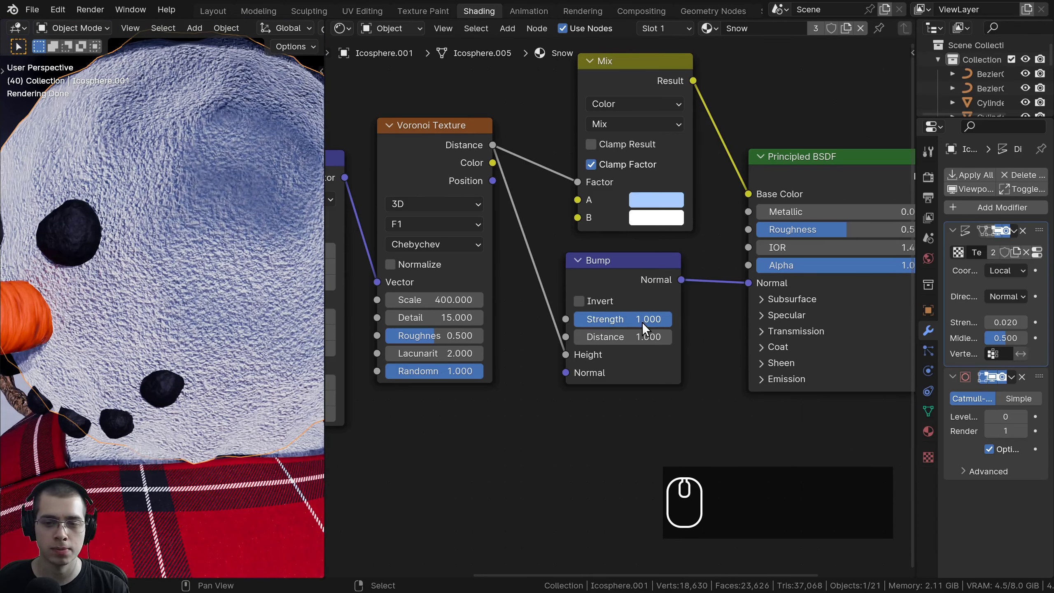
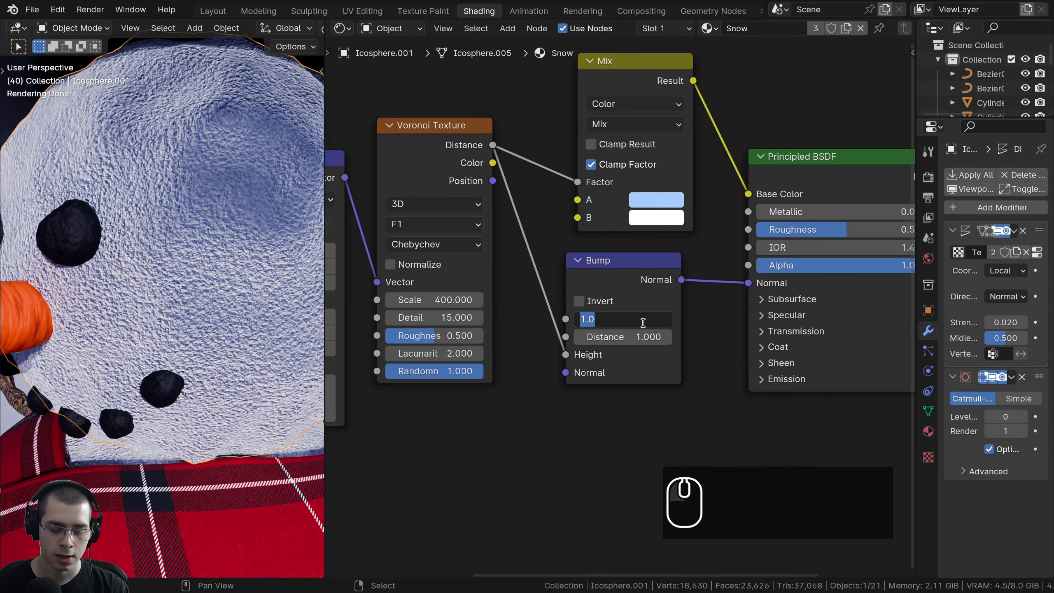
{"action": "type", "text": ".1"}
{"action": "key", "text": "Return"}
Orbit around the snowball to inspect the bumpy snow surface up close
{"action": "left_click_drag", "start_coordinate": [221, 334], "coordinate": [185, 252]}
{"action": "scroll", "scroll_direction": "up", "scroll_amount": 3}
{"action": "scroll", "scroll_direction": "down", "scroll_amount": 3}
{"action": "middle_click", "coordinate": [235, 297]}
{"action": "middle_click", "coordinate": [113, 317]}
{"action": "scroll", "scroll_direction": "up", "scroll_amount": 3}
{"action": "left_click_drag", "start_coordinate": [220, 303], "coordinate": [146, 298]}
{"action": "scroll", "scroll_direction": "up", "scroll_amount": 3}
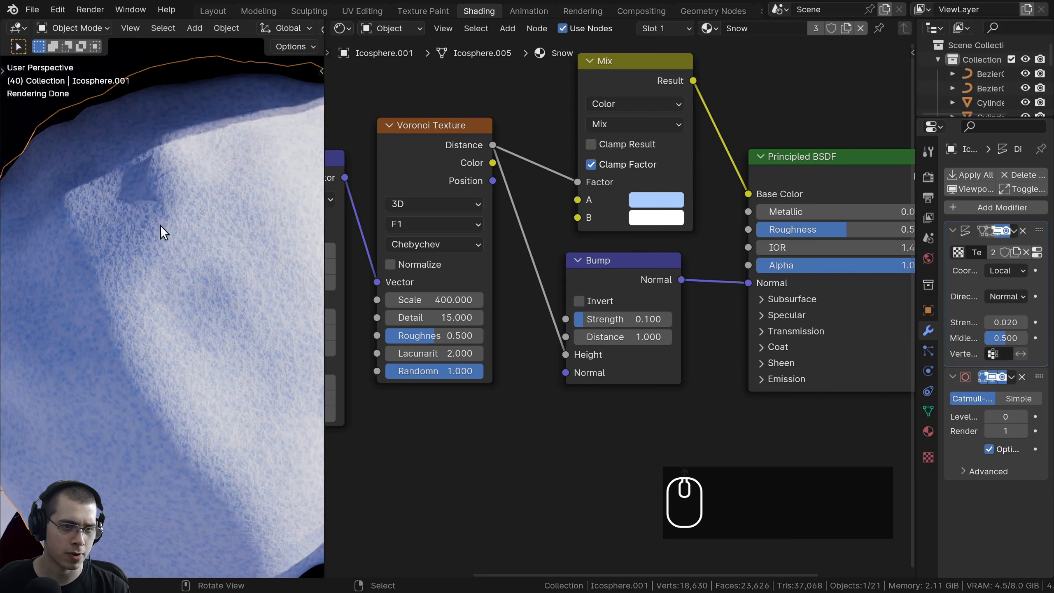
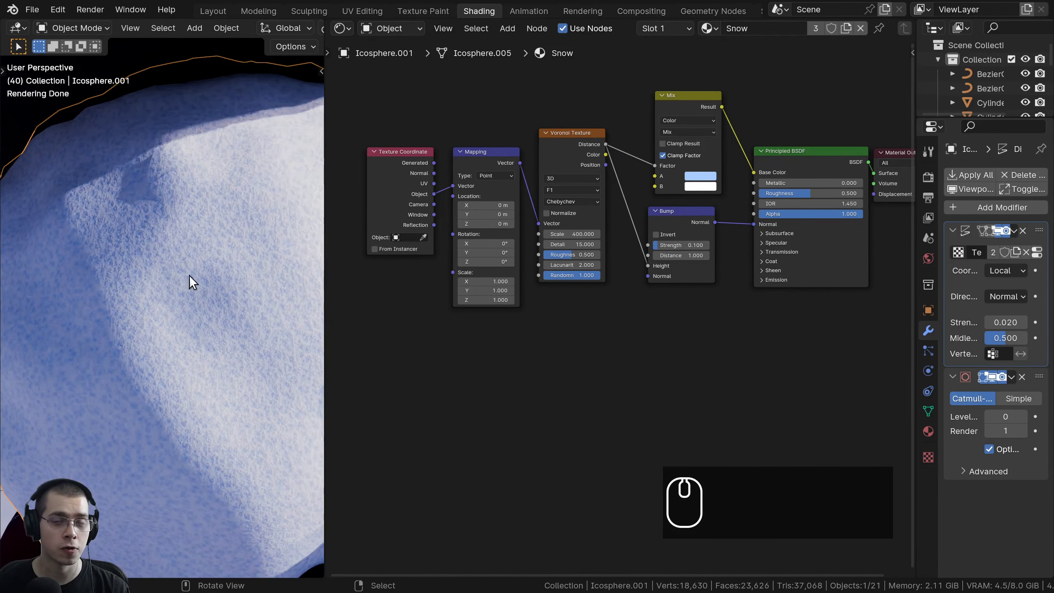
Shift the node graph to make room for a Noise Texture below the Voronoi
{"action": "left_click_drag", "start_coordinate": [417, 326], "coordinate": [543, 321]}
{"action": "scroll", "scroll_direction": "up", "scroll_amount": 3}
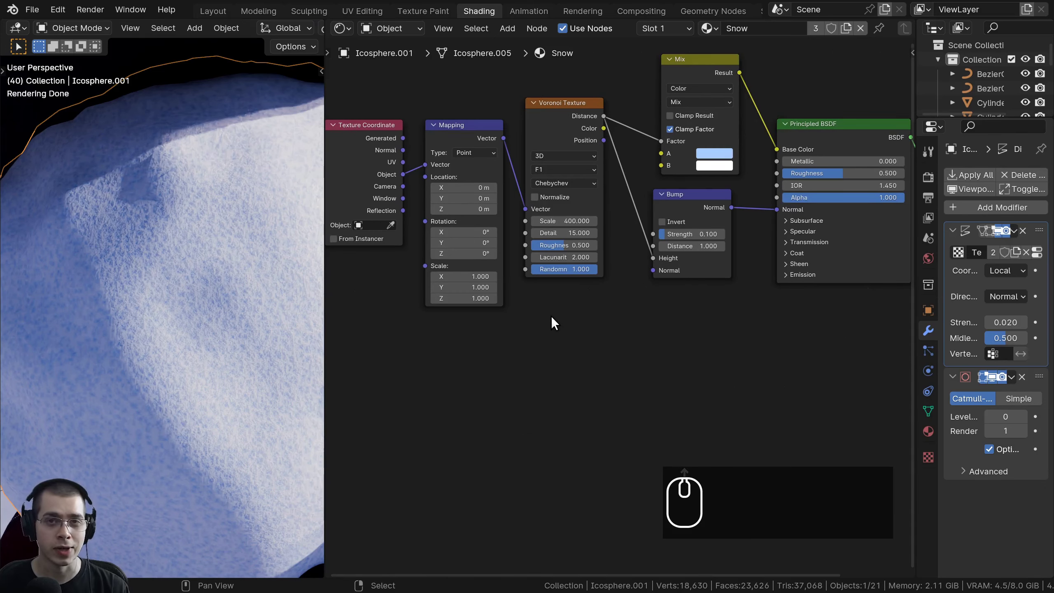
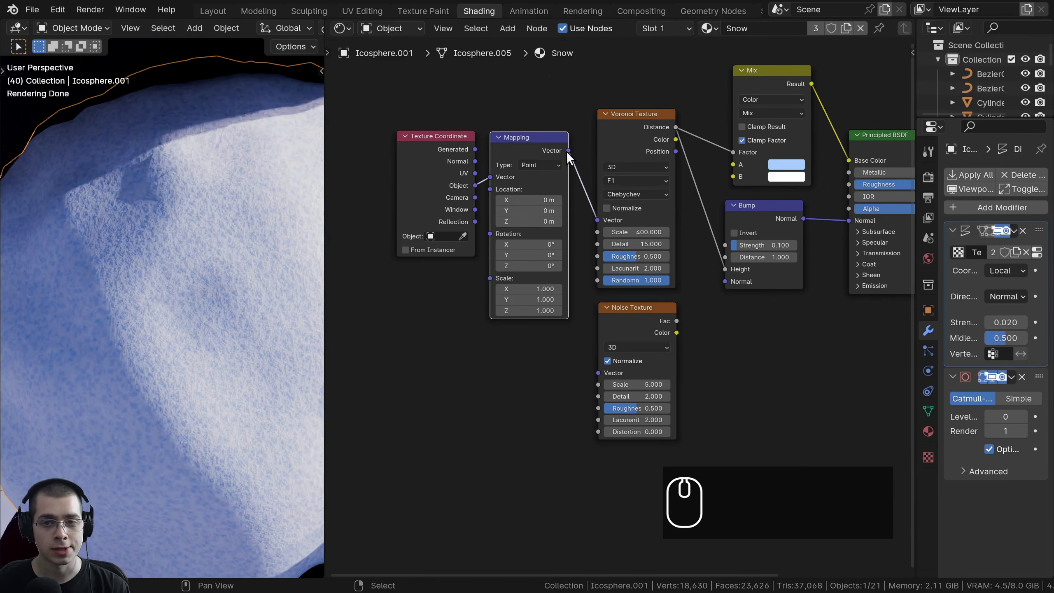
Feed the Mapping vector into the Noise Texture and rearrange the coordinate nodes lower
{"action": "left_click_drag", "start_coordinate": [573, 155], "coordinate": [603, 379]}
{"action": "left_click", "coordinate": [395, 116]}
{"action": "left_click", "coordinate": [534, 151]}
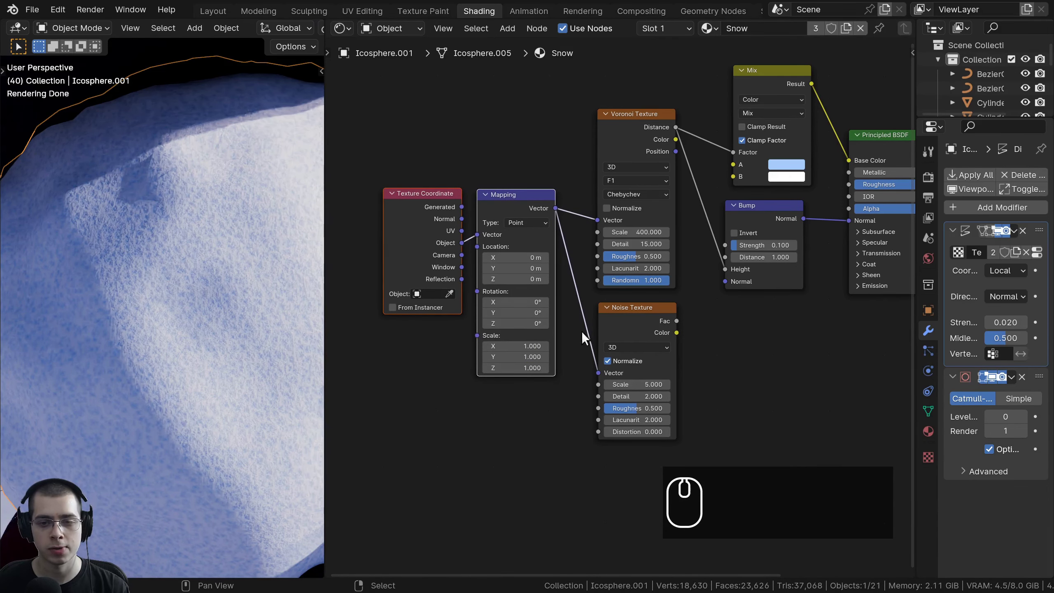
{"action": "middle_click", "coordinate": [624, 332]}
{"action": "middle_click", "coordinate": [608, 331]}
{"action": "scroll", "scroll_direction": "up", "scroll_amount": 3}
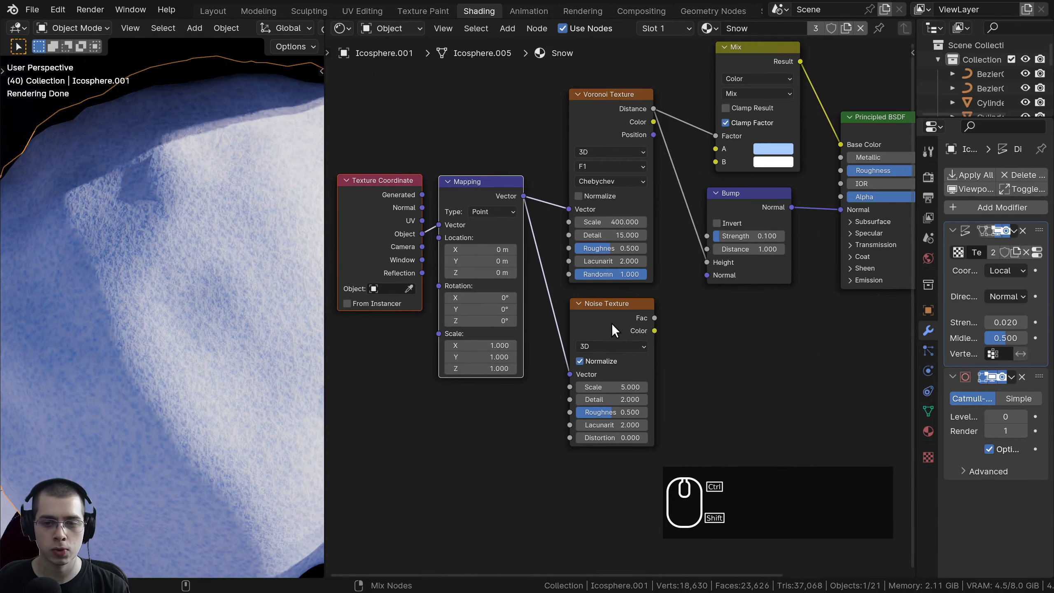
Give the Noise Texture scale 250, detail 15 and roughness 0.65
{"action": "left_click", "coordinate": [615, 327]}
{"action": "scroll", "scroll_direction": "up", "scroll_amount": 3}
{"action": "middle_click", "coordinate": [681, 288]}
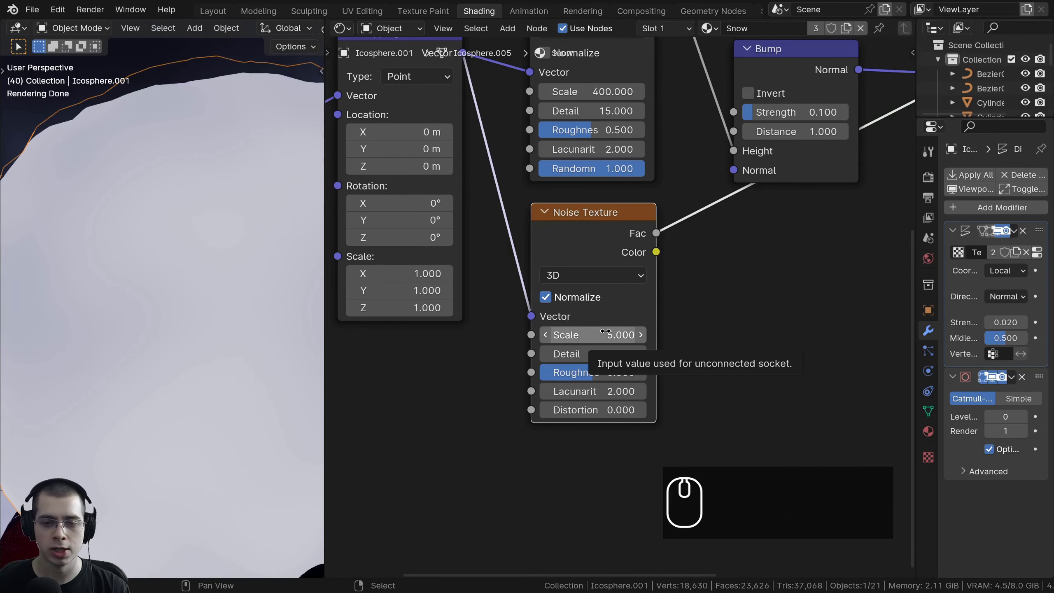
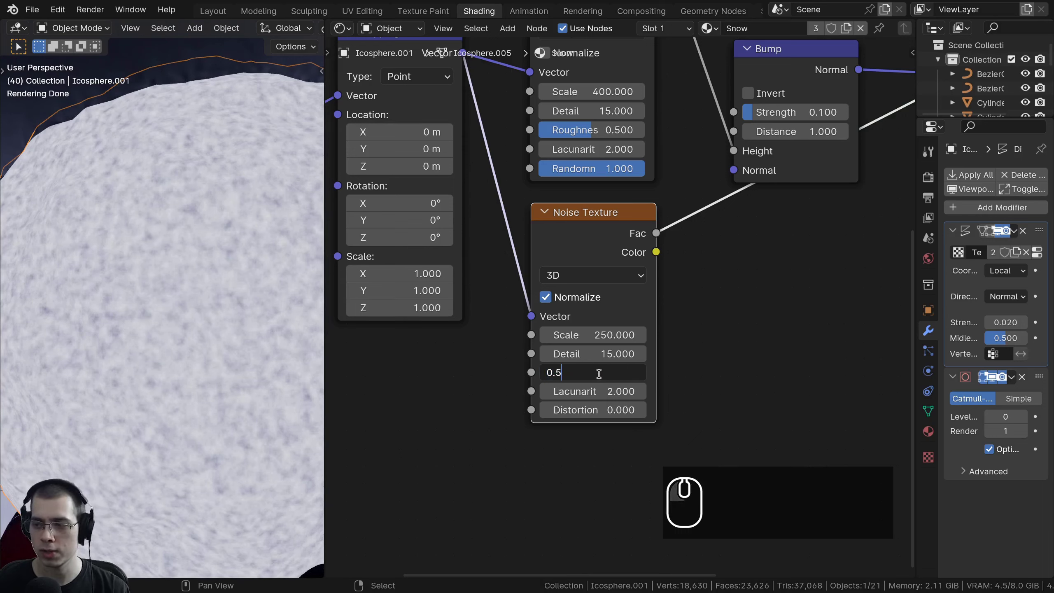
{"action": "key", "text": "BackSpace"}
{"action": "type", "text": "65"}
{"action": "key", "text": "Return"}
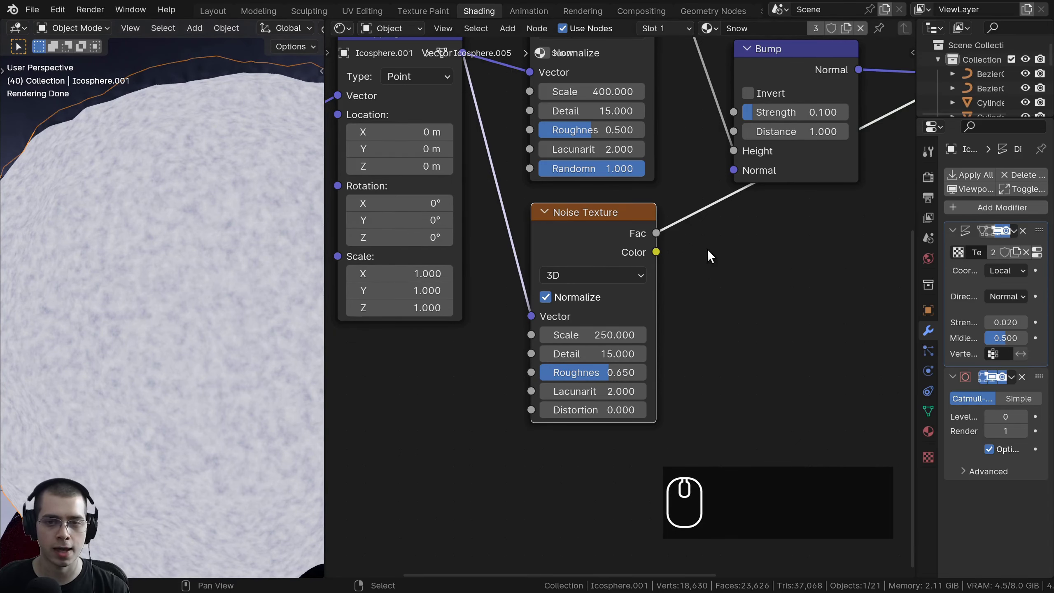
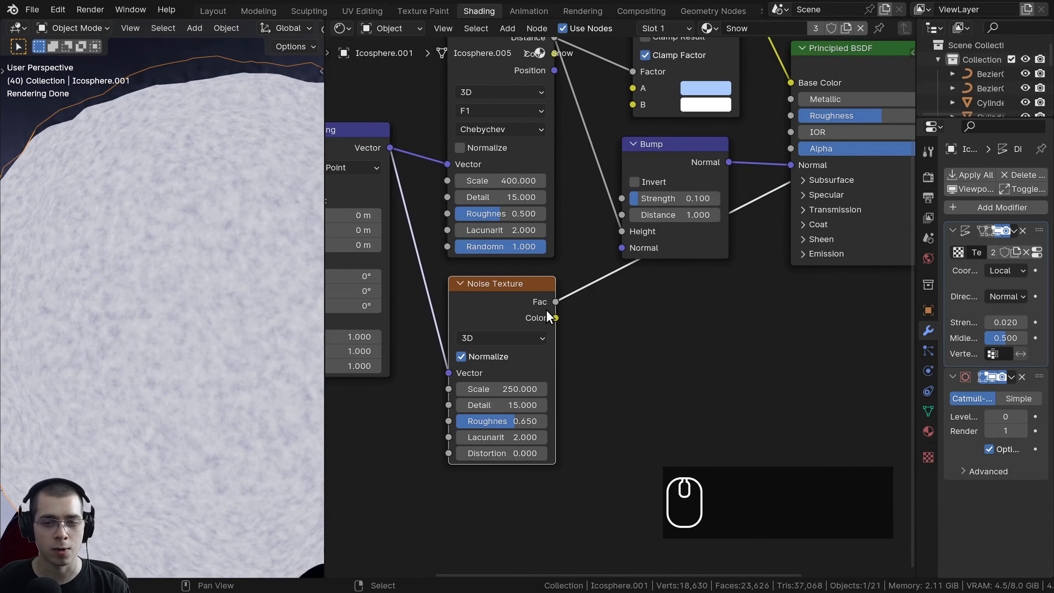
Duplicate the Bump node, chain the first Bump's Normal into it and feed Noise Fac into its Height
{"action": "left_click", "coordinate": [679, 160]}
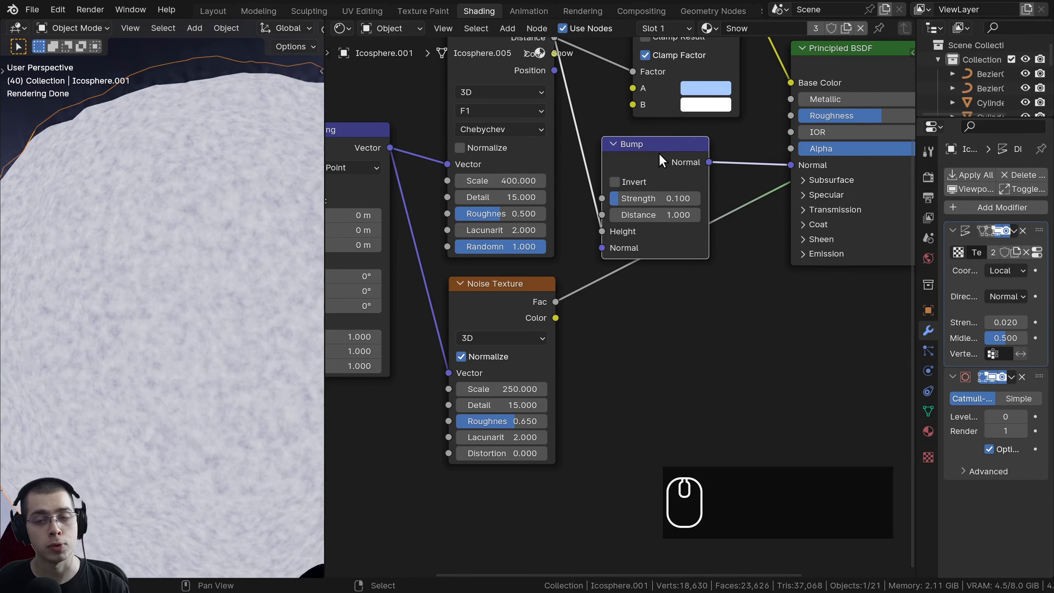
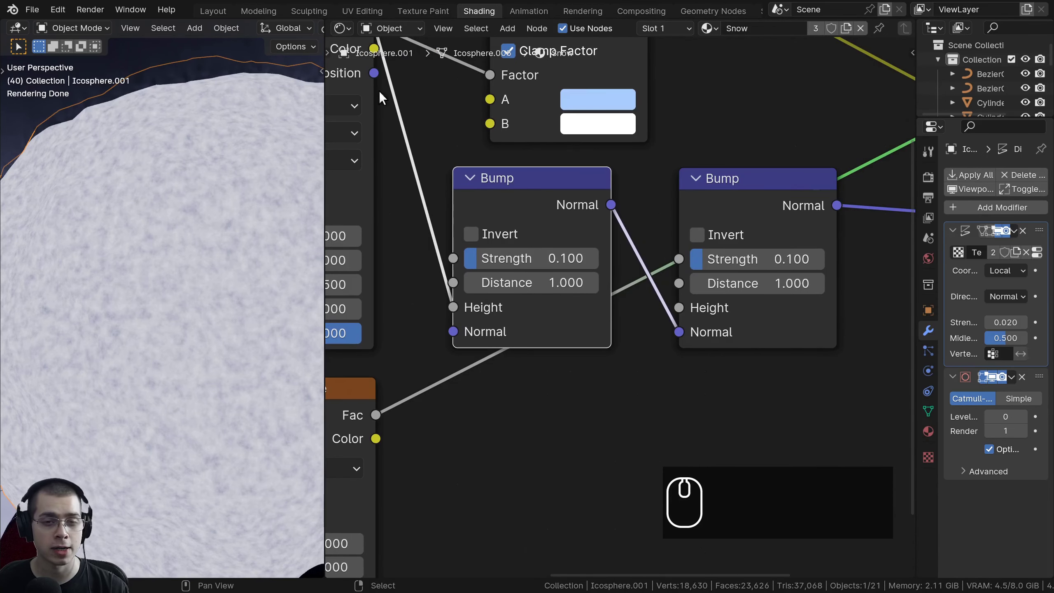
{"action": "left_click", "coordinate": [595, 207]}
{"action": "left_click", "coordinate": [597, 186]}
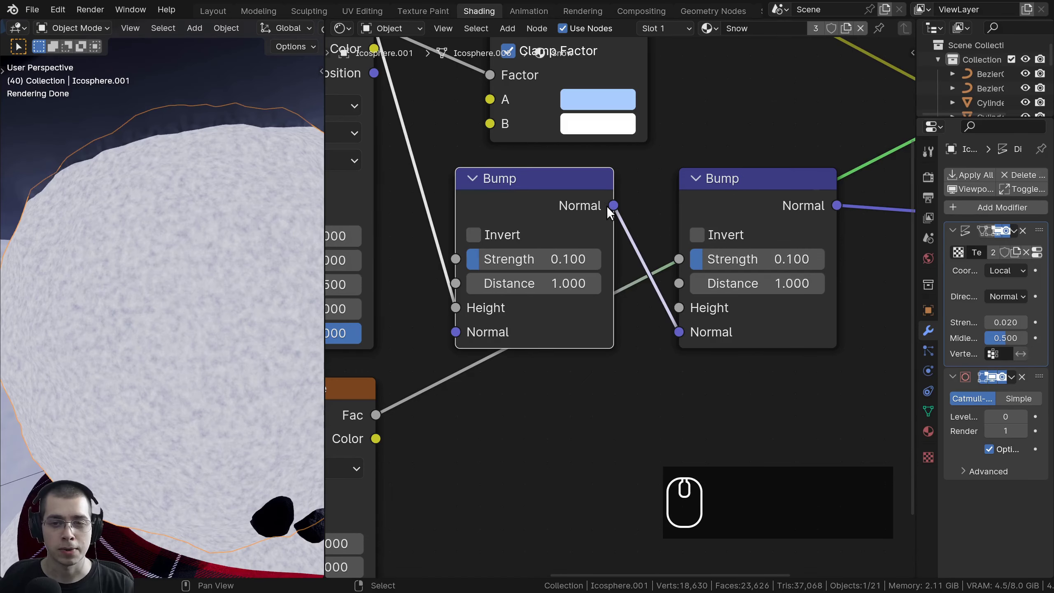
{"action": "left_click_drag", "start_coordinate": [618, 208], "coordinate": [683, 337]}
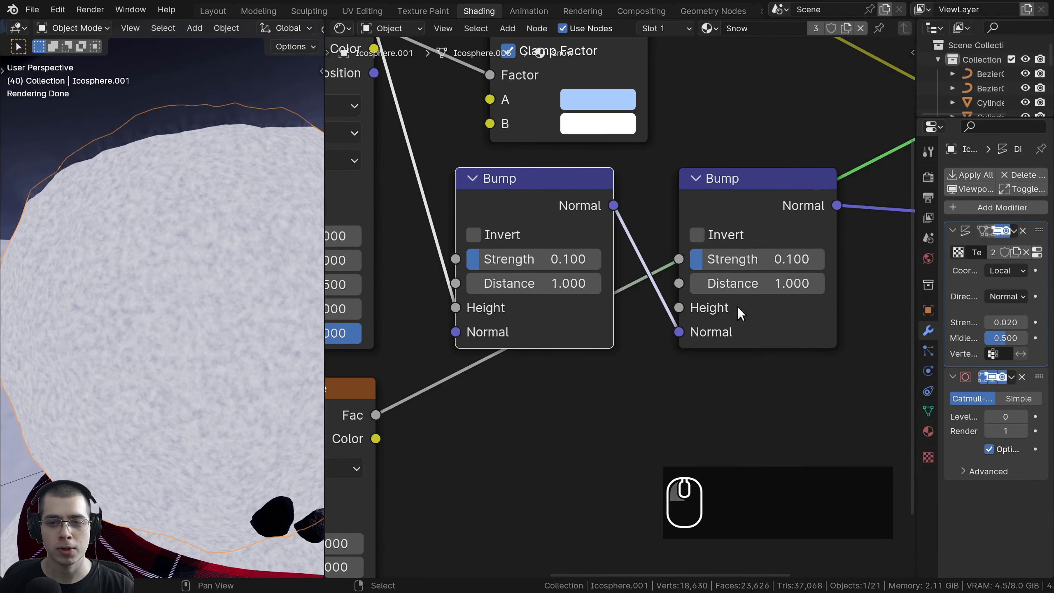
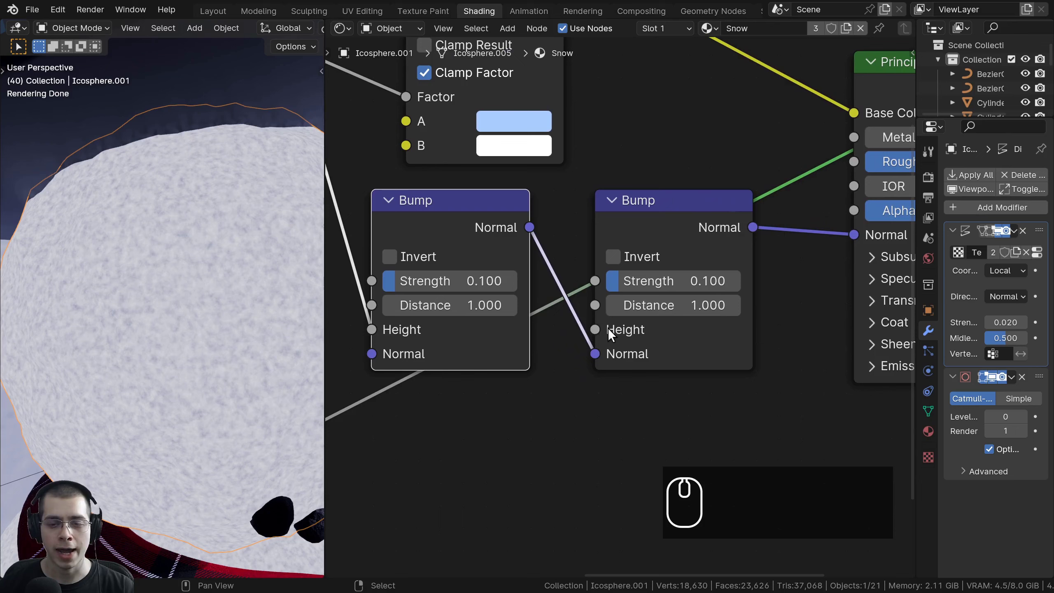
{"action": "scroll", "scroll_direction": "down", "scroll_amount": 3}
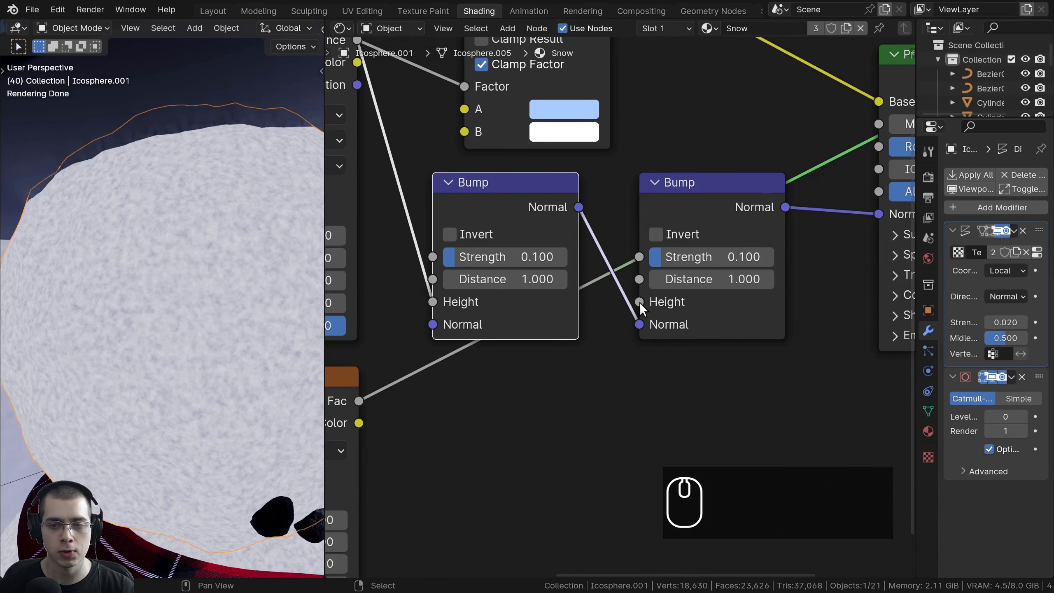
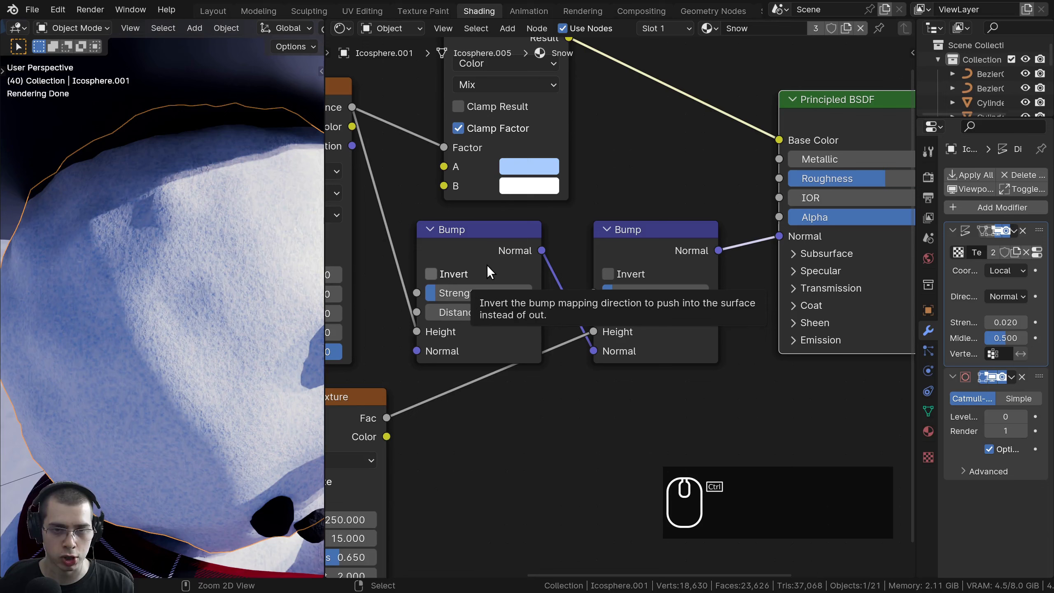
Set the second, noise-driven Bump node's strength to 0.2
{"action": "left_click", "coordinate": [478, 250]}
{"action": "middle_click", "coordinate": [172, 286]}
{"action": "scroll", "scroll_direction": "up", "scroll_amount": 3}
{"action": "middle_click", "coordinate": [103, 320]}
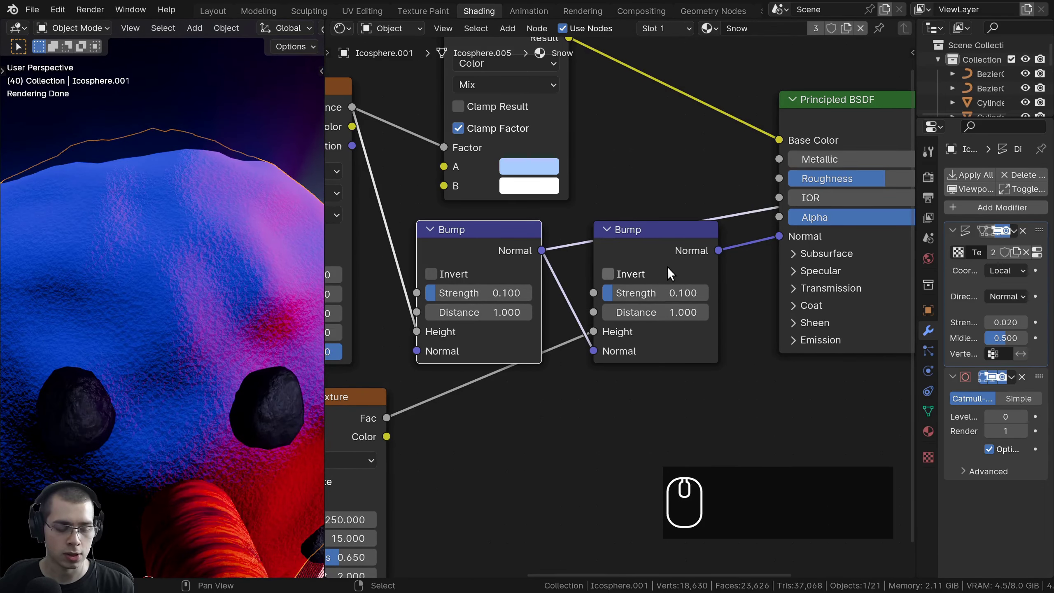
{"action": "left_click", "coordinate": [666, 241]}
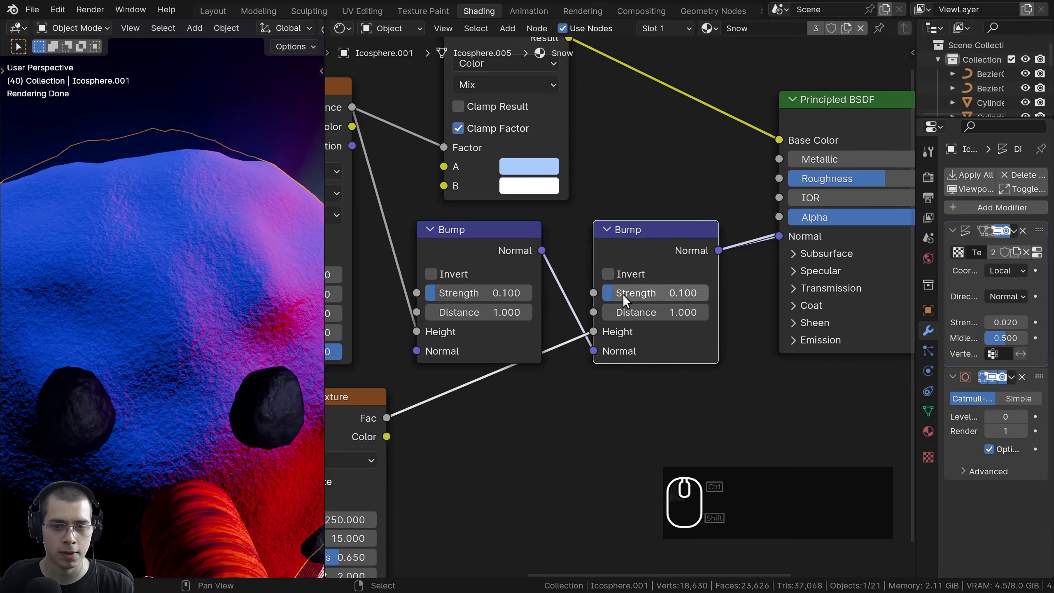
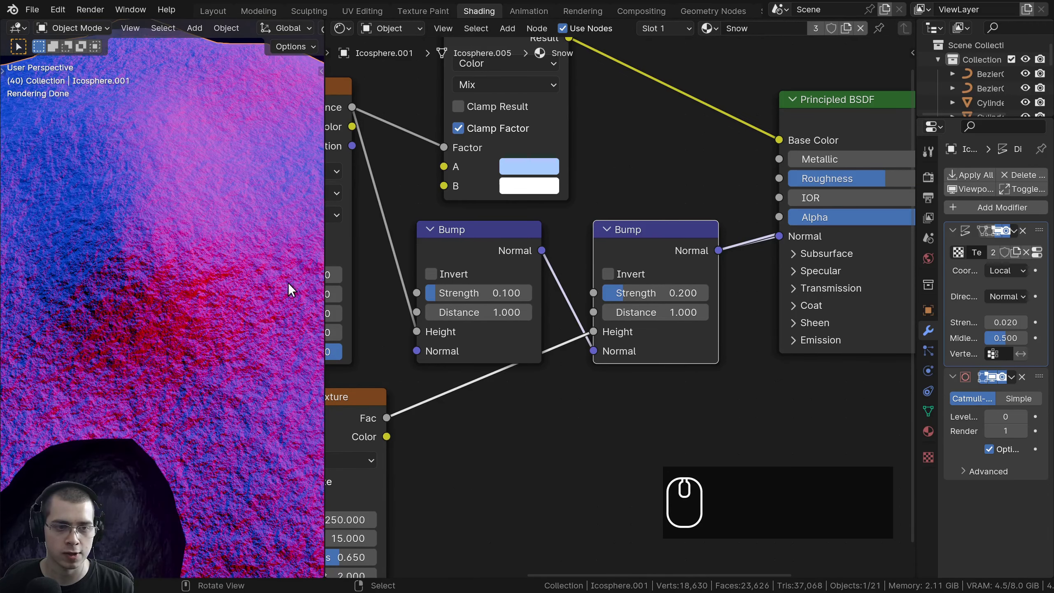
Orbit across the snow surface to check the stronger grain, then move toward the shader output
{"action": "left_click_drag", "start_coordinate": [663, 332], "coordinate": [698, 173]}
{"action": "left_click", "coordinate": [698, 176]}
{"action": "scroll", "scroll_direction": "down", "scroll_amount": 3}
{"action": "left_click_drag", "start_coordinate": [273, 351], "coordinate": [171, 314]}
{"action": "scroll", "scroll_direction": "up", "scroll_amount": 3}
{"action": "left_click_drag", "start_coordinate": [196, 316], "coordinate": [191, 248]}
{"action": "left_click_drag", "start_coordinate": [183, 247], "coordinate": [202, 287]}
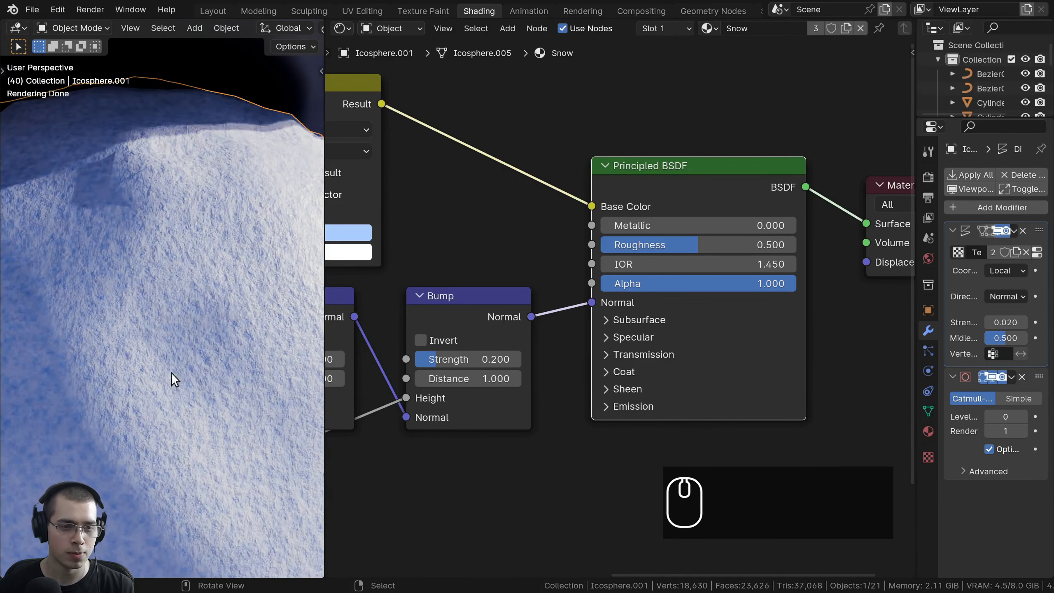
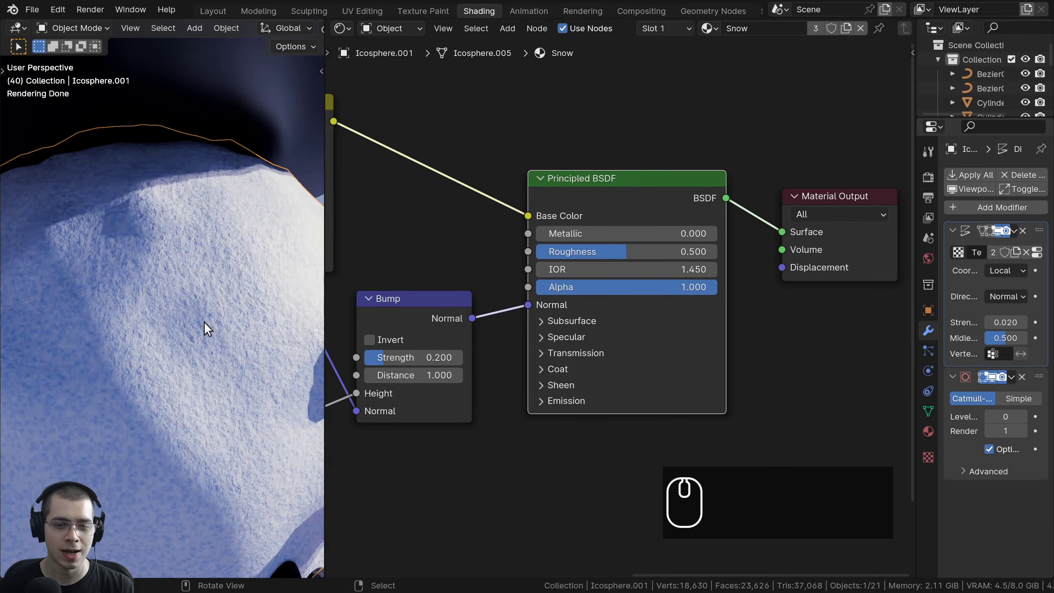
Expand the snow BSDF's Subsurface and set its weight to 0.5, then view the whole snowman
{"action": "scroll", "scroll_direction": "up", "scroll_amount": 3}
{"action": "left_click_drag", "start_coordinate": [609, 356], "coordinate": [542, 315]}
{"action": "scroll", "scroll_direction": "up", "scroll_amount": 3}
{"action": "left_click", "coordinate": [540, 308]}
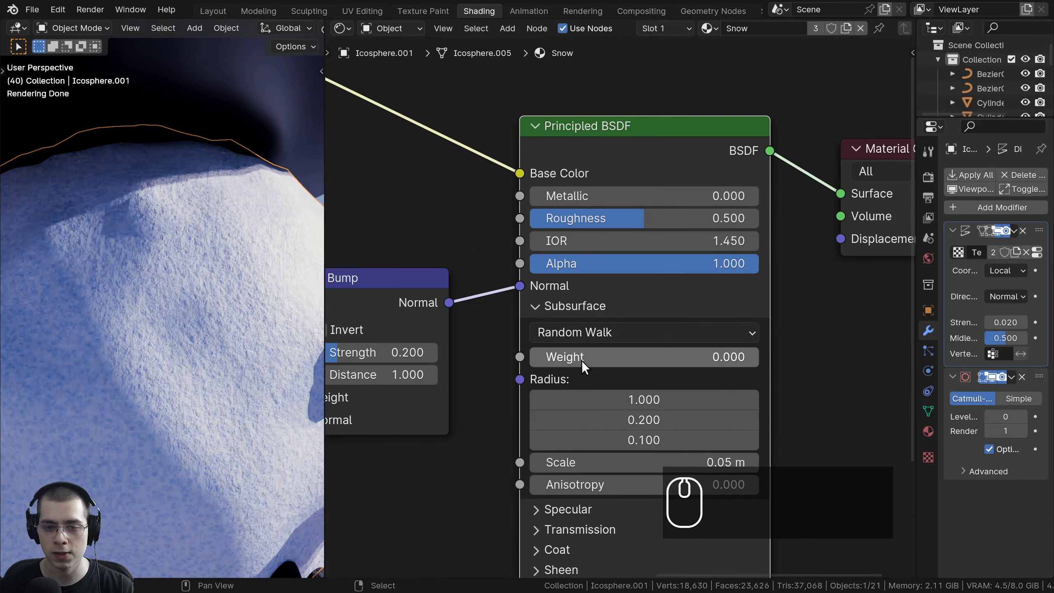
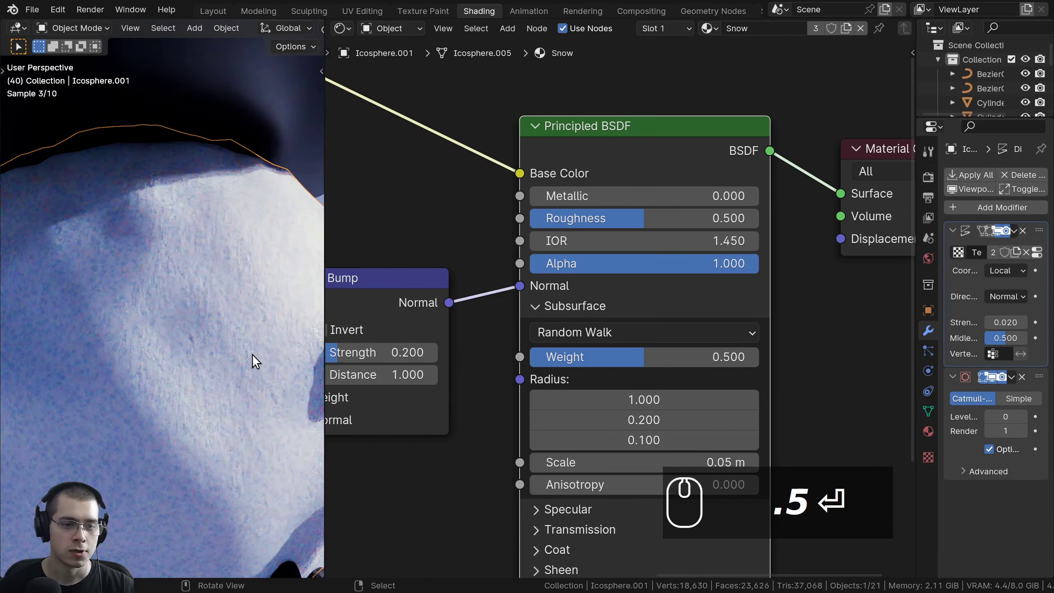
{"action": "scroll", "scroll_direction": "down", "scroll_amount": 3}
{"action": "scroll", "scroll_direction": "up", "scroll_amount": 3}
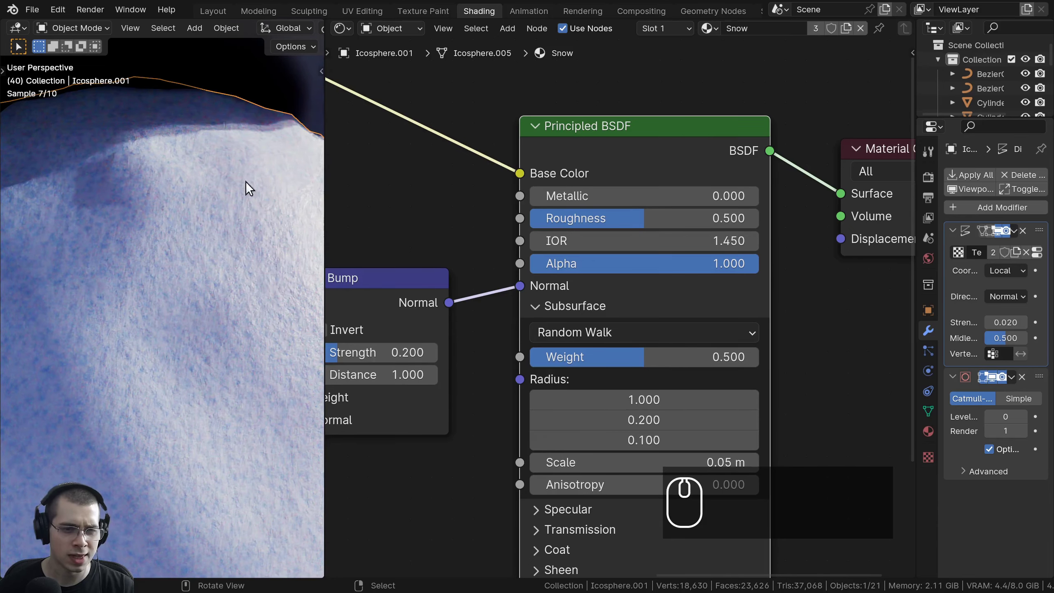
{"action": "scroll", "scroll_direction": "down", "scroll_amount": 3}
{"action": "left_click_drag", "start_coordinate": [123, 345], "coordinate": [457, 152]}
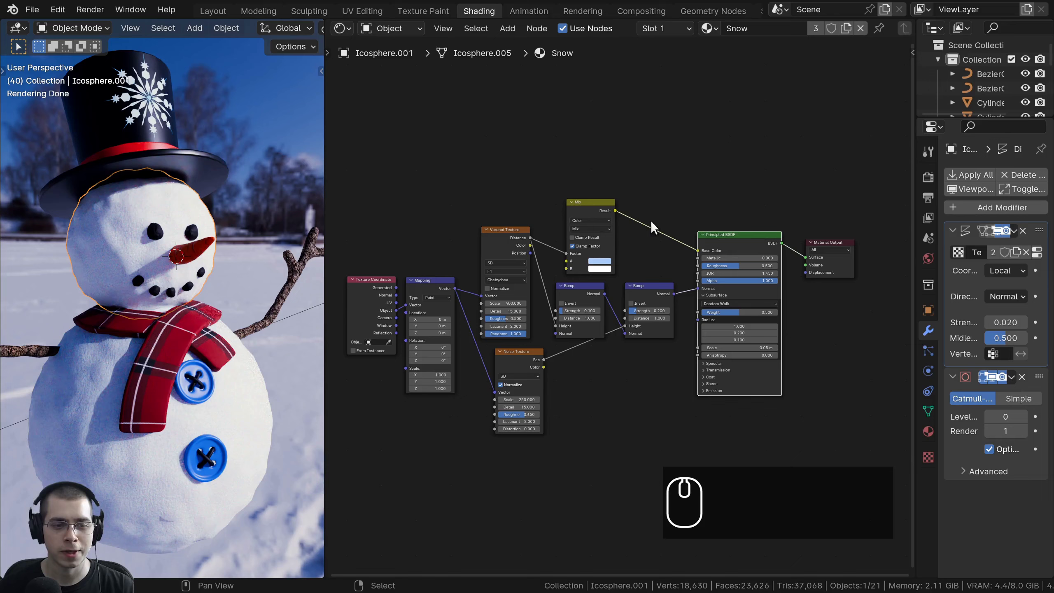
Select the top hat to bring its Hat Black snowflake material into the Shader Editor
{"action": "middle_click", "coordinate": [118, 525]}
{"action": "key", "text": "shift+x"}
{"action": "left_click_drag", "start_coordinate": [600, 435], "coordinate": [589, 392]}
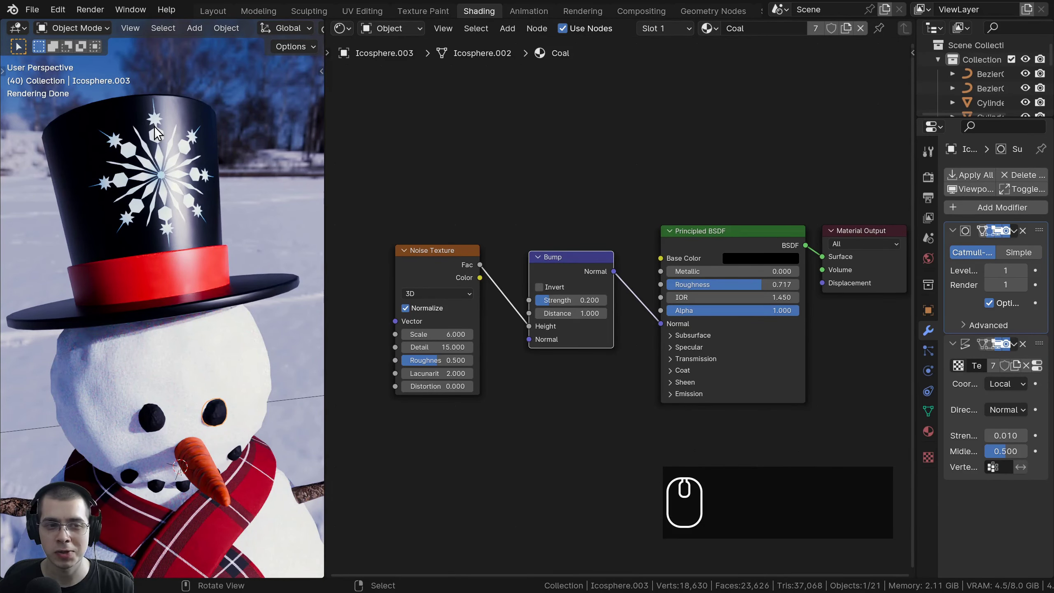
{"action": "left_click_drag", "start_coordinate": [158, 131], "coordinate": [170, 186]}
{"action": "scroll", "scroll_direction": "up", "scroll_amount": 3}
{"action": "left_click_drag", "start_coordinate": [178, 214], "coordinate": [124, 337]}
{"action": "scroll", "scroll_direction": "up", "scroll_amount": 3}
{"action": "scroll", "scroll_direction": "up", "scroll_amount": 3}
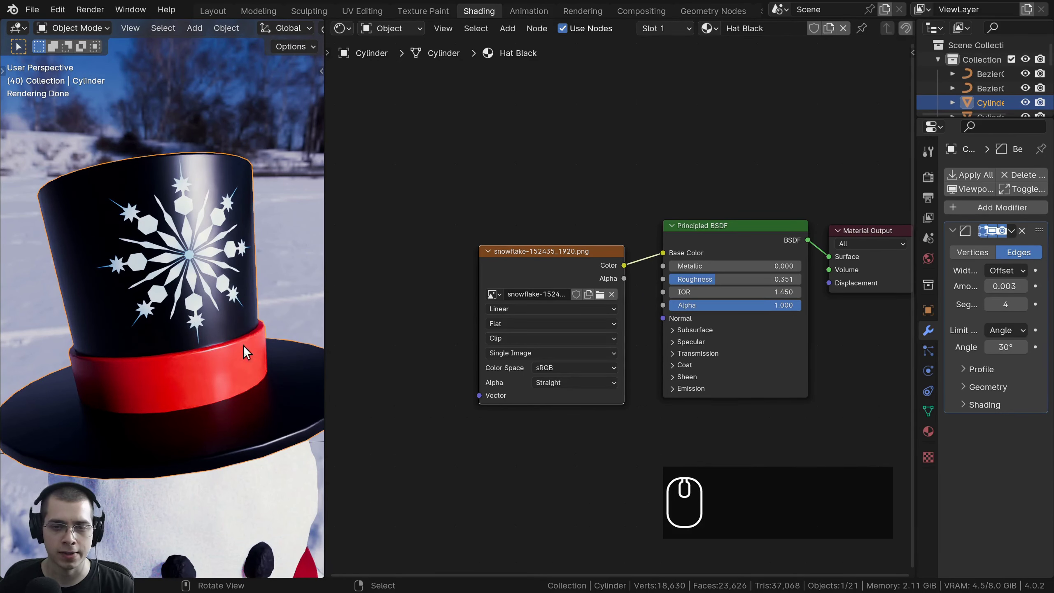
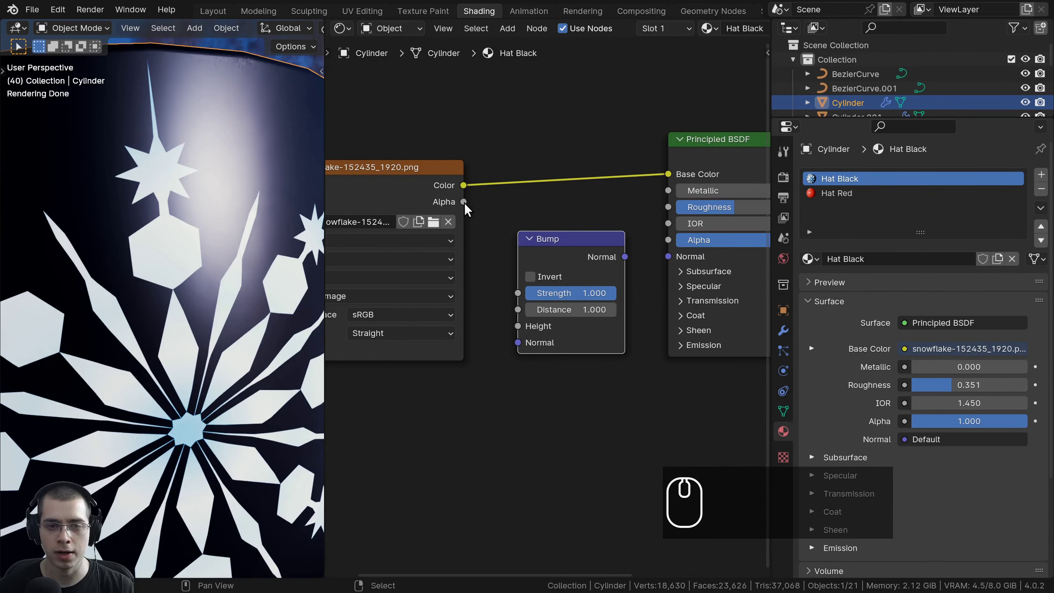
Feed the snowflake image's Alpha into the Bump Height and preview the image on the hat
{"action": "left_click_drag", "start_coordinate": [467, 208], "coordinate": [517, 334]}
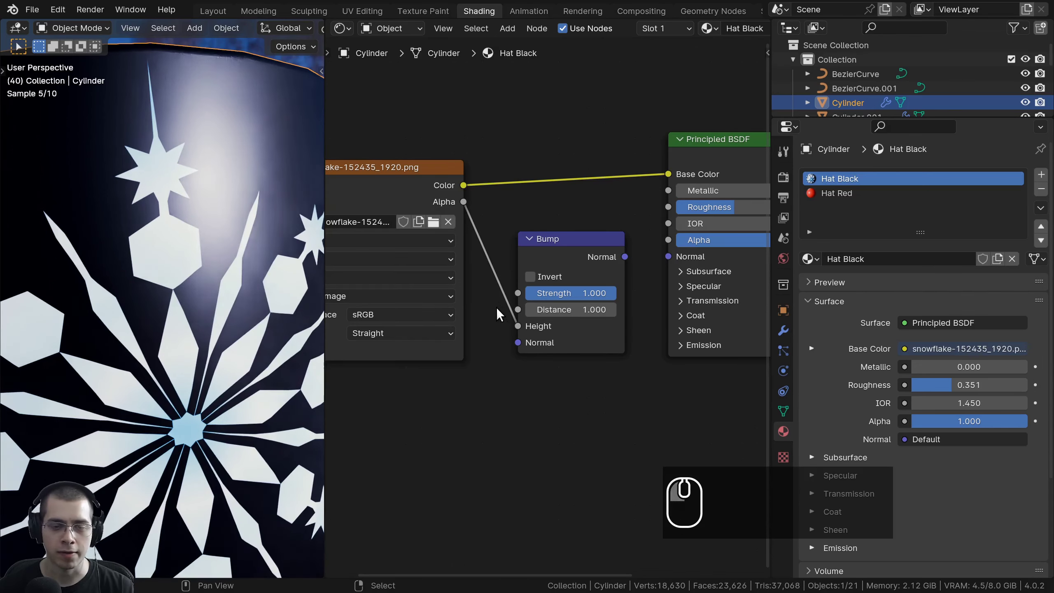
{"action": "left_click_drag", "start_coordinate": [491, 297], "coordinate": [470, 287]}
{"action": "middle_click", "coordinate": [530, 300]}
{"action": "left_click", "coordinate": [467, 207]}
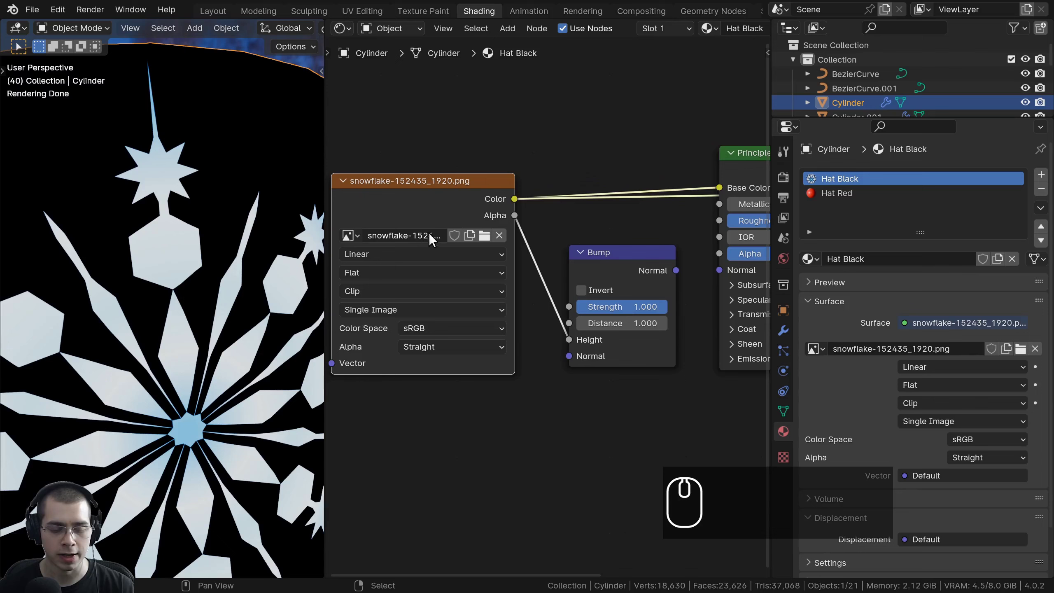
{"action": "left_click", "coordinate": [459, 208]}
{"action": "scroll", "scroll_direction": "down", "scroll_amount": 3}
{"action": "scroll", "scroll_direction": "up", "scroll_amount": 3}
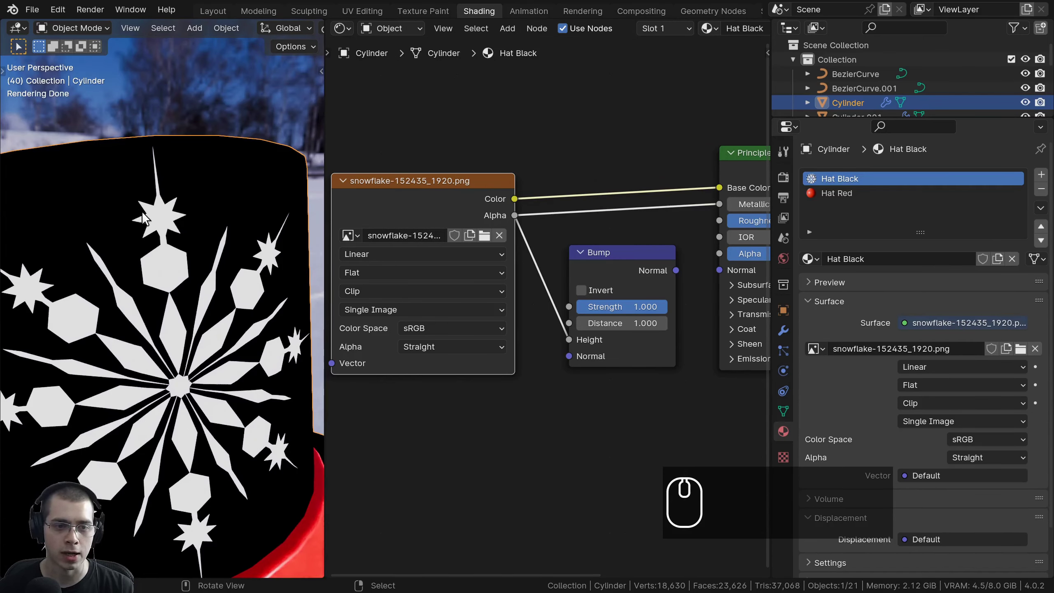
{"action": "left_click", "coordinate": [412, 192]}
{"action": "left_click", "coordinate": [467, 181]}
{"action": "middle_click", "coordinate": [573, 230]}
{"action": "middle_click", "coordinate": [572, 210]}
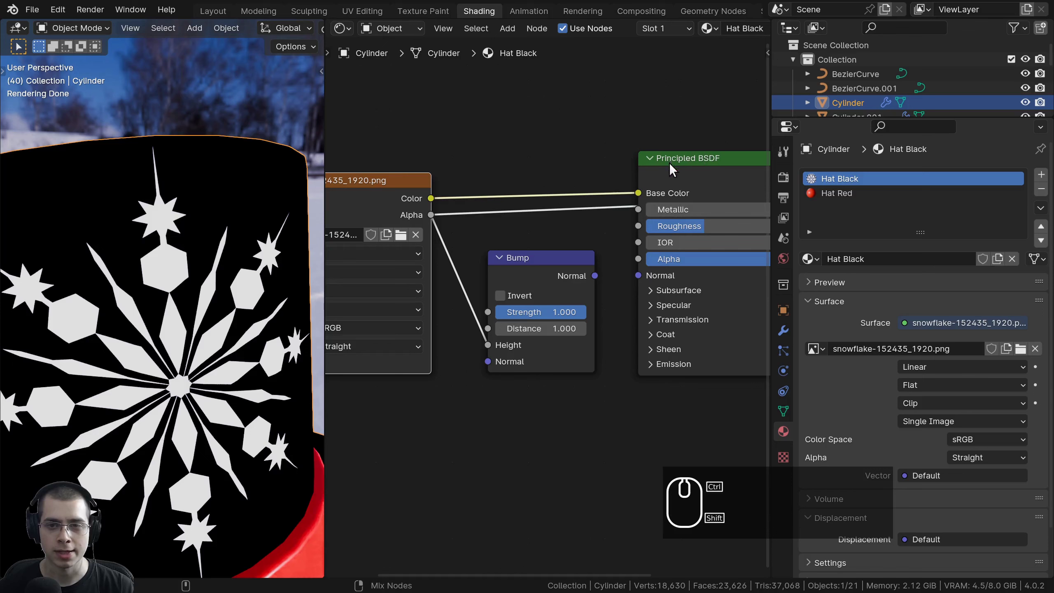
Wire the Bump Normal into the Principled BSDF Normal, previewing the bump result on the hat
{"action": "left_click", "coordinate": [537, 266]}
{"action": "left_click_drag", "start_coordinate": [557, 386], "coordinate": [512, 306]}
{"action": "scroll", "scroll_direction": "up", "scroll_amount": 3}
{"action": "left_click_drag", "start_coordinate": [558, 318], "coordinate": [472, 236]}
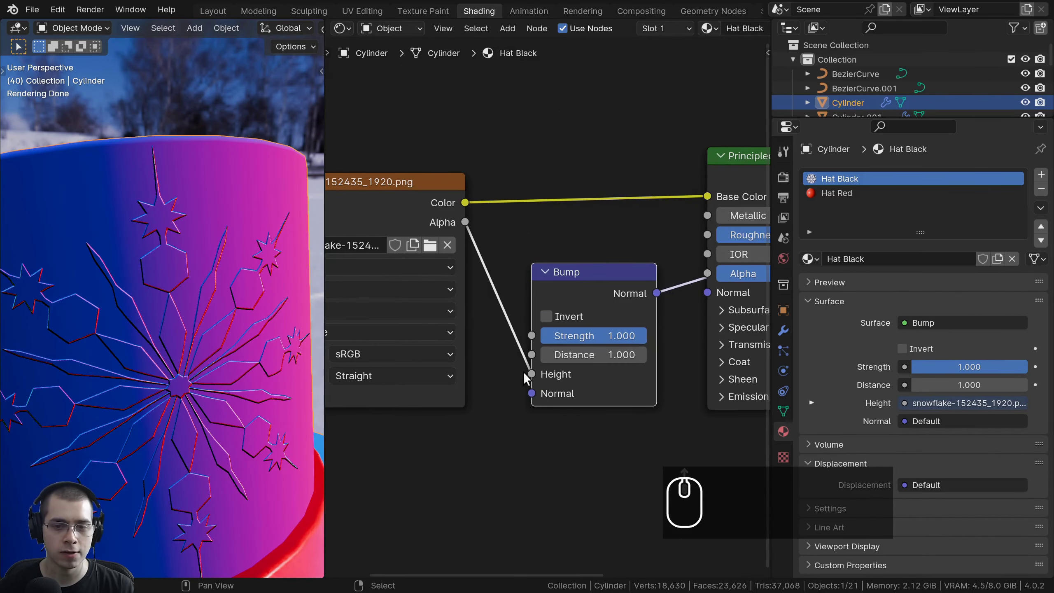
{"action": "left_click_drag", "start_coordinate": [214, 305], "coordinate": [101, 165]}
{"action": "scroll", "scroll_direction": "up", "scroll_amount": 3}
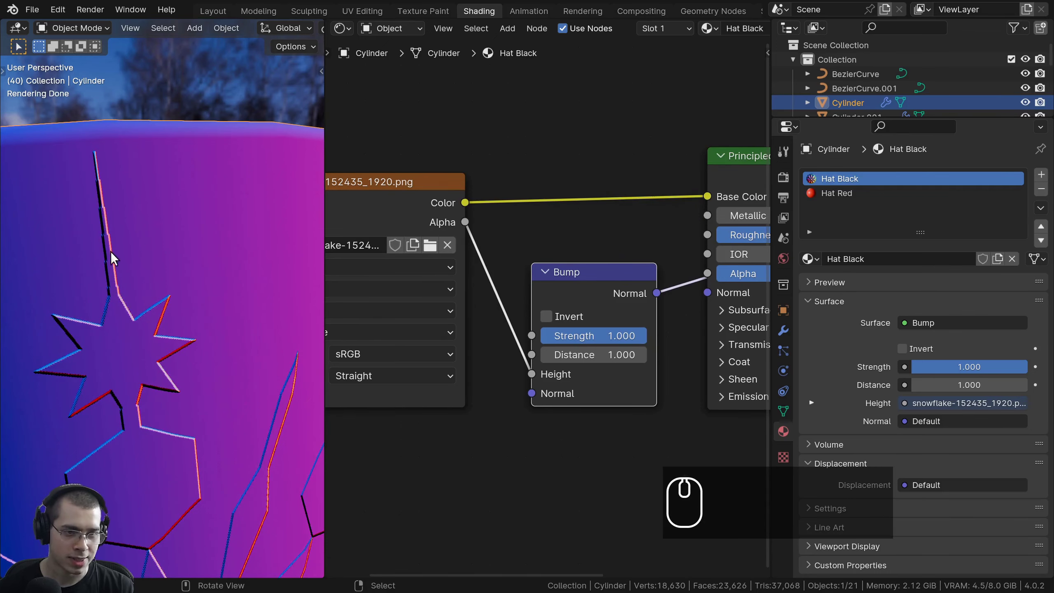
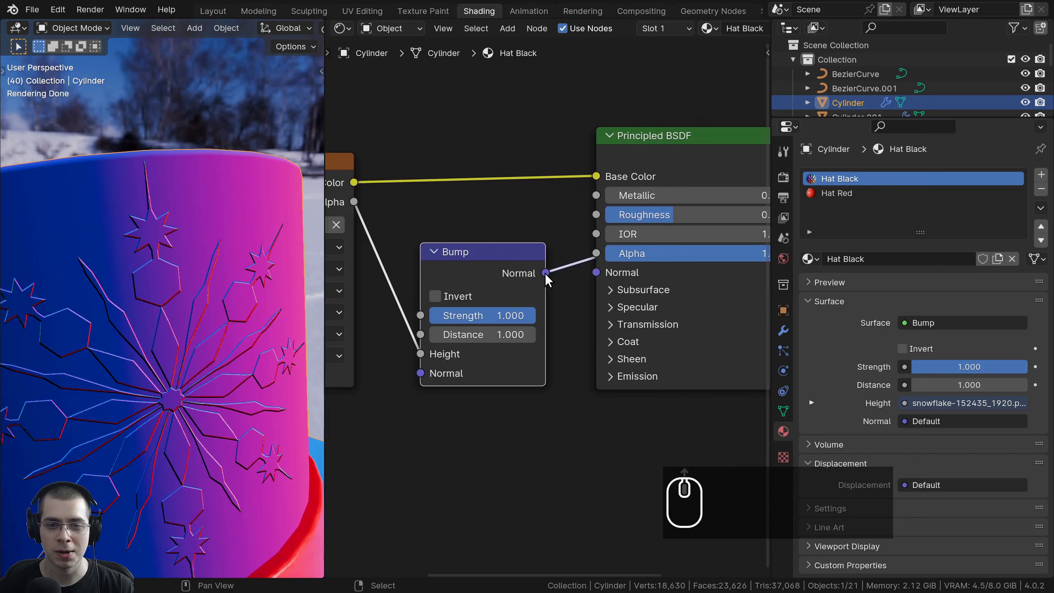
{"action": "left_click_drag", "start_coordinate": [549, 280], "coordinate": [595, 275]}
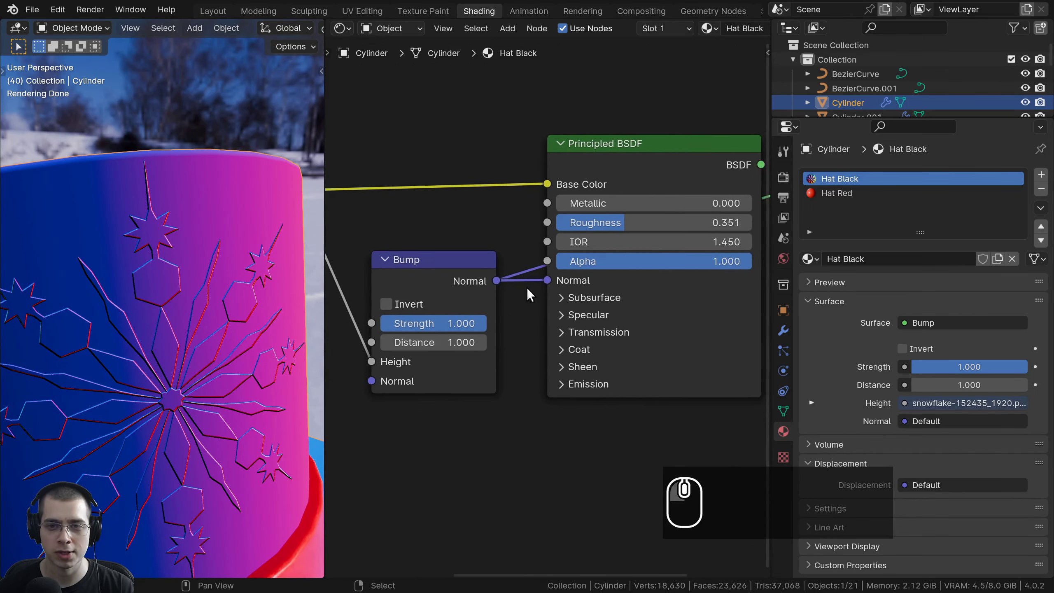
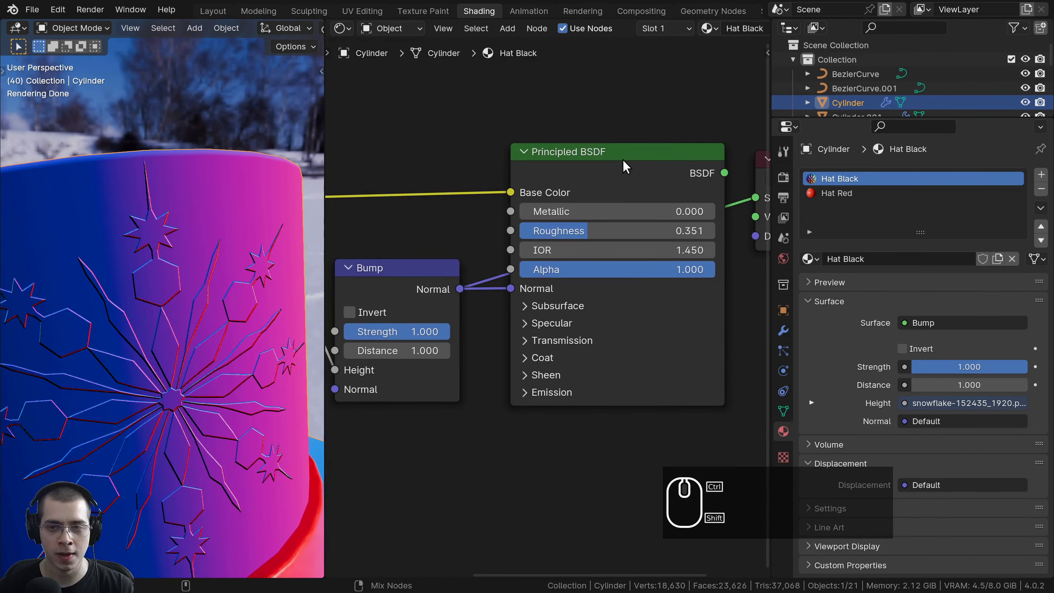
Restore the full hat shader output and inspect the embossed snowflakes up close
{"action": "left_click", "coordinate": [628, 163]}
{"action": "left_click", "coordinate": [206, 342]}
{"action": "scroll", "scroll_direction": "up", "scroll_amount": 3}
{"action": "left_click_drag", "start_coordinate": [219, 332], "coordinate": [205, 349]}
{"action": "left_click_drag", "start_coordinate": [197, 374], "coordinate": [208, 344]}
{"action": "left_click_drag", "start_coordinate": [212, 325], "coordinate": [216, 255]}
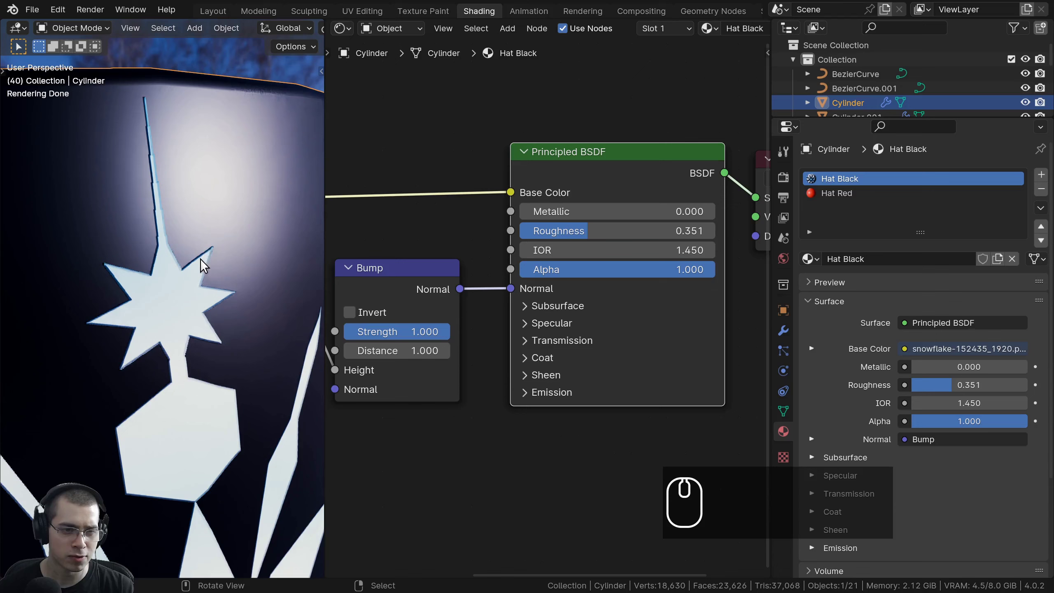
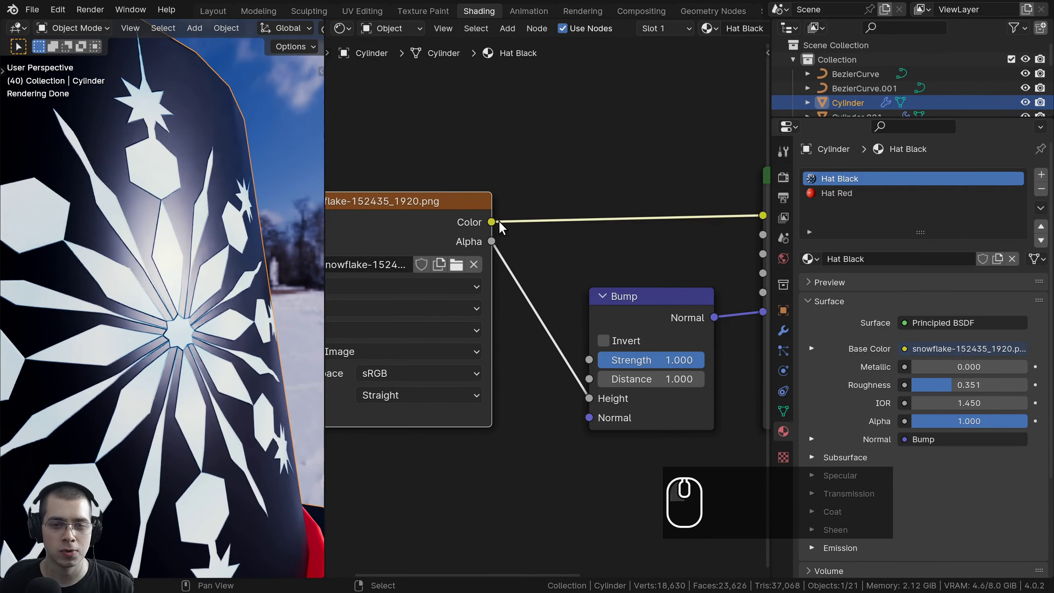
{"action": "left_click_drag", "start_coordinate": [496, 226], "coordinate": [594, 400]}
{"action": "left_click", "coordinate": [593, 400]}
{"action": "middle_click", "coordinate": [154, 327]}
{"action": "scroll", "scroll_direction": "up", "scroll_amount": 3}
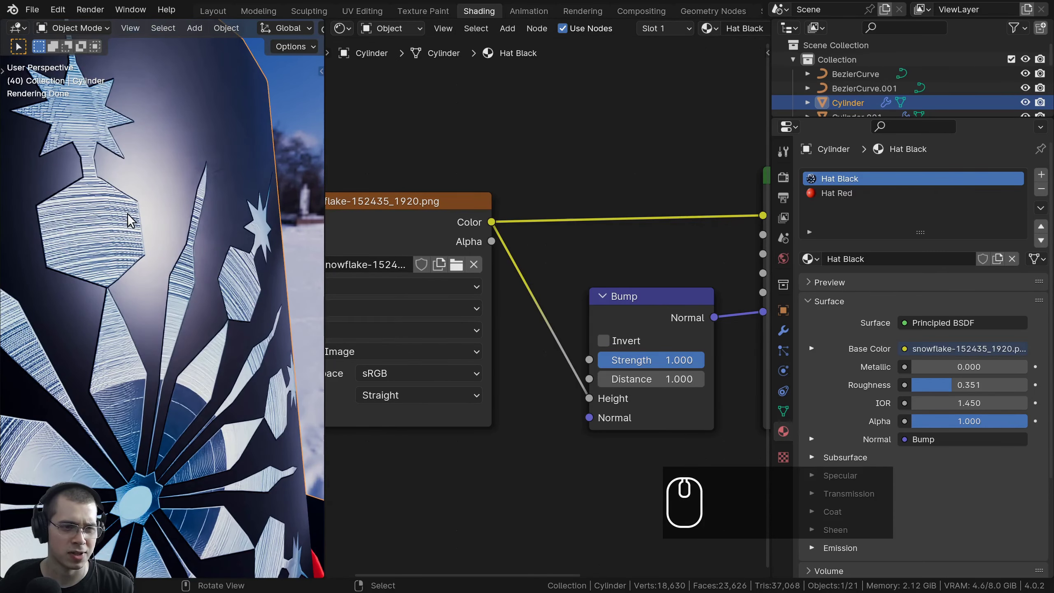
{"action": "scroll", "scroll_direction": "up", "scroll_amount": 3}
{"action": "middle_click", "coordinate": [117, 214]}
{"action": "scroll", "scroll_direction": "down", "scroll_amount": 3}
{"action": "middle_click", "coordinate": [166, 262]}
{"action": "middle_click", "coordinate": [442, 255]}
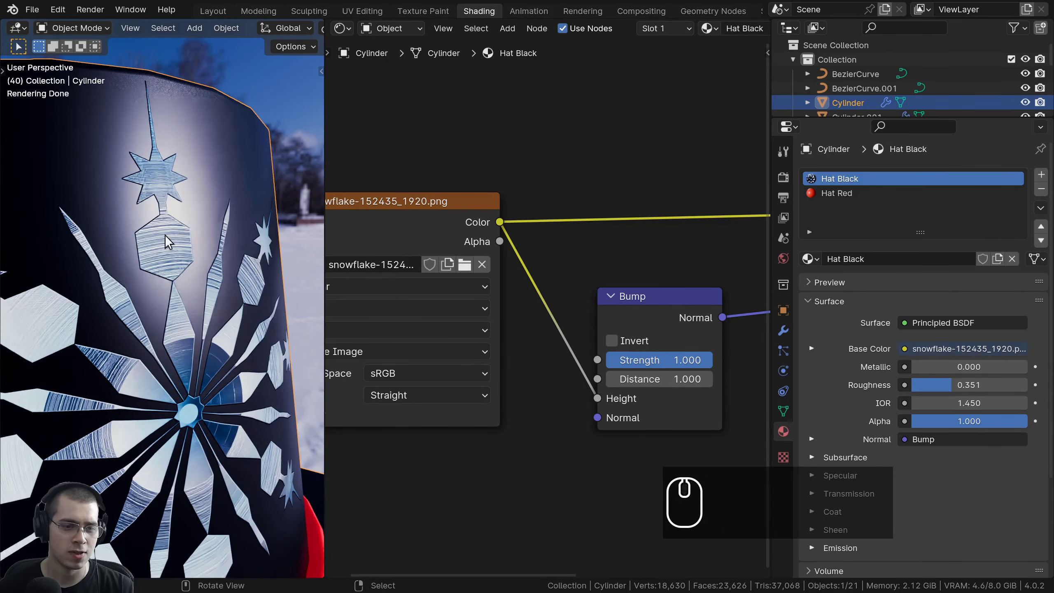
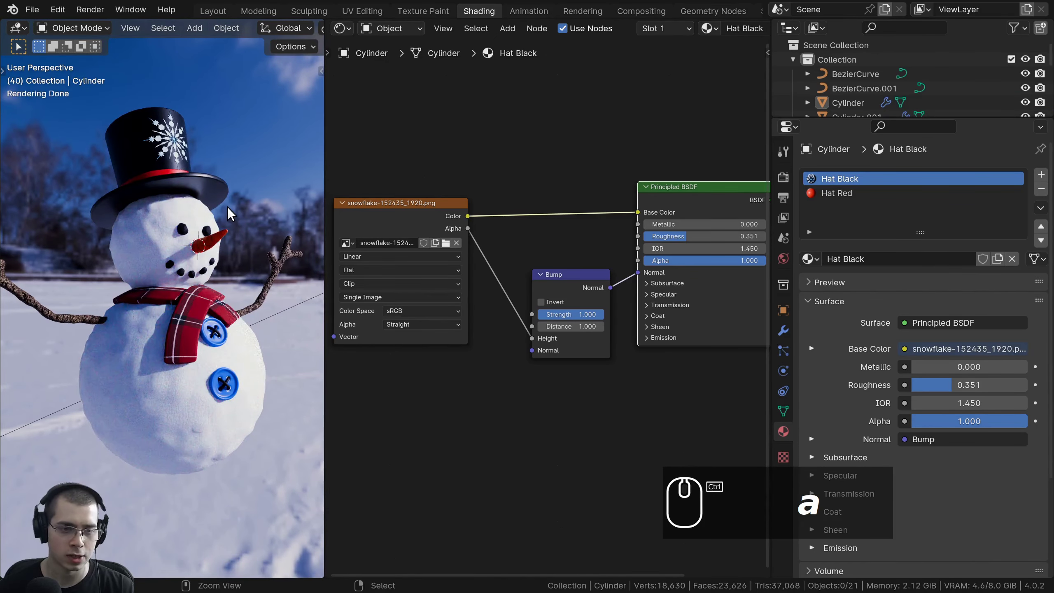
Save the snowman scene as Snowman7.blend
{"action": "key", "text": "ctrl+s"}
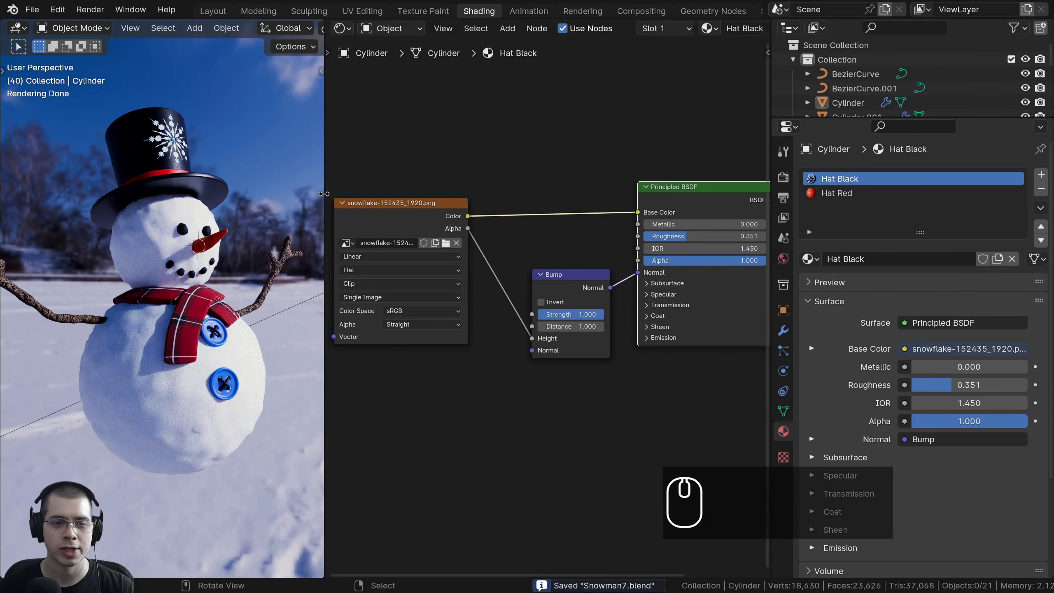
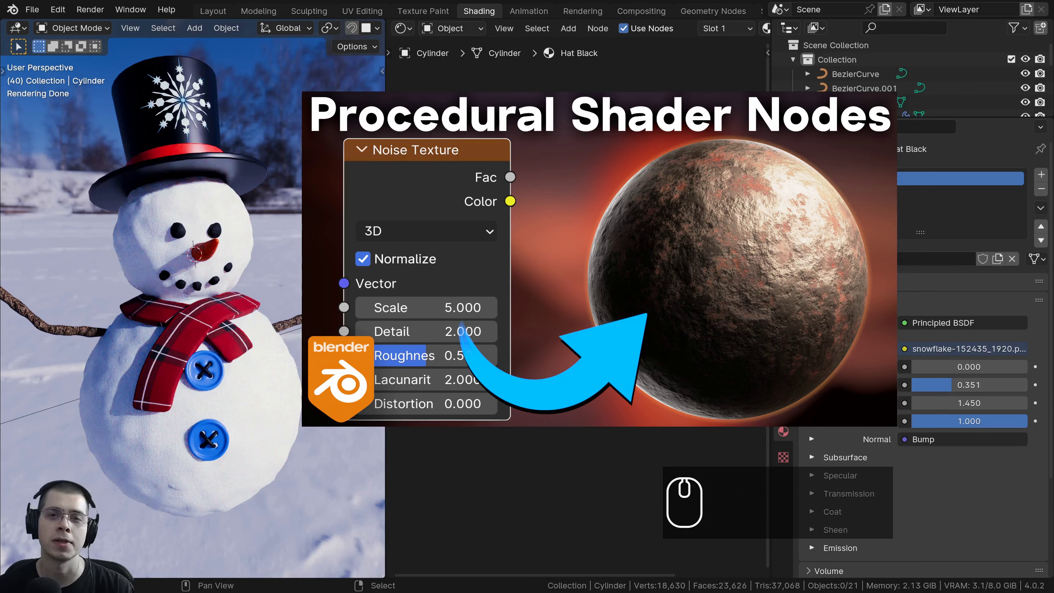
Select the scarf so the editor shows its Scarf material with colour, roughness and normal textures
{"action": "left_click_drag", "start_coordinate": [272, 352], "coordinate": [267, 368]}
{"action": "scroll", "scroll_direction": "up", "scroll_amount": 3}
{"action": "left_click_drag", "start_coordinate": [252, 333], "coordinate": [263, 287]}
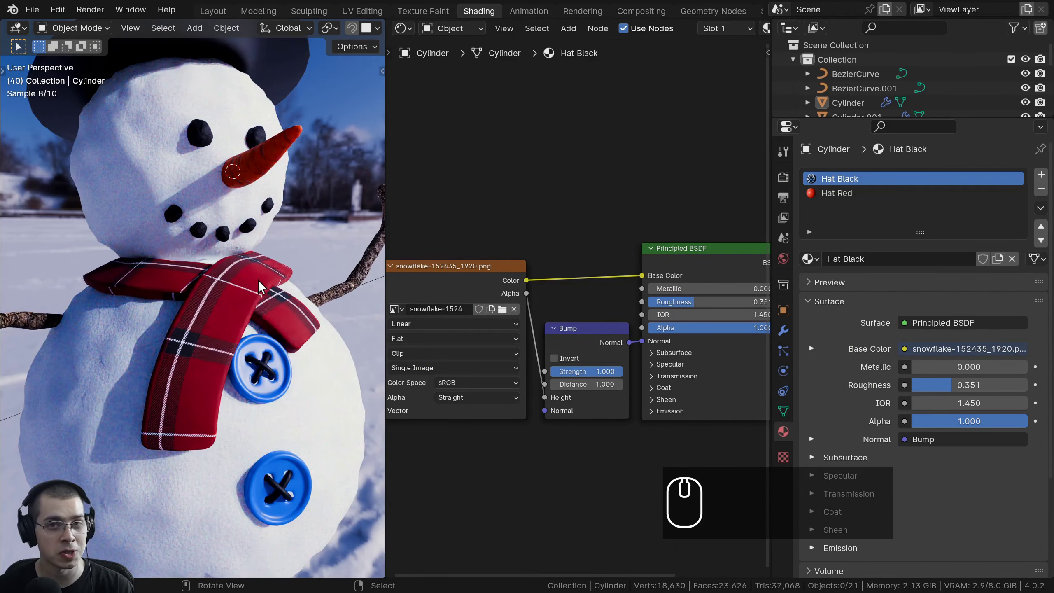
{"action": "left_click_drag", "start_coordinate": [245, 287], "coordinate": [225, 257]}
{"action": "scroll", "scroll_direction": "up", "scroll_amount": 3}
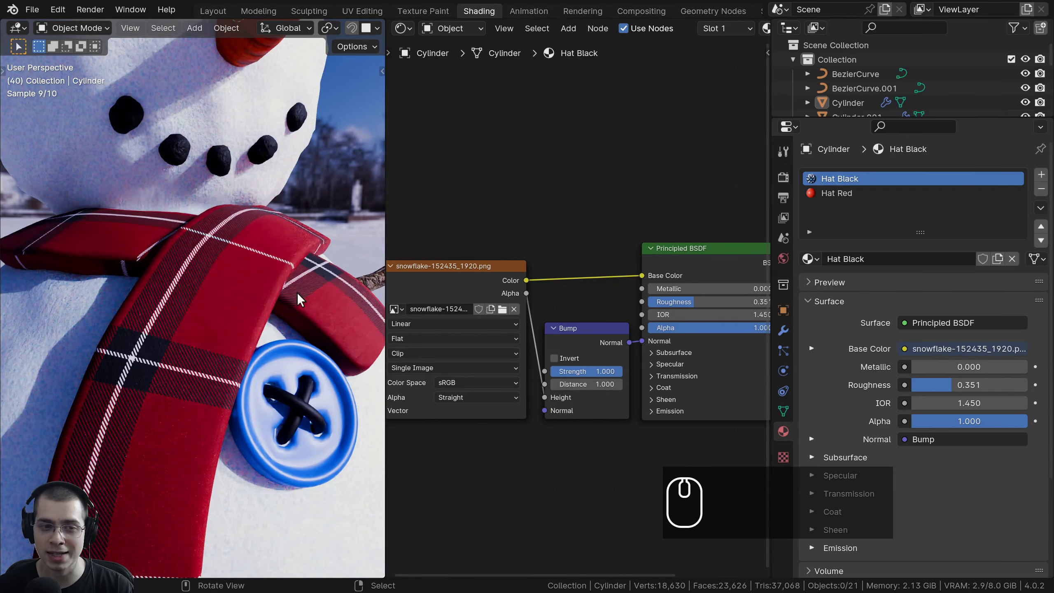
{"action": "left_click", "coordinate": [254, 278]}
{"action": "left_click_drag", "start_coordinate": [255, 257], "coordinate": [194, 199]}
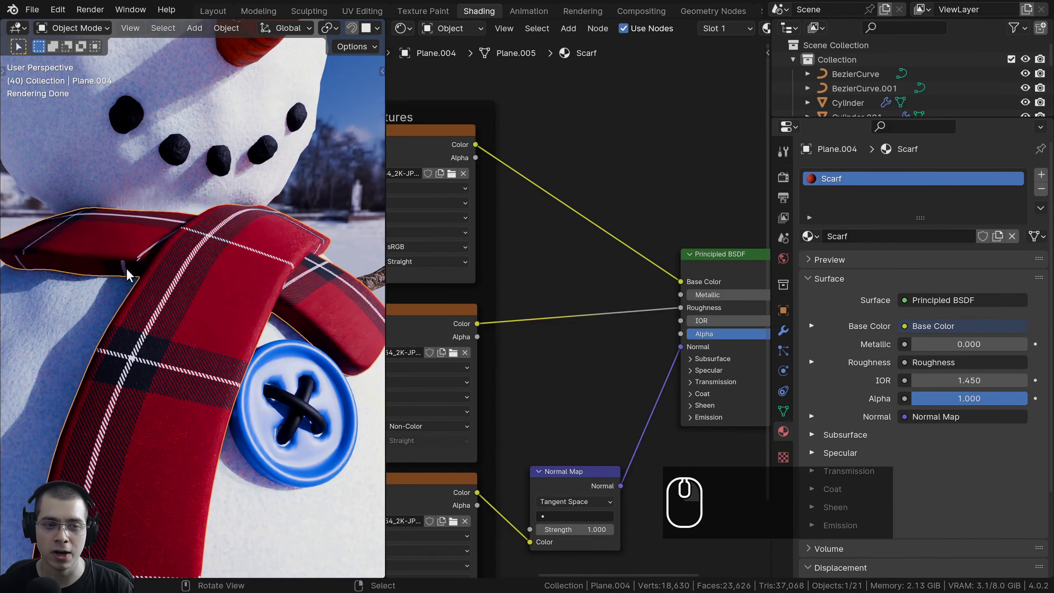
{"action": "scroll", "scroll_direction": "down", "scroll_amount": 3}
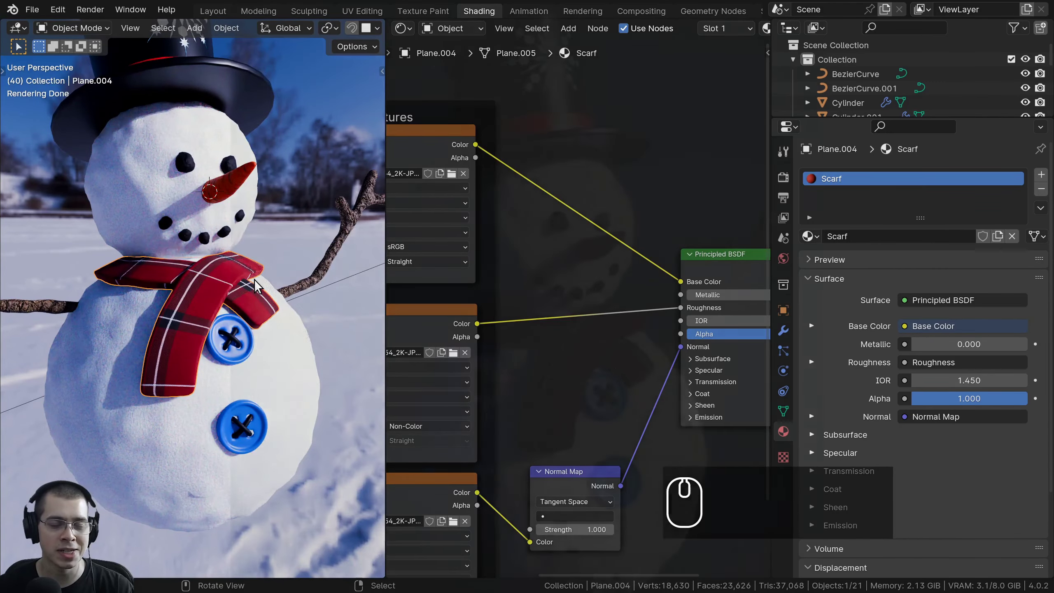